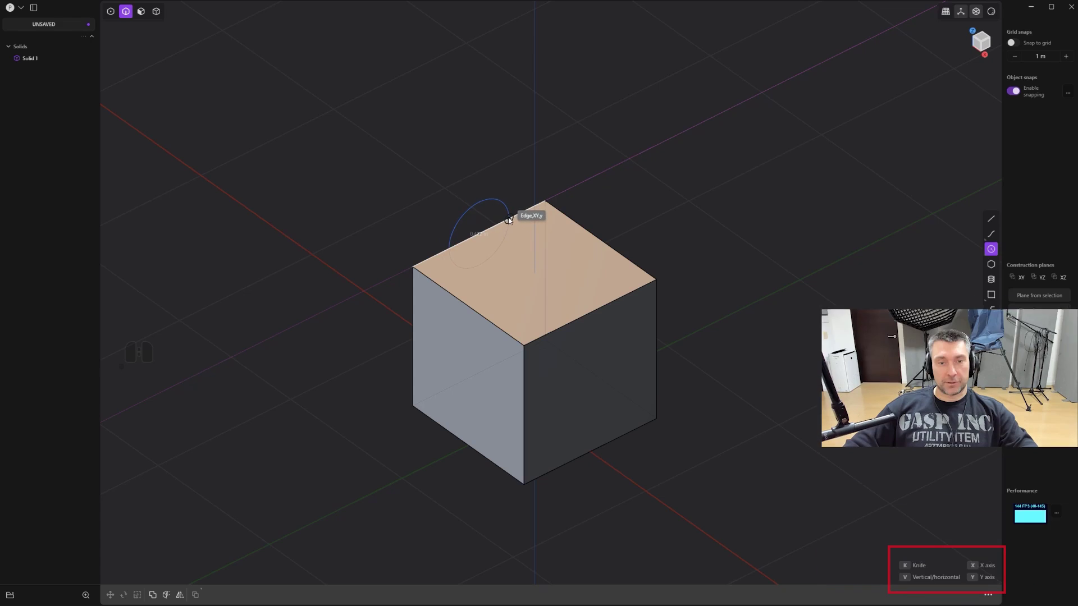
Select the cube and circle sketch in the viewport and delete them
{"action": "key", "text": "v"}
{"action": "key", "text": "v"}
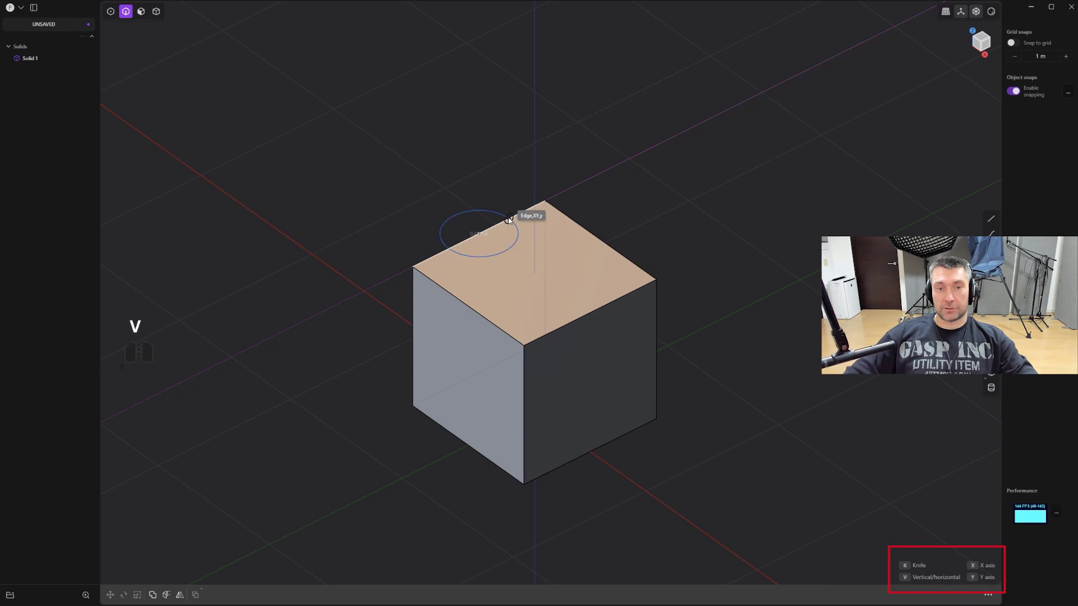
{"action": "left_click", "coordinate": [513, 221]}
{"action": "left_click", "coordinate": [476, 232]}
{"action": "left_click", "coordinate": [482, 230]}
{"action": "key", "text": "3"}
{"action": "left_click", "coordinate": [473, 227]}
{"action": "left_click_drag", "start_coordinate": [508, 249], "coordinate": [574, 313]}
{"action": "left_click", "coordinate": [610, 312]}
Start a fresh empty scene and set the viewport to Front view
{"action": "right_click", "coordinate": [610, 312]}
{"action": "left_click", "coordinate": [556, 277]}
{"action": "left_click", "coordinate": [580, 290]}
{"action": "left_click", "coordinate": [591, 300]}
{"action": "left_click", "coordinate": [625, 338]}
{"action": "right_click", "coordinate": [700, 273]}
{"action": "left_click", "coordinate": [701, 272]}
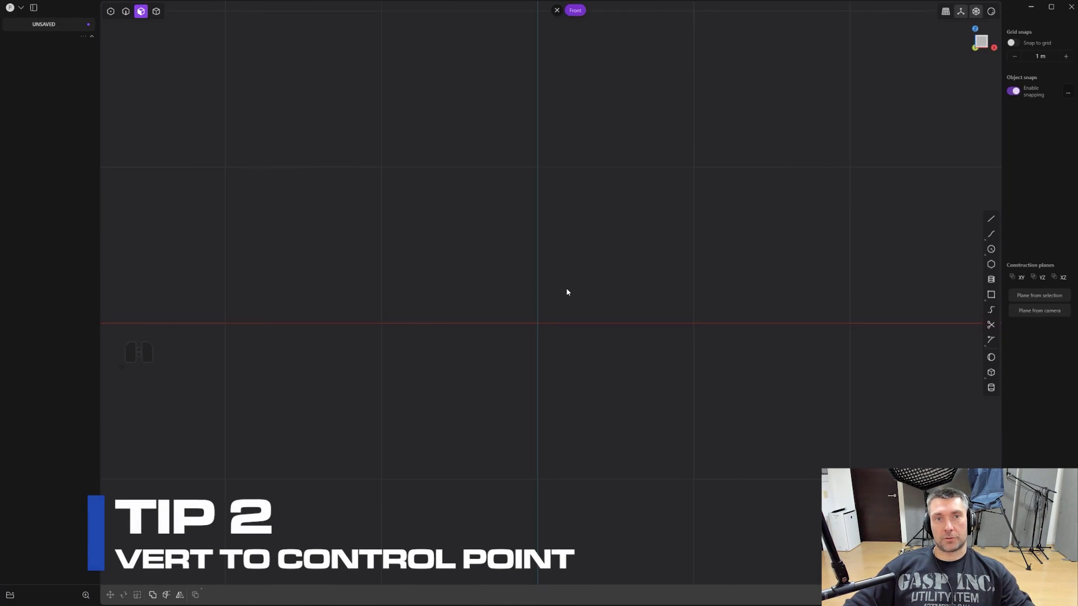
{"action": "left_click", "coordinate": [995, 310]}
{"action": "middle_click", "coordinate": [543, 300]}
{"action": "left_click", "coordinate": [532, 285]}
{"action": "key", "text": "ctrl+z"}
{"action": "right_click", "coordinate": [581, 286]}
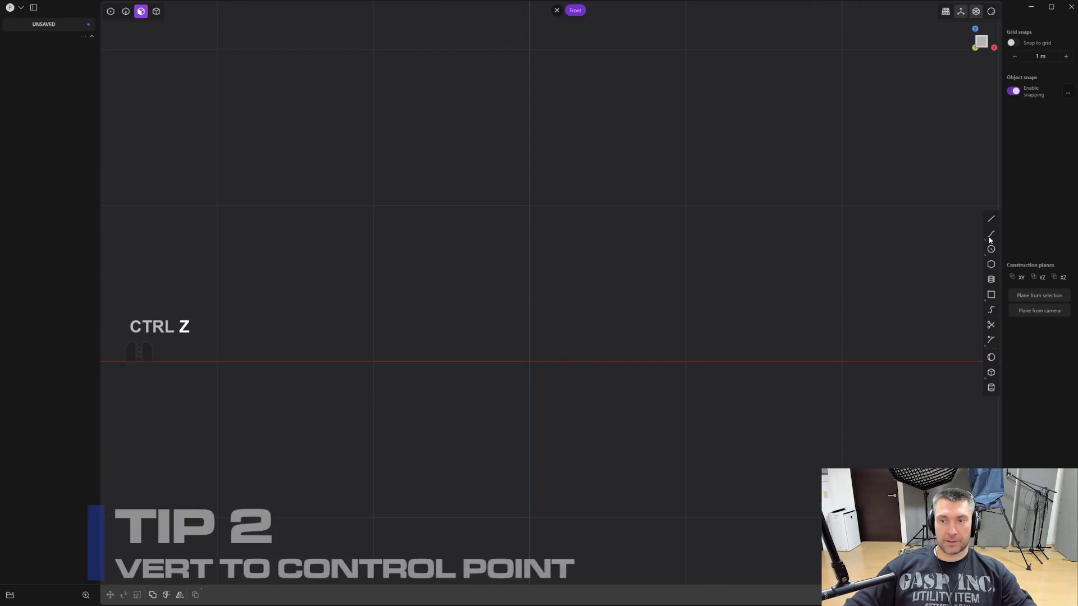
{"action": "left_click_drag", "start_coordinate": [996, 241], "coordinate": [974, 243]}
{"action": "middle_click", "coordinate": [974, 243]}
{"action": "left_click", "coordinate": [530, 284]}
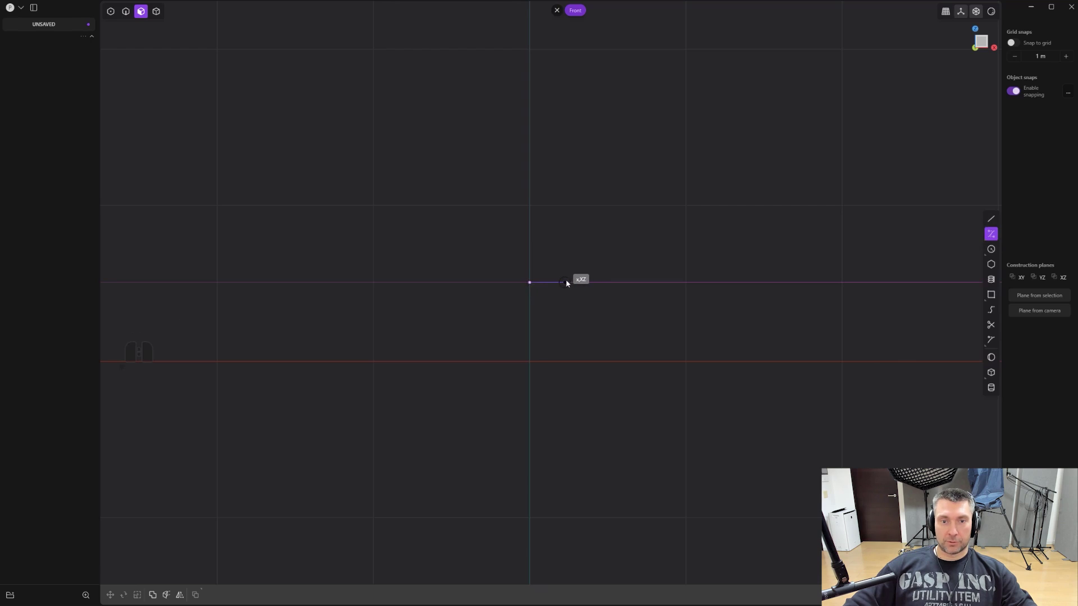
{"action": "left_click", "coordinate": [570, 284]}
{"action": "left_click", "coordinate": [598, 307]}
{"action": "left_click", "coordinate": [624, 359]}
{"action": "left_click_drag", "start_coordinate": [625, 358], "coordinate": [650, 343]}
{"action": "key", "text": "alt+x"}
{"action": "left_click", "coordinate": [550, 365]}
{"action": "left_click", "coordinate": [609, 277]}
{"action": "left_click", "coordinate": [564, 294]}
{"action": "right_click", "coordinate": [563, 289]}
{"action": "left_click", "coordinate": [580, 292]}
{"action": "left_click_drag", "start_coordinate": [560, 326], "coordinate": [479, 269]}
{"action": "middle_click", "coordinate": [570, 297]}
{"action": "left_click_drag", "start_coordinate": [706, 363], "coordinate": [564, 250]}
{"action": "key", "text": "e"}
{"action": "left_click_drag", "start_coordinate": [415, 346], "coordinate": [654, 273]}
{"action": "right_click", "coordinate": [657, 197]}
{"action": "left_click", "coordinate": [659, 195]}
{"action": "middle_click", "coordinate": [549, 198]}
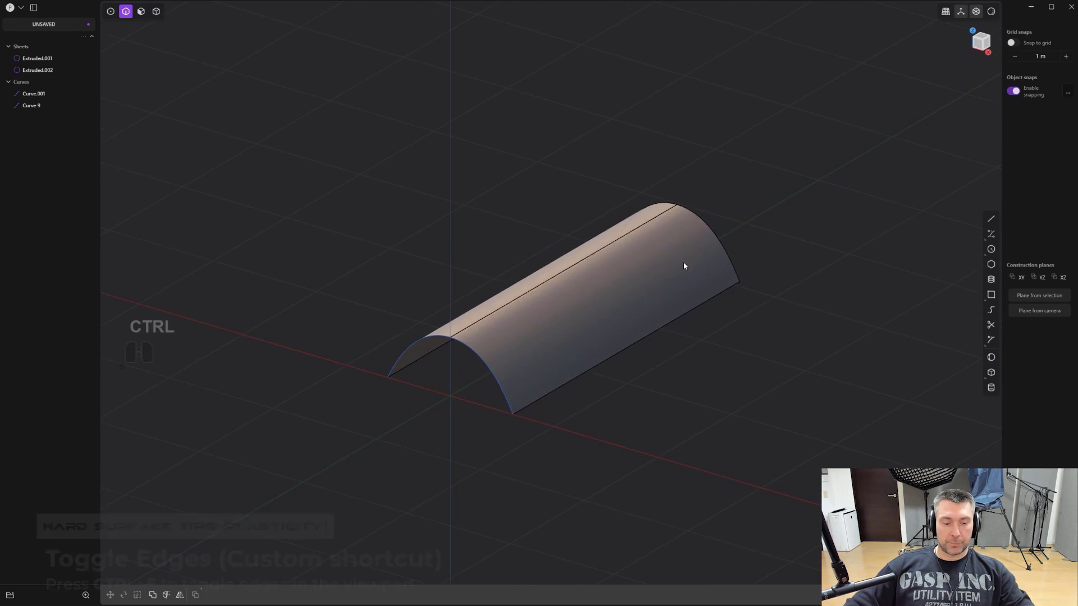
{"action": "key", "text": "ctrl+e"}
{"action": "scroll", "scroll_direction": "up", "scroll_amount": 3}
{"action": "left_click_drag", "start_coordinate": [544, 280], "coordinate": [613, 277]}
{"action": "left_click_drag", "start_coordinate": [632, 273], "coordinate": [665, 318]}
{"action": "left_click_drag", "start_coordinate": [668, 321], "coordinate": [634, 324]}
{"action": "scroll", "scroll_direction": "up", "scroll_amount": 3}
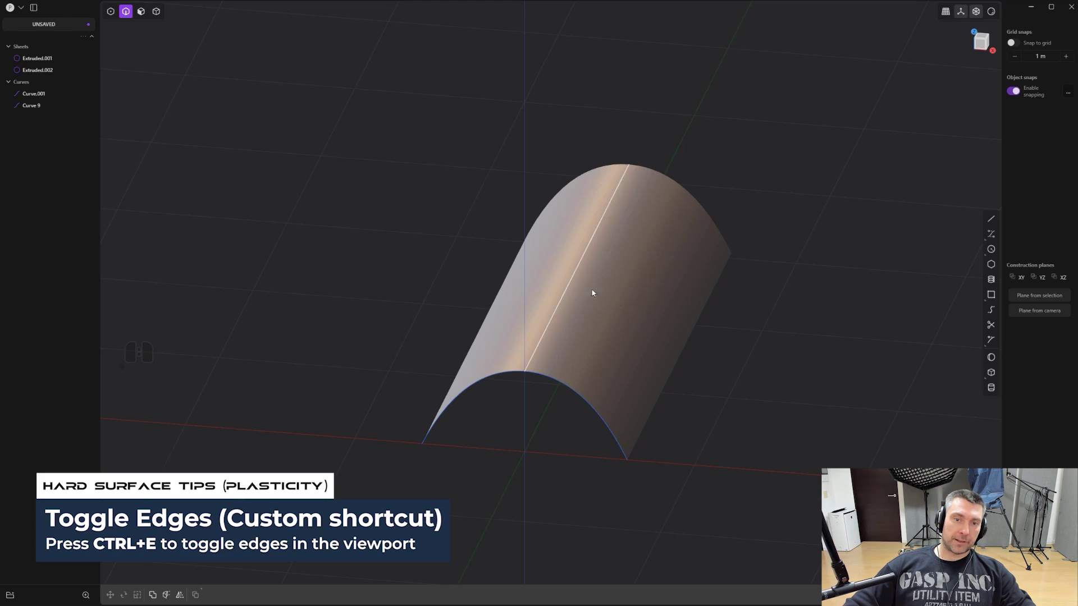
{"action": "left_click_drag", "start_coordinate": [615, 321], "coordinate": [613, 318]}
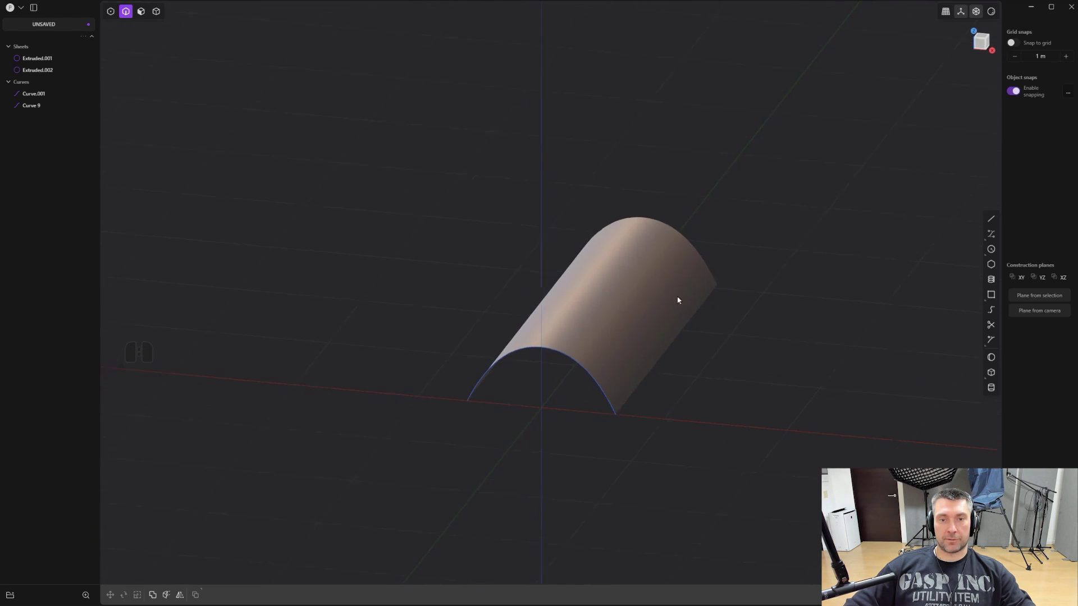
{"action": "key", "text": "x"}
{"action": "middle_click", "coordinate": [673, 365]}
{"action": "middle_click", "coordinate": [644, 327]}
{"action": "left_click_drag", "start_coordinate": [624, 295], "coordinate": [626, 291]}
{"action": "left_click_drag", "start_coordinate": [632, 293], "coordinate": [599, 312]}
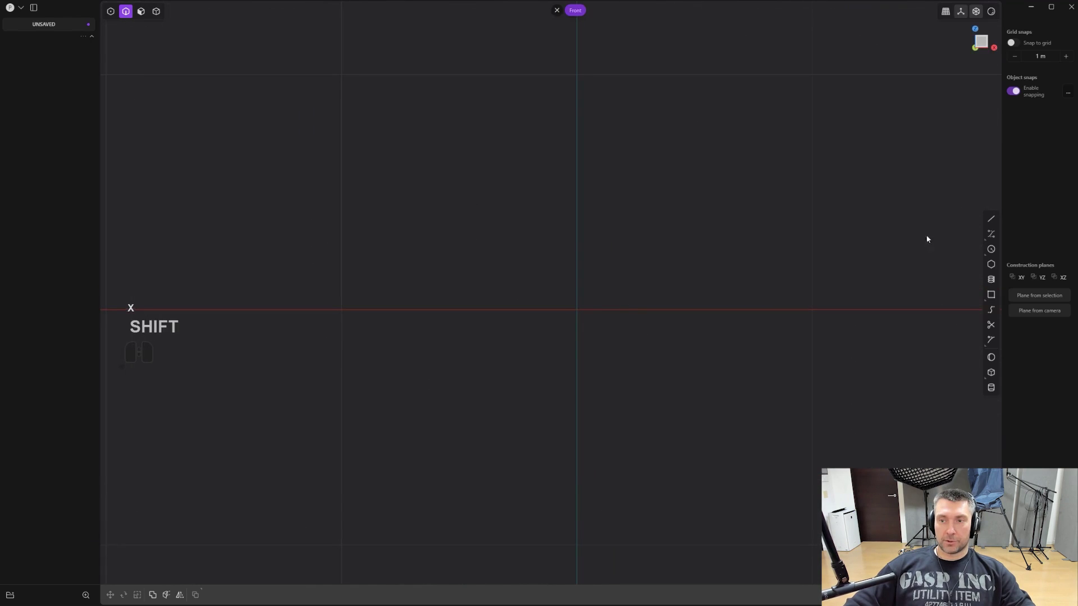
Draw the two arch curves in Front view, select all and join them (J) into one curve
{"action": "left_click", "coordinate": [994, 236]}
{"action": "middle_click", "coordinate": [624, 283]}
{"action": "middle_click", "coordinate": [618, 298]}
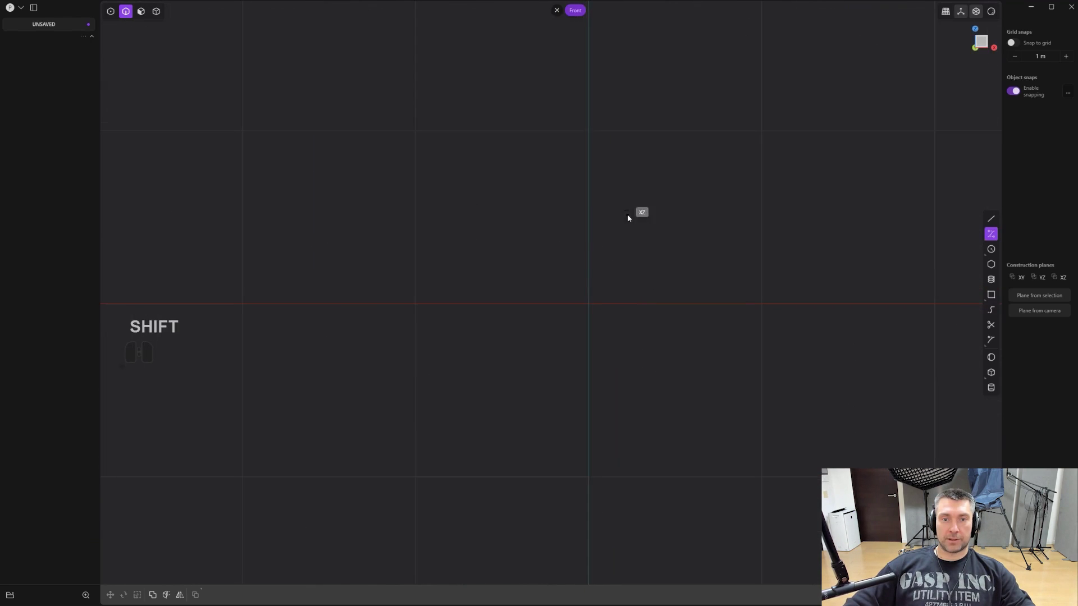
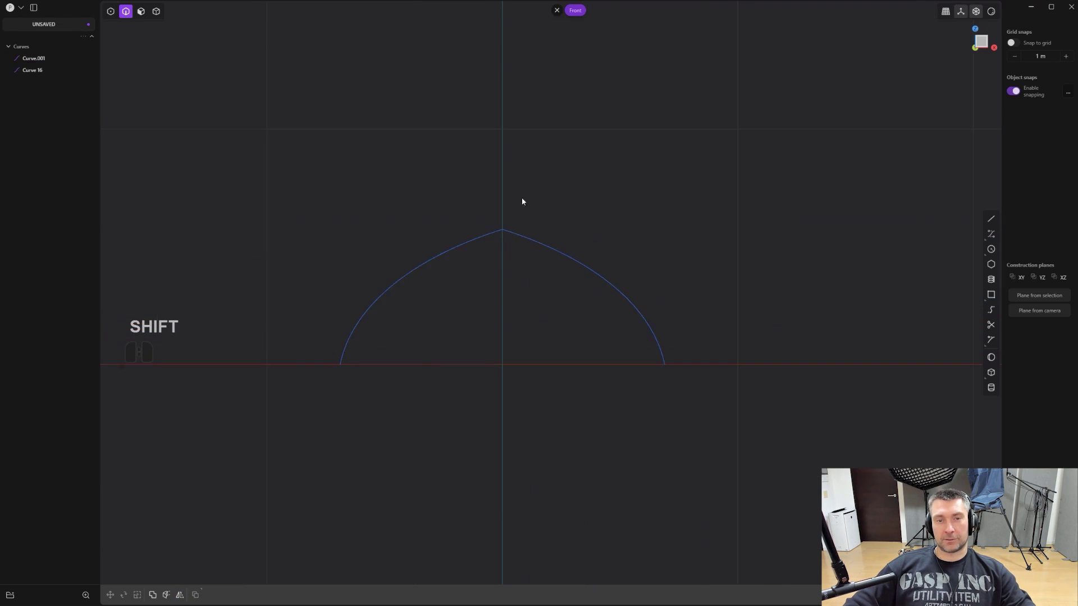
{"action": "middle_click", "coordinate": [654, 242]}
{"action": "middle_click", "coordinate": [541, 253]}
{"action": "scroll", "scroll_direction": "down", "scroll_amount": 3}
{"action": "key", "text": "a"}
{"action": "key", "text": "j"}
{"action": "middle_click", "coordinate": [633, 264]}
{"action": "middle_click", "coordinate": [623, 271]}
Extrude the joined pointed curve into a peaked sheet
{"action": "key", "text": "e"}
{"action": "left_click_drag", "start_coordinate": [564, 257], "coordinate": [802, 194]}
{"action": "right_click", "coordinate": [763, 160]}
{"action": "left_click", "coordinate": [726, 128]}
{"action": "left_click_drag", "start_coordinate": [734, 144], "coordinate": [794, 151]}
{"action": "left_click_drag", "start_coordinate": [665, 234], "coordinate": [641, 233]}
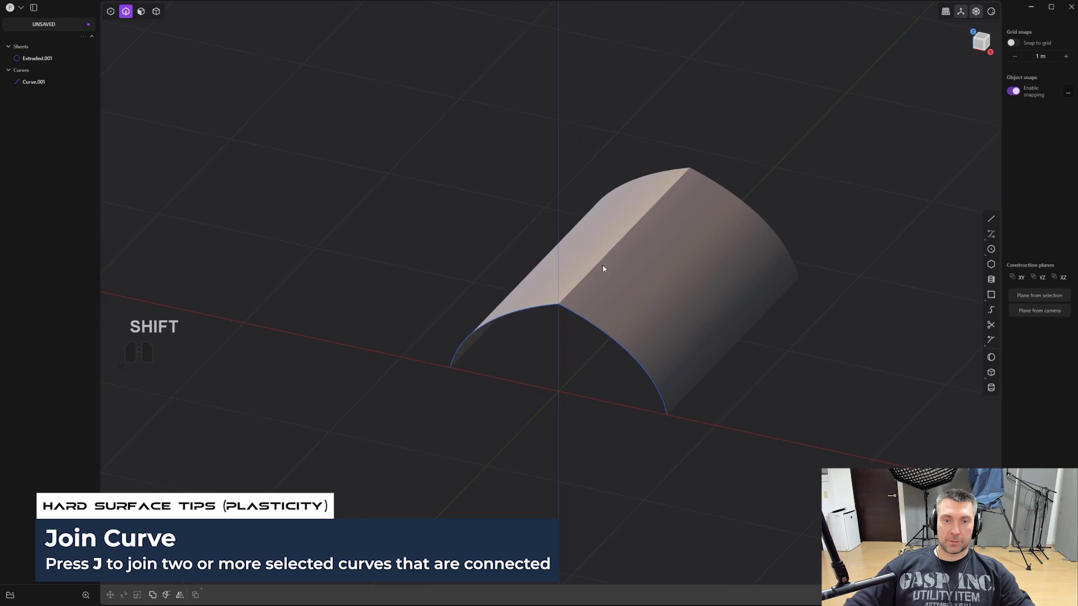
Remove the sheet and reselect the joined curve showing its control points
{"action": "key", "text": "3"}
{"action": "left_click", "coordinate": [662, 275]}
{"action": "key", "text": "x"}
{"action": "key", "text": "3"}
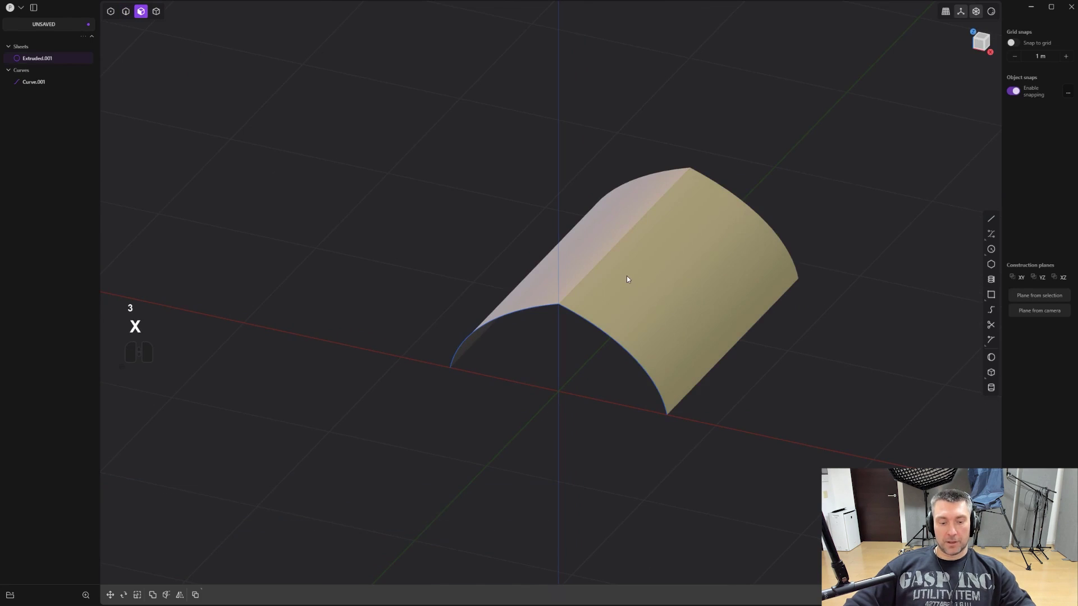
{"action": "key", "text": "shift+x"}
{"action": "left_click", "coordinate": [575, 259]}
{"action": "key", "text": "shift+x"}
{"action": "left_click", "coordinate": [612, 309]}
{"action": "middle_click", "coordinate": [634, 269]}
{"action": "middle_click", "coordinate": [613, 254]}
In control point mode, drag the peak vertex to show it stays sharp, then undo
{"action": "key", "text": "1"}
{"action": "middle_click", "coordinate": [645, 263]}
{"action": "middle_click", "coordinate": [632, 265]}
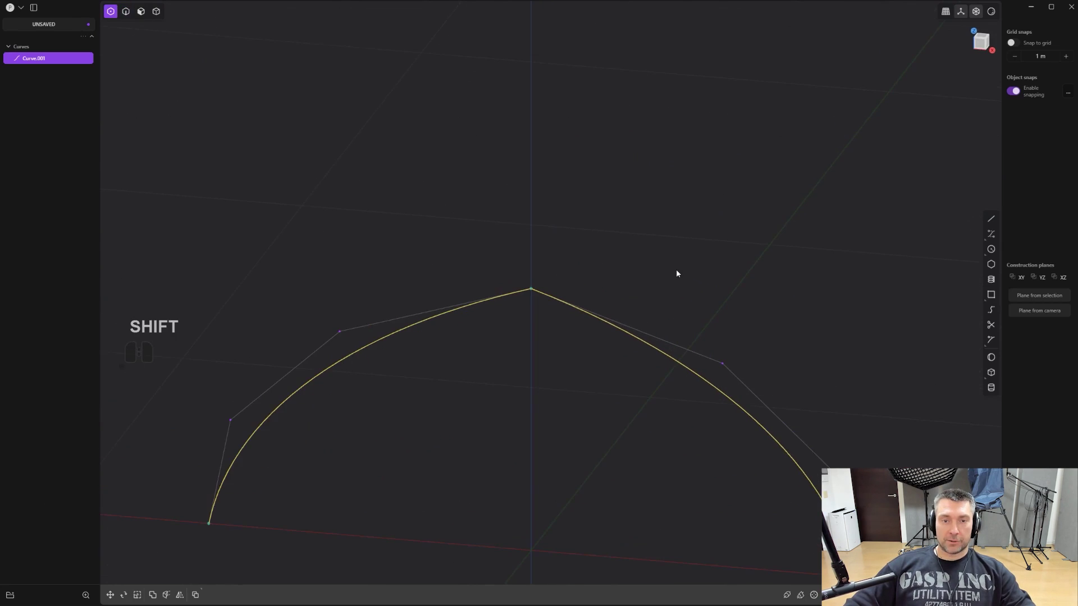
{"action": "left_click_drag", "start_coordinate": [681, 253], "coordinate": [652, 153]}
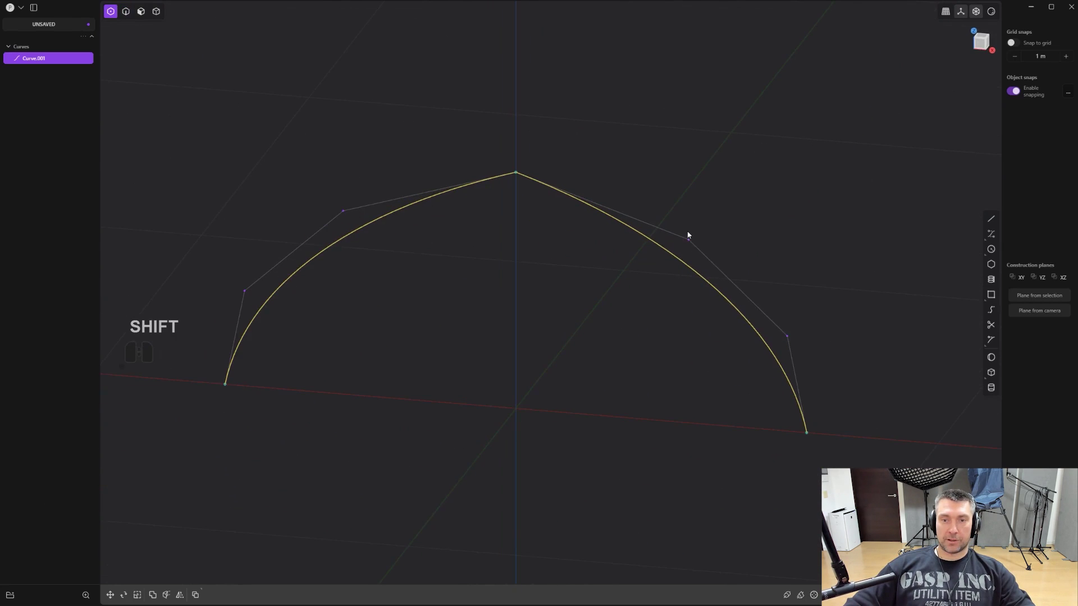
{"action": "left_click_drag", "start_coordinate": [674, 207], "coordinate": [739, 293]}
{"action": "key", "text": "g"}
{"action": "key", "text": "g"}
{"action": "key", "text": "ctrl+z"}
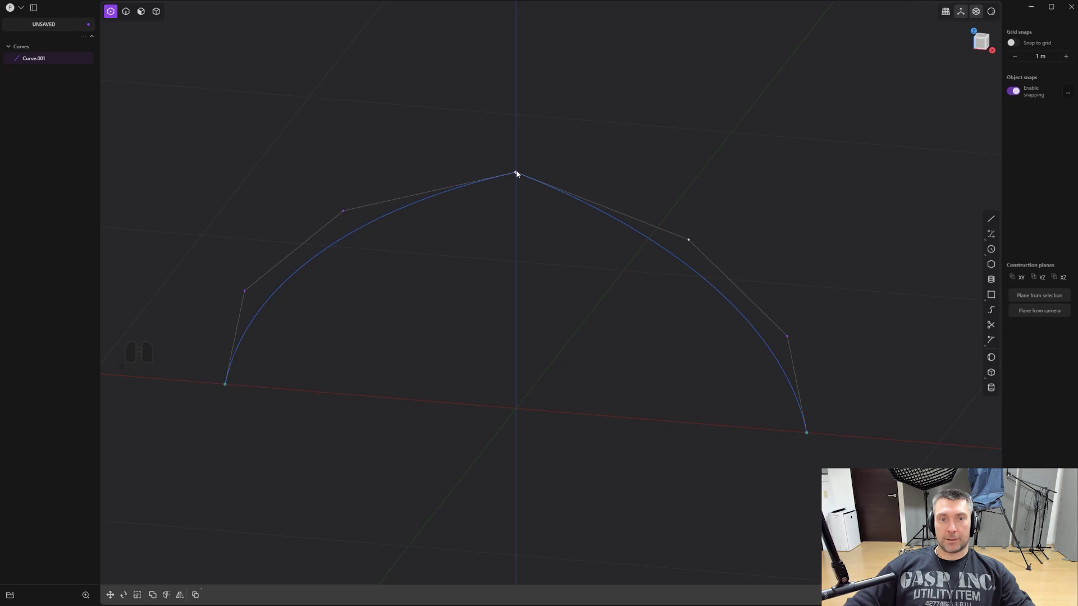
Convert the arch's peak vertex into a control point so the curve rounds smoothly, undoing test moves
{"action": "double_click", "coordinate": [521, 175]}
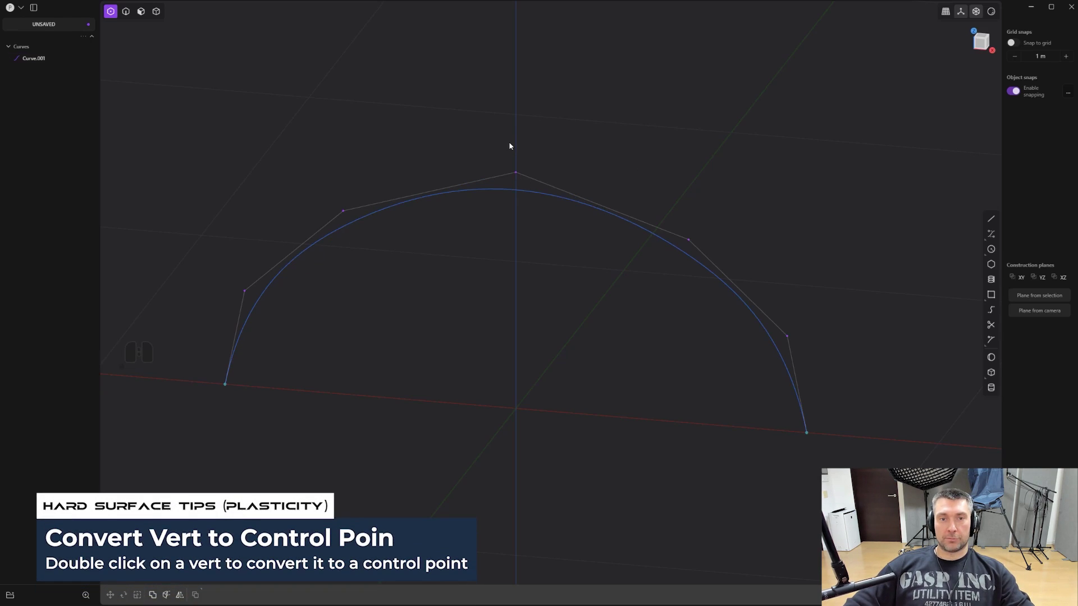
{"action": "left_click_drag", "start_coordinate": [509, 145], "coordinate": [548, 204]}
{"action": "middle_click", "coordinate": [584, 211]}
{"action": "key", "text": "g"}
{"action": "key", "text": "g"}
{"action": "key", "text": "ctrl+z"}
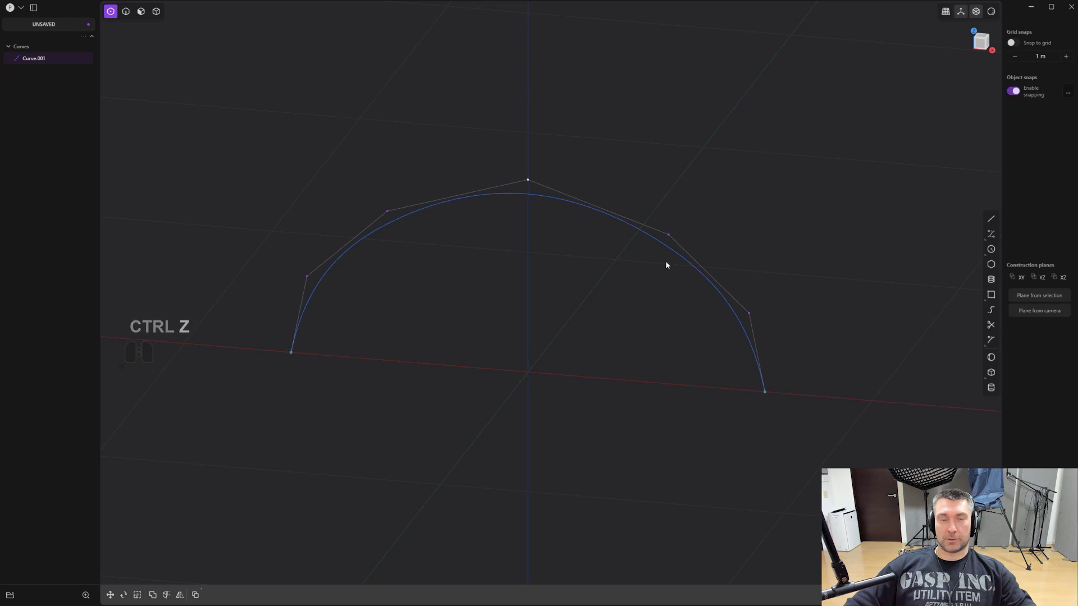
{"action": "key", "text": "ctrl+z"}
Extrude the smoothed arch curve into a curved sheet and inspect it
{"action": "left_click", "coordinate": [520, 369]}
{"action": "key", "text": "e"}
{"action": "left_click", "coordinate": [478, 388]}
{"action": "right_click", "coordinate": [769, 251]}
{"action": "left_click_drag", "start_coordinate": [700, 300], "coordinate": [583, 282]}
{"action": "middle_click", "coordinate": [658, 327]}
{"action": "middle_click", "coordinate": [649, 271]}
{"action": "left_click_drag", "start_coordinate": [644, 304], "coordinate": [691, 315]}
{"action": "middle_click", "coordinate": [756, 307]}
{"action": "middle_click", "coordinate": [602, 241]}
In Top view, draw a three-point polyline with a corner beside the sheet
{"action": "left_click", "coordinate": [999, 222]}
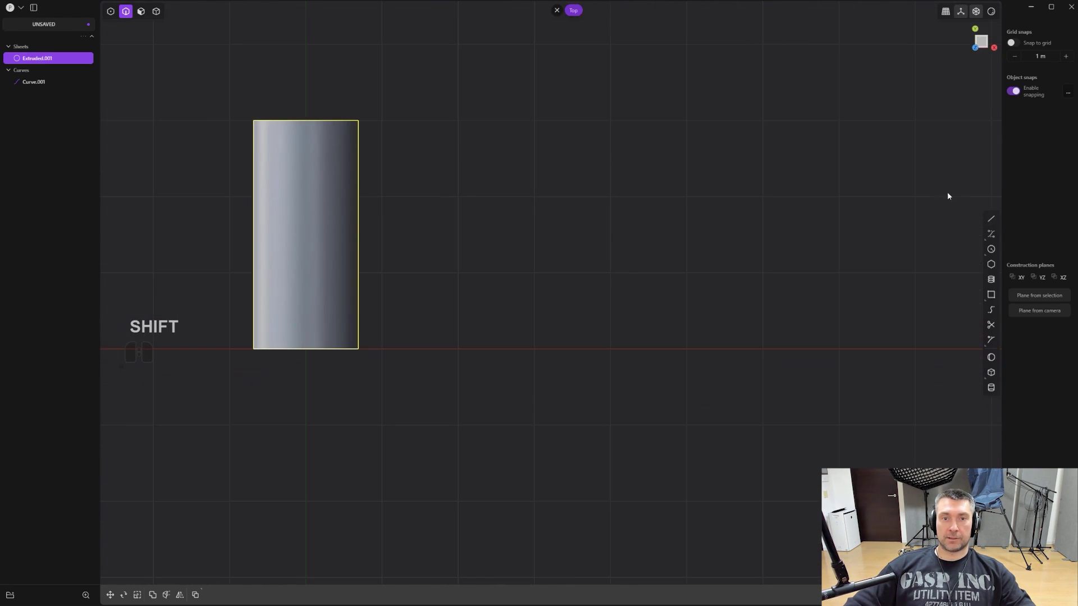
{"action": "left_click", "coordinate": [993, 221]}
{"action": "left_click", "coordinate": [587, 173]}
{"action": "left_click", "coordinate": [753, 179]}
{"action": "left_click", "coordinate": [837, 276]}
{"action": "right_click", "coordinate": [841, 278]}
{"action": "left_click_drag", "start_coordinate": [821, 265], "coordinate": [816, 257]}
{"action": "middle_click", "coordinate": [811, 243]}
Convert the polyline's corner vertex to a control point so it bends smoothly
{"action": "key", "text": "s"}
{"action": "right_click", "coordinate": [780, 320]}
{"action": "key", "text": "1"}
{"action": "left_click", "coordinate": [718, 204]}
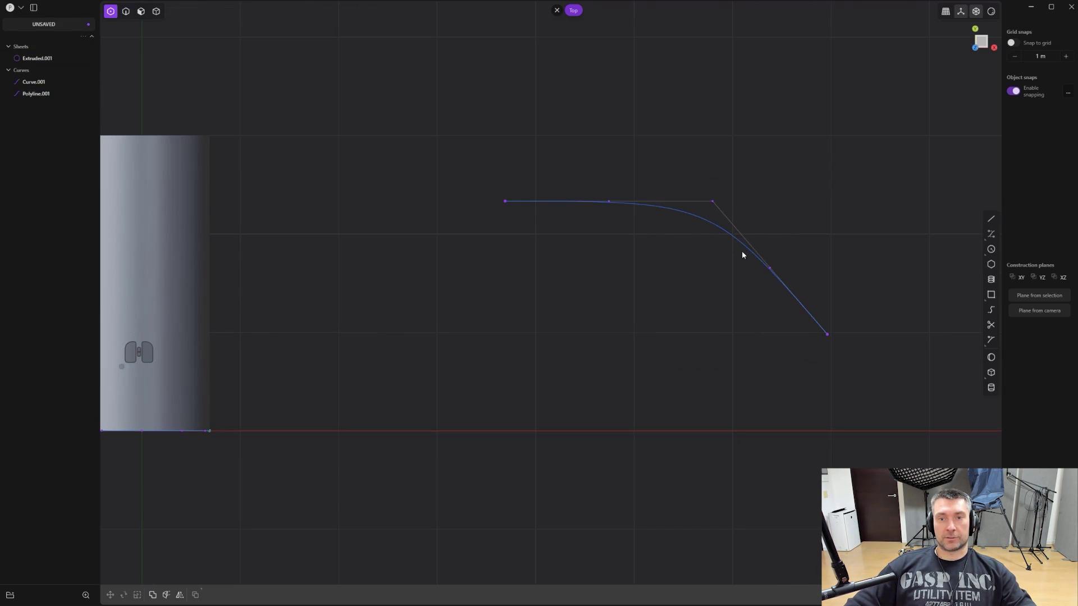
{"action": "middle_click", "coordinate": [741, 257]}
{"action": "middle_click", "coordinate": [741, 262]}
{"action": "middle_click", "coordinate": [743, 273]}
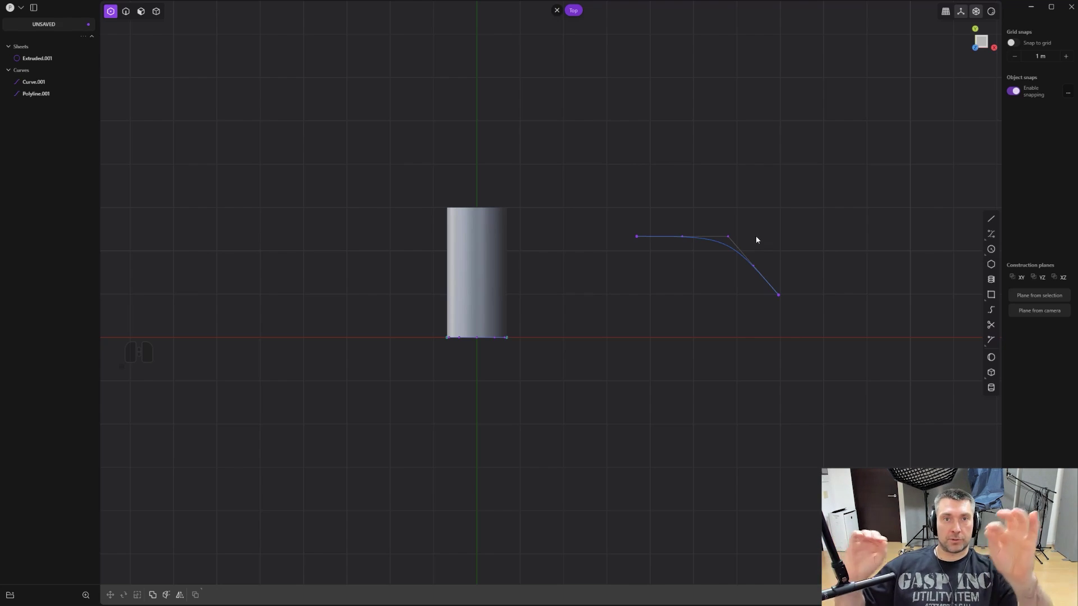
Select the ring cylinder's inner hole faces and expand the selection to all of them
{"action": "key", "text": "shift+x"}
{"action": "left_click_drag", "start_coordinate": [457, 363], "coordinate": [438, 355]}
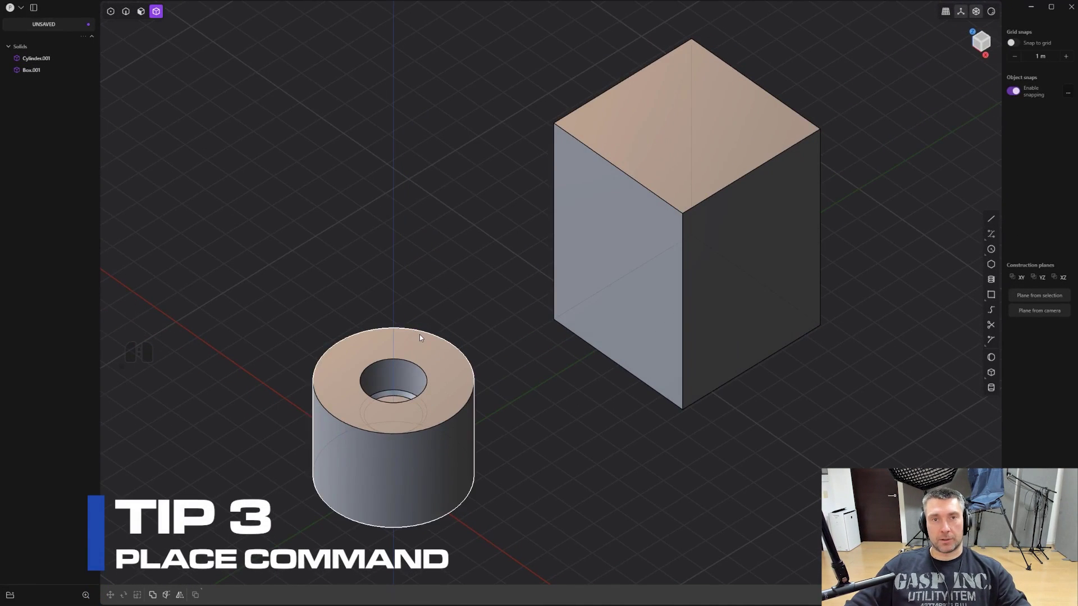
{"action": "left_click_drag", "start_coordinate": [478, 386], "coordinate": [502, 347]}
{"action": "scroll", "scroll_direction": "up", "scroll_amount": 3}
{"action": "middle_click", "coordinate": [495, 343]}
{"action": "key", "text": "3"}
{"action": "left_click", "coordinate": [419, 367]}
{"action": "left_click_drag", "start_coordinate": [454, 351], "coordinate": [454, 374]}
{"action": "left_click_drag", "start_coordinate": [455, 367], "coordinate": [496, 361]}
{"action": "middle_click", "coordinate": [488, 364]}
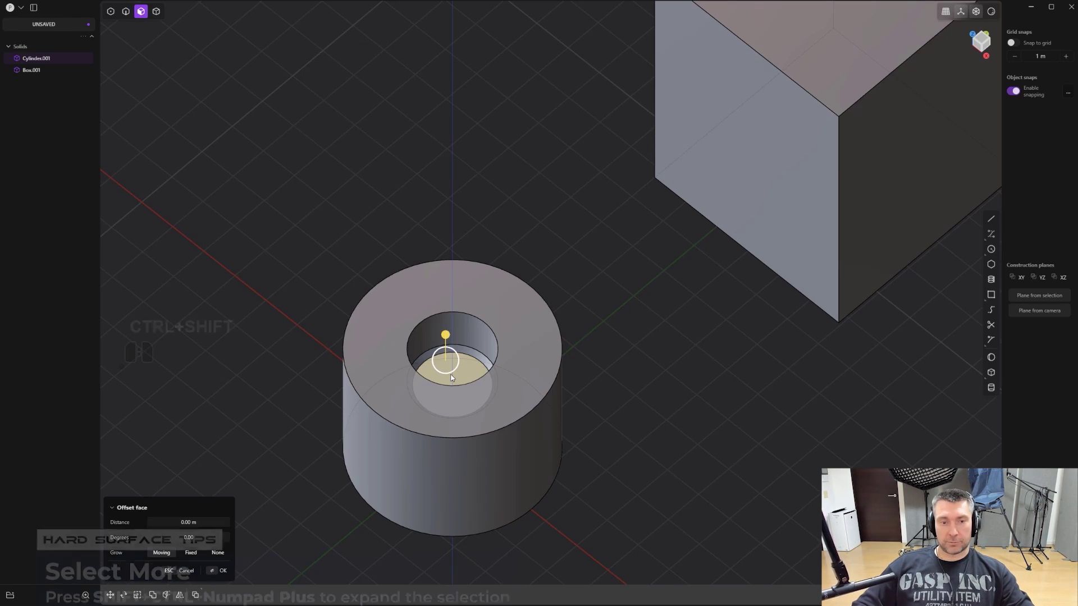
{"action": "key", "text": "ctrl+shift+KP_Add"}
{"action": "key", "text": "ctrl+shift+KP_Add"}
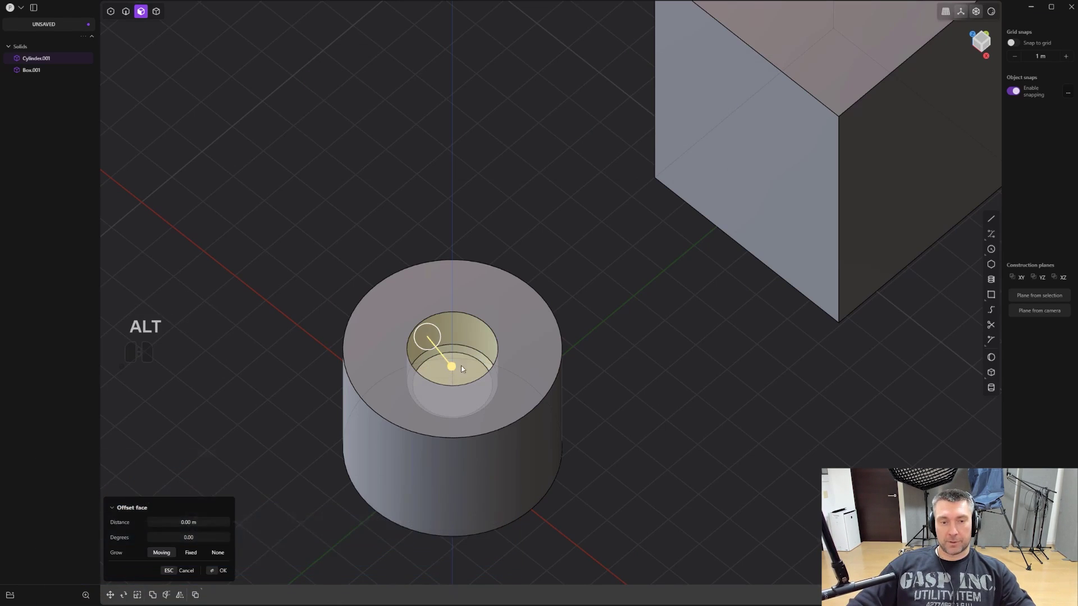
Create a new solid from the hole faces (Alt+D) and begin moving it out
{"action": "key", "text": "alt+d"}
{"action": "middle_click", "coordinate": [584, 348]}
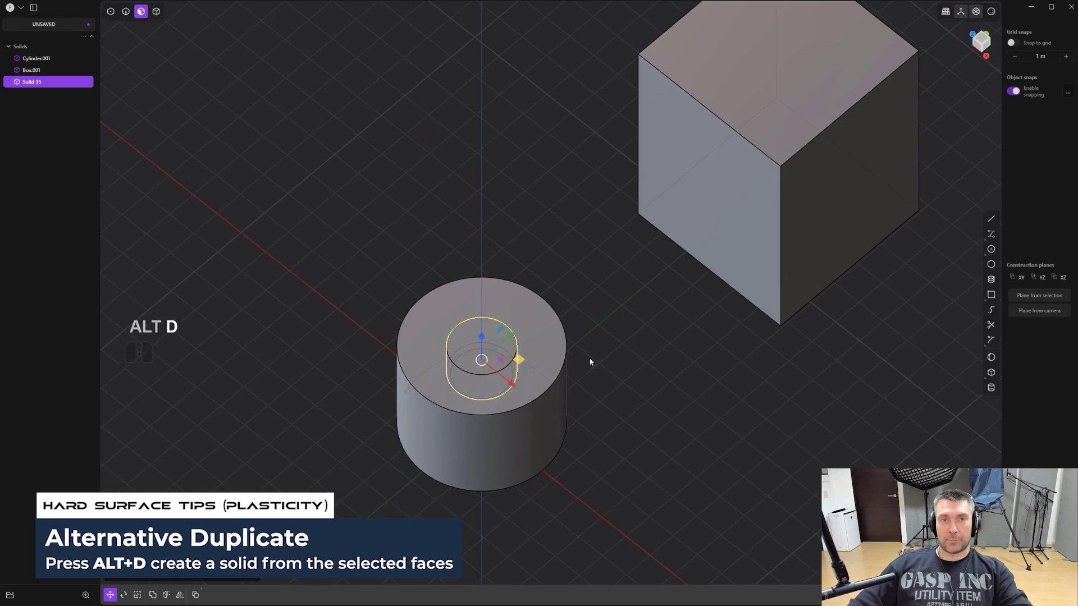
{"action": "left_click_drag", "start_coordinate": [596, 334], "coordinate": [595, 313]}
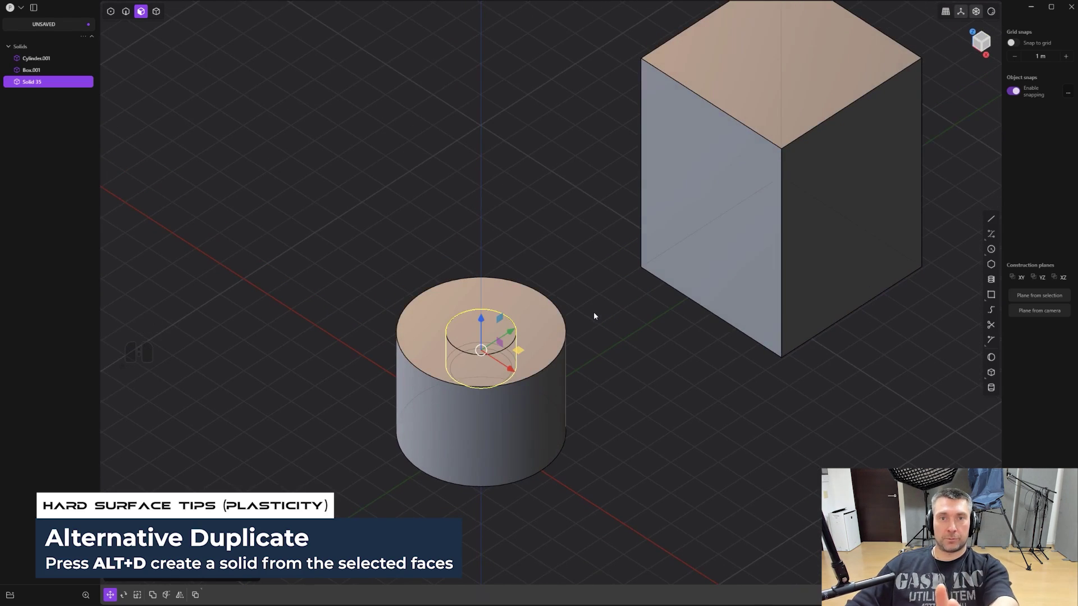
{"action": "left_click_drag", "start_coordinate": [578, 307], "coordinate": [601, 272]}
{"action": "left_click_drag", "start_coordinate": [678, 186], "coordinate": [629, 208]}
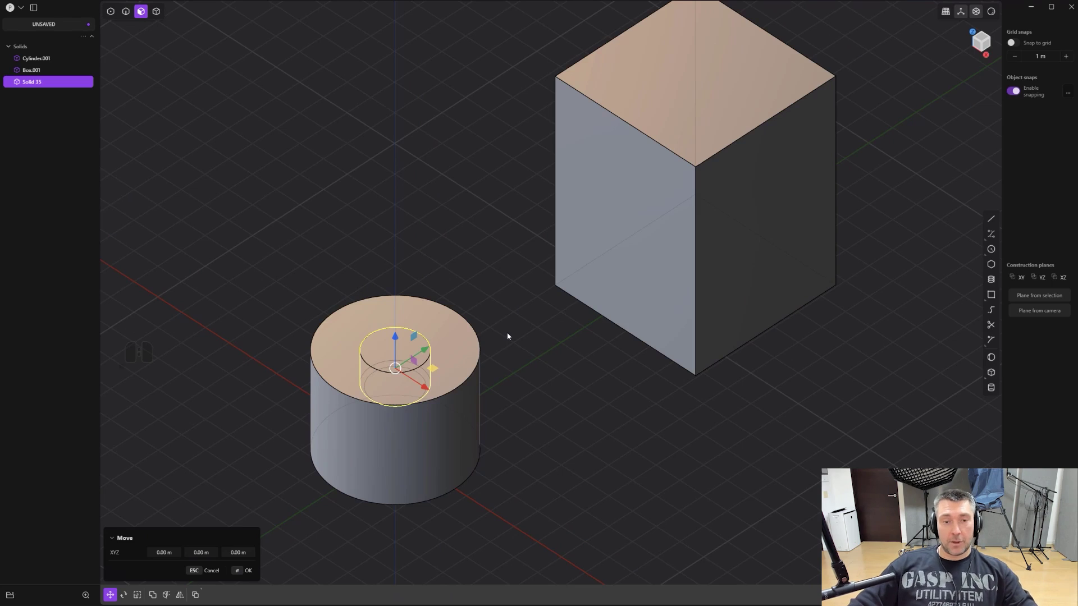
Duplicate the small cylinder (Ctrl+D) and place a copy on the box's left face
{"action": "key", "text": "ctrl+d"}
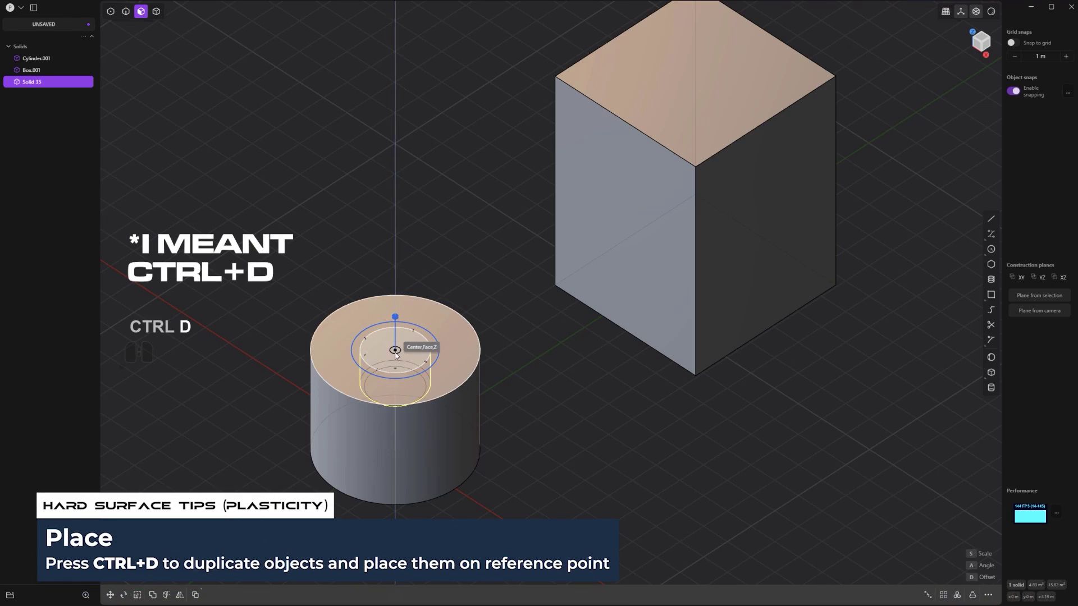
{"action": "left_click", "coordinate": [399, 356]}
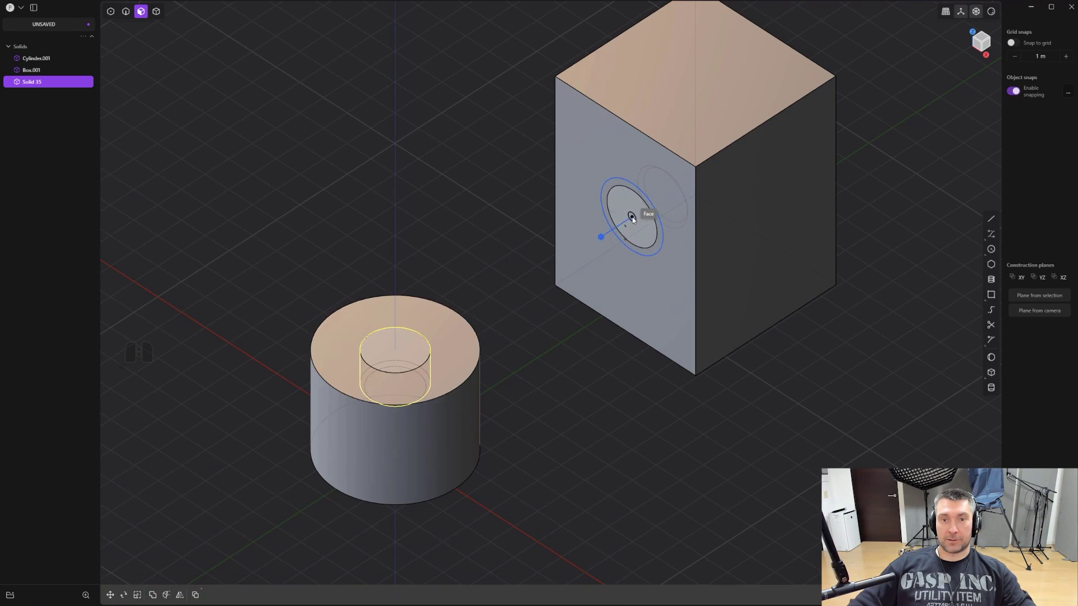
{"action": "left_click", "coordinate": [634, 218]}
{"action": "middle_click", "coordinate": [619, 235]}
{"action": "middle_click", "coordinate": [634, 232]}
{"action": "left_click_drag", "start_coordinate": [641, 233], "coordinate": [586, 283]}
{"action": "left_click_drag", "start_coordinate": [583, 279], "coordinate": [580, 277]}
{"action": "middle_click", "coordinate": [584, 318]}
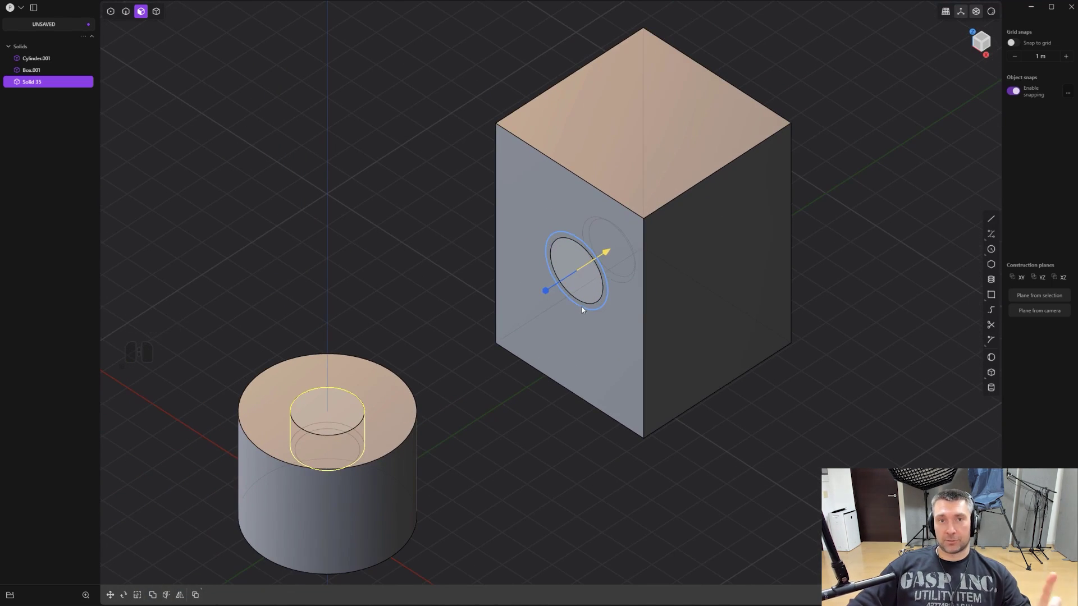
{"action": "right_click", "coordinate": [583, 306]}
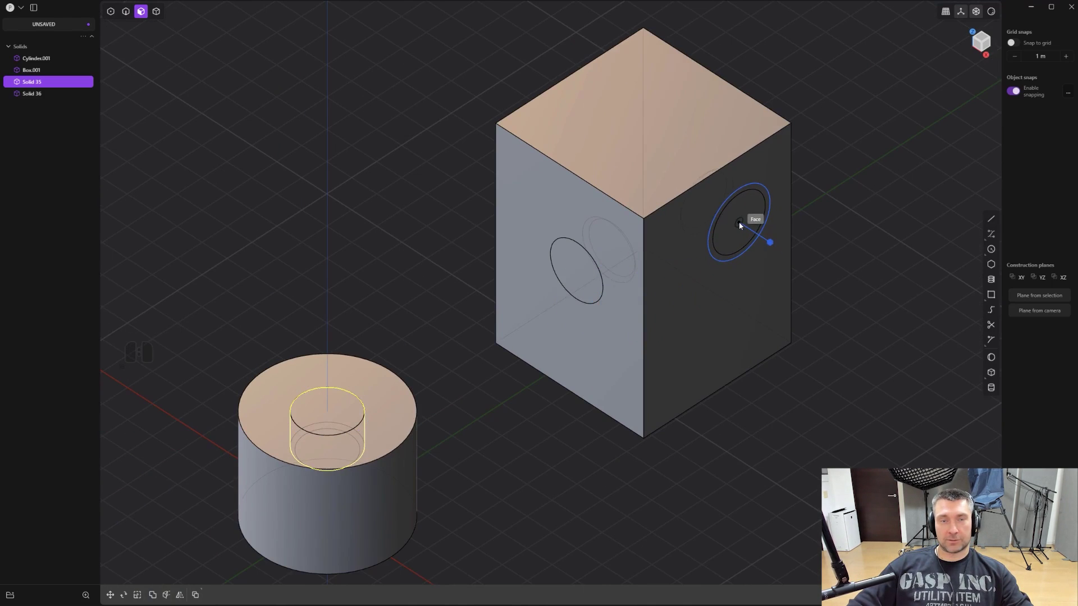
Place two more cylinder copies high and low on the box's right face
{"action": "left_click", "coordinate": [743, 227]}
{"action": "right_click", "coordinate": [743, 226]}
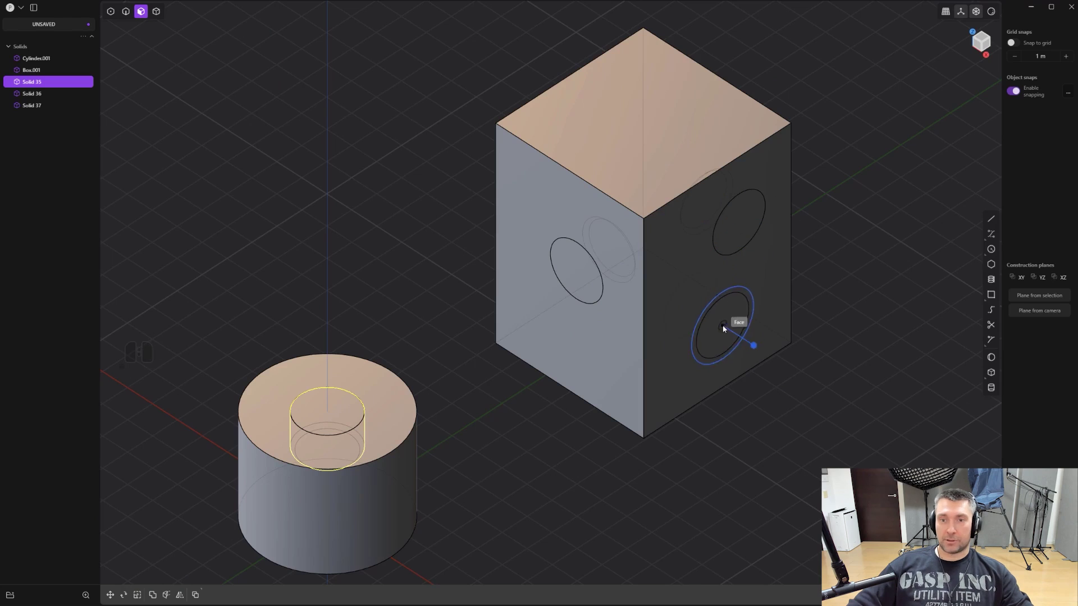
{"action": "left_click", "coordinate": [714, 321]}
{"action": "right_click", "coordinate": [716, 323]}
{"action": "left_click", "coordinate": [675, 254]}
{"action": "left_click", "coordinate": [685, 261]}
{"action": "left_click", "coordinate": [584, 266]}
{"action": "left_click", "coordinate": [830, 257]}
Boolean-difference the three cylinders from the box to cut round holes through it
{"action": "key", "text": "4"}
{"action": "left_click", "coordinate": [620, 216]}
{"action": "key", "text": "q"}
{"action": "key", "text": "shift+q"}
{"action": "left_click", "coordinate": [669, 279]}
{"action": "left_click_drag", "start_coordinate": [649, 403], "coordinate": [634, 404]}
{"action": "left_click", "coordinate": [473, 316]}
{"action": "right_click", "coordinate": [663, 303]}
{"action": "right_click", "coordinate": [667, 306]}
{"action": "left_click_drag", "start_coordinate": [601, 350], "coordinate": [626, 349]}
{"action": "left_click_drag", "start_coordinate": [612, 349], "coordinate": [656, 331]}
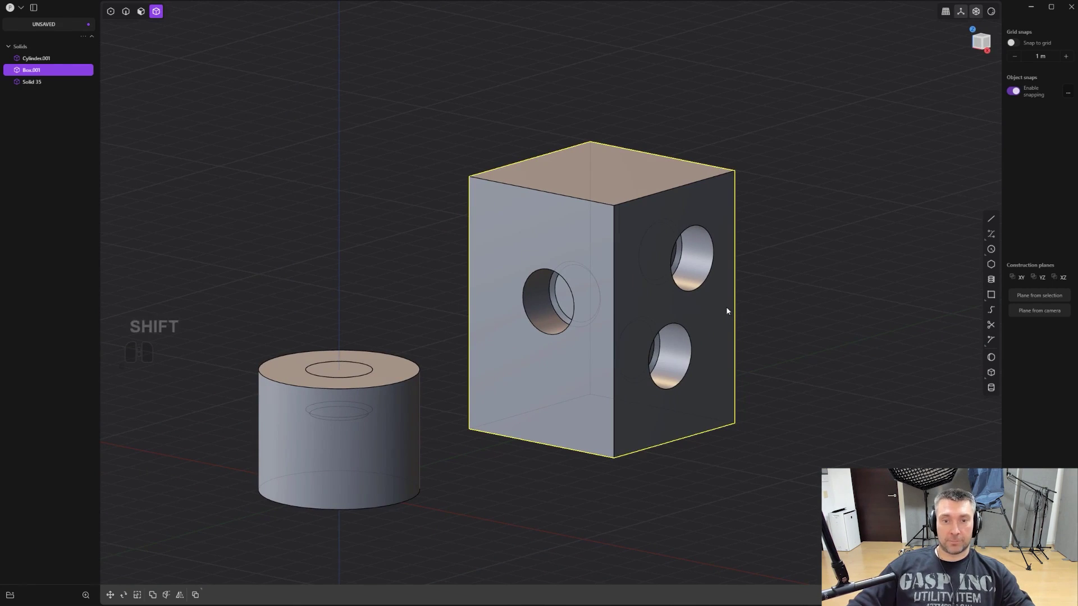
Clear the scene, go to top view and draw a circle with a straight line through its centre
{"action": "middle_click", "coordinate": [654, 373]}
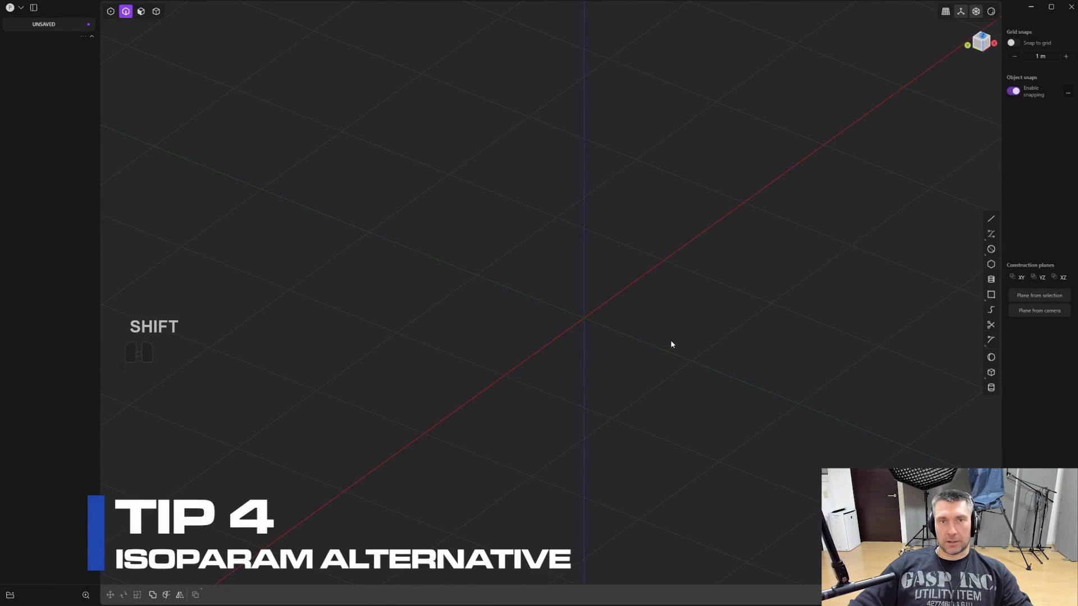
{"action": "middle_click", "coordinate": [599, 333]}
{"action": "middle_click", "coordinate": [631, 336]}
{"action": "left_click_drag", "start_coordinate": [652, 343], "coordinate": [668, 233]}
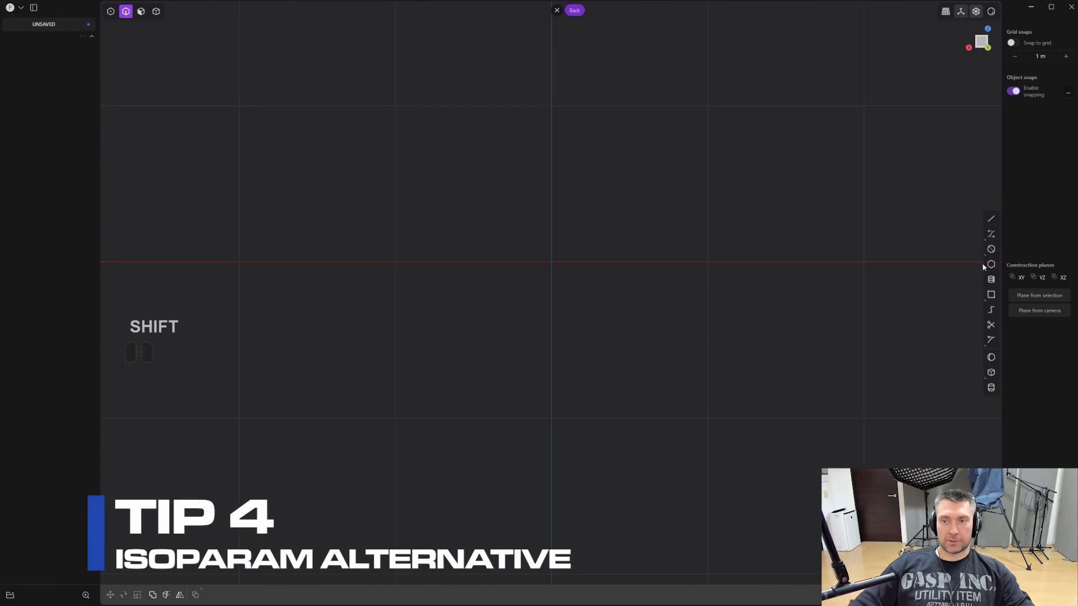
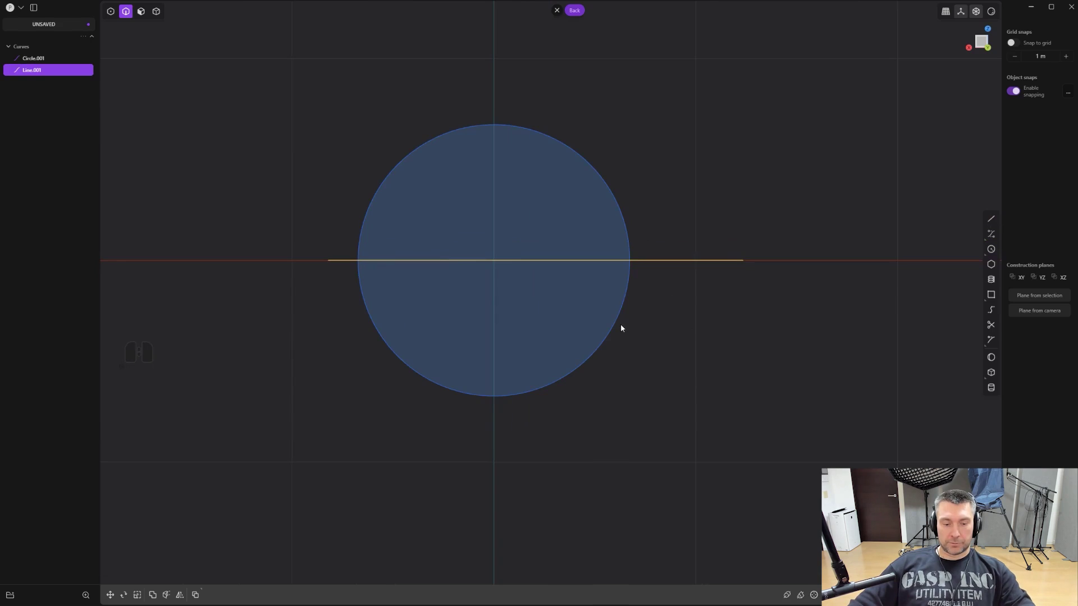
{"action": "key", "text": "t"}
{"action": "left_click_drag", "start_coordinate": [618, 327], "coordinate": [629, 315]}
{"action": "left_click", "coordinate": [666, 265]}
{"action": "left_click", "coordinate": [349, 264]}
{"action": "left_click", "coordinate": [477, 382]}
{"action": "key", "text": "2"}
{"action": "left_click_drag", "start_coordinate": [656, 267], "coordinate": [543, 175]}
{"action": "key", "text": "ctrl+z"}
{"action": "right_click", "coordinate": [643, 332]}
{"action": "left_click", "coordinate": [661, 315]}
Trim the circle along the line and patch the half-circle outline into a flat half-disc sheet
{"action": "middle_click", "coordinate": [668, 262]}
{"action": "key", "text": "j"}
{"action": "key", "text": "shift+j"}
{"action": "middle_click", "coordinate": [678, 368]}
{"action": "left_click_drag", "start_coordinate": [653, 342], "coordinate": [640, 275]}
{"action": "left_click_drag", "start_coordinate": [665, 296], "coordinate": [656, 281]}
{"action": "left_click", "coordinate": [916, 596]}
{"action": "left_click_drag", "start_coordinate": [636, 437], "coordinate": [634, 424]}
{"action": "left_click", "coordinate": [727, 373]}
{"action": "right_click", "coordinate": [738, 355]}
{"action": "left_click", "coordinate": [50, 98]}
{"action": "middle_click", "coordinate": [51, 98]}
{"action": "left_click", "coordinate": [36, 78]}
{"action": "key", "text": "x"}
{"action": "middle_click", "coordinate": [664, 312]}
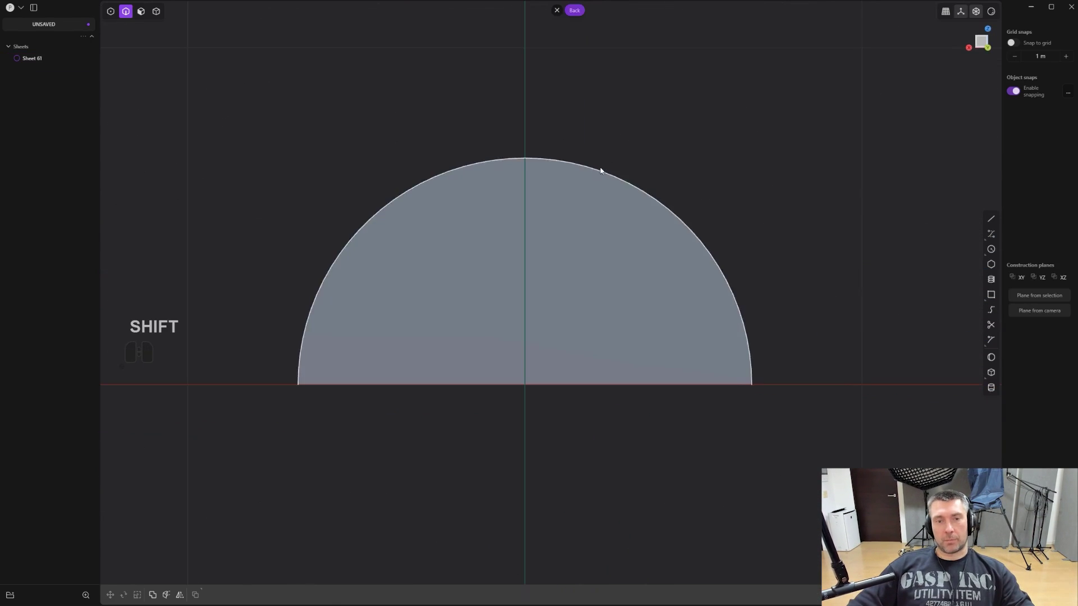
Preview an isoparam edge on the half-disc face, cycling its direction
{"action": "key", "text": "ctrl+r"}
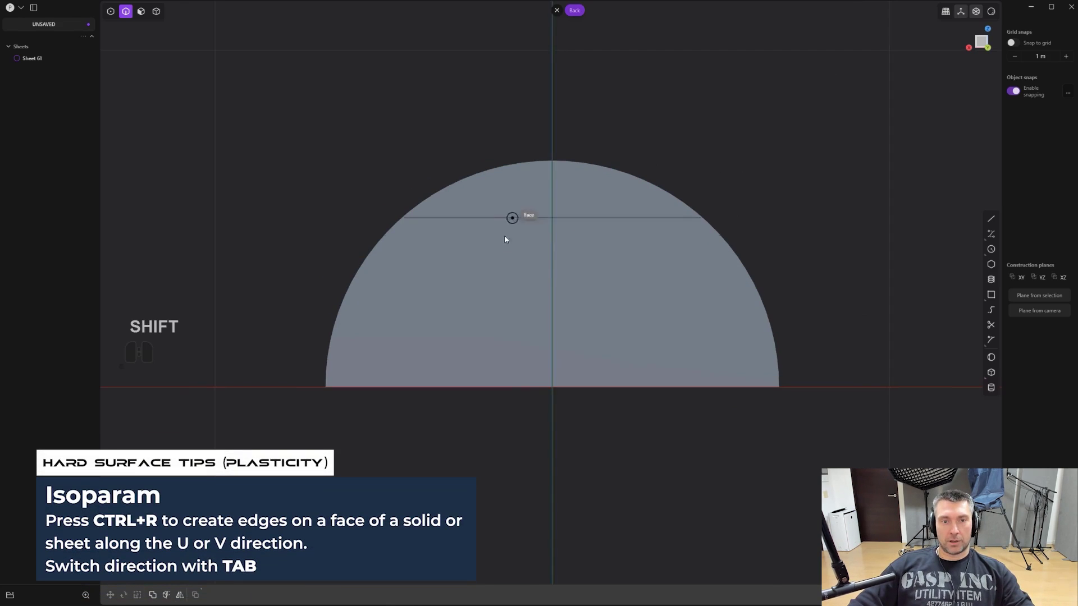
{"action": "middle_click", "coordinate": [530, 297]}
{"action": "key", "text": "Tab"}
{"action": "key", "text": "Tab"}
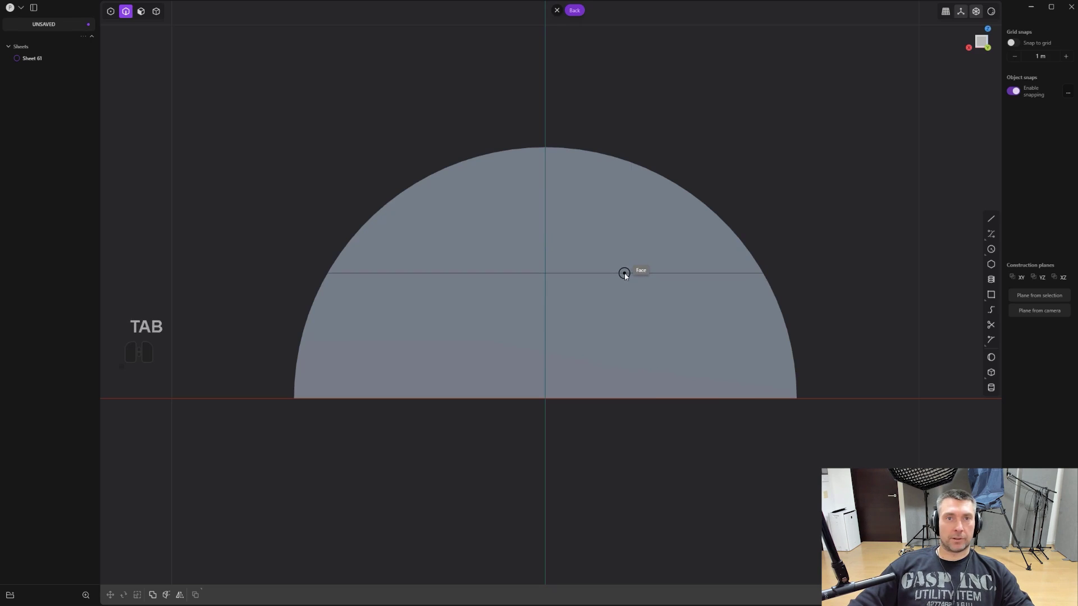
Duplicate the arched edge as a separate curve and move it about 1 m above the sheet
{"action": "right_click", "coordinate": [627, 275]}
{"action": "left_click", "coordinate": [648, 377]}
{"action": "middle_click", "coordinate": [652, 383]}
{"action": "key", "text": "shift+d"}
{"action": "left_click_drag", "start_coordinate": [516, 295], "coordinate": [520, 82]}
{"action": "right_click", "coordinate": [521, 81]}
{"action": "left_click_drag", "start_coordinate": [555, 214], "coordinate": [611, 303]}
{"action": "right_click", "coordinate": [617, 306]}
{"action": "left_click", "coordinate": [615, 302]}
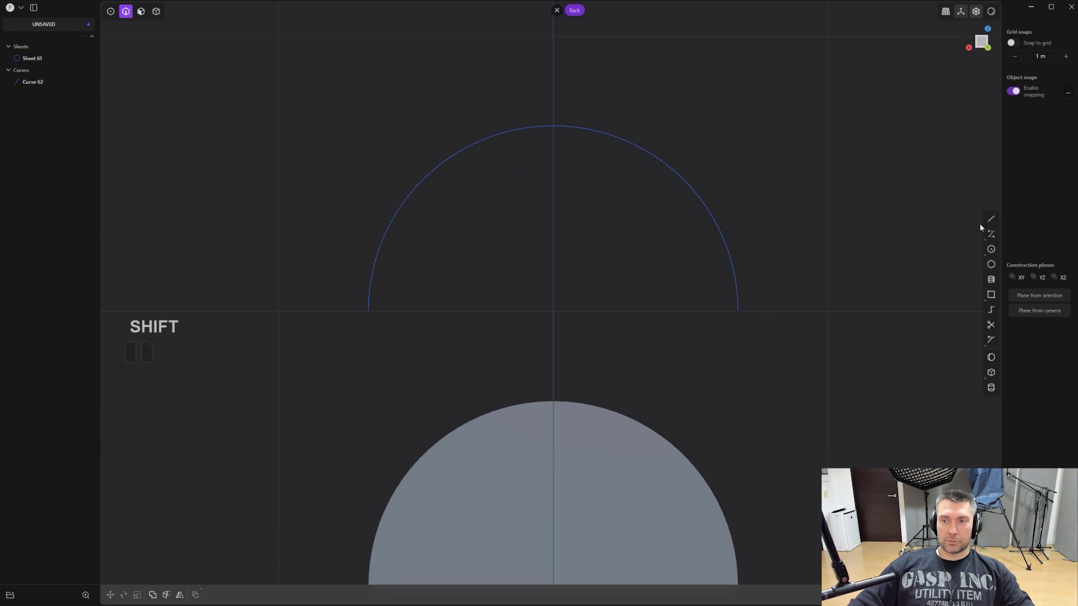
Draw a radial line from the arc's left end to its centre
{"action": "left_click", "coordinate": [989, 225]}
{"action": "left_click", "coordinate": [370, 313]}
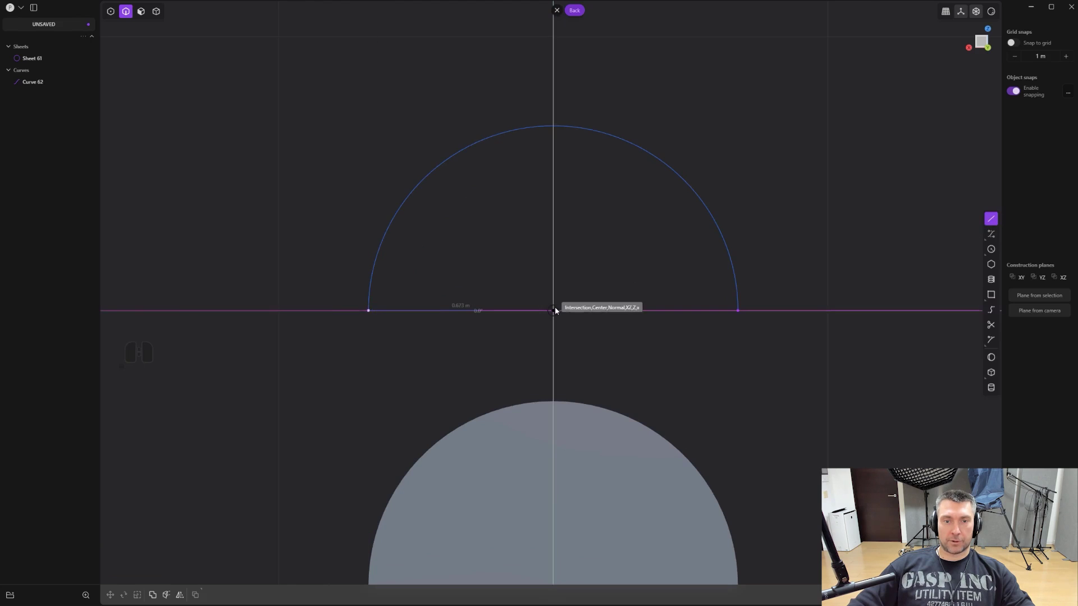
{"action": "key", "text": "ctrl+z"}
{"action": "left_click", "coordinate": [557, 309]}
{"action": "left_click", "coordinate": [539, 313]}
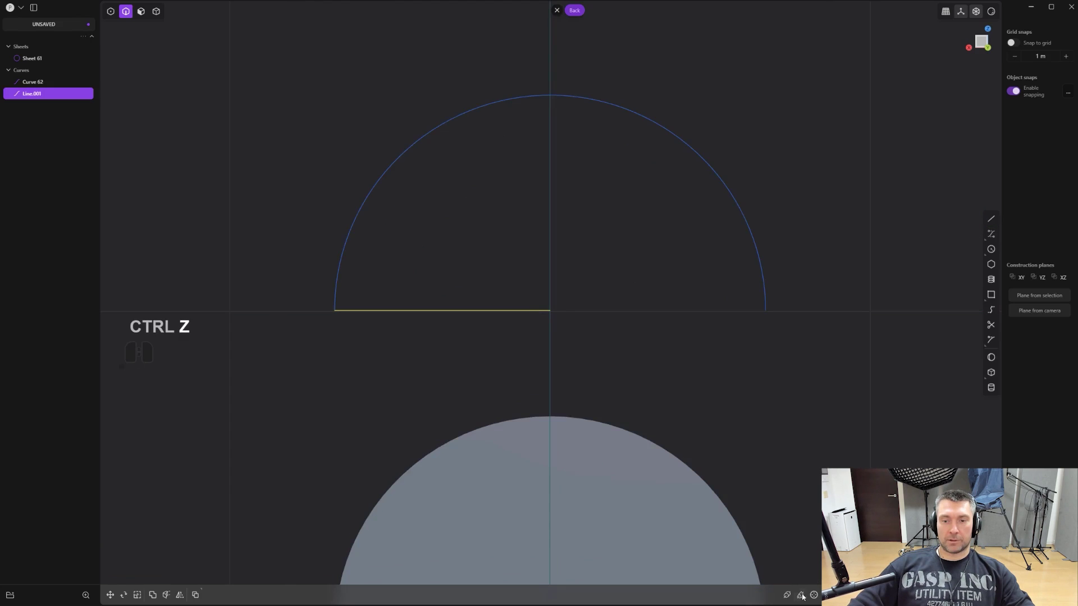
Sweep the radial line along the arc to create a new half-disc sheet
{"action": "left_click", "coordinate": [806, 601]}
{"action": "left_click", "coordinate": [354, 219]}
{"action": "middle_click", "coordinate": [615, 312]}
{"action": "middle_click", "coordinate": [535, 386]}
{"action": "key", "text": "ctrl+z"}
{"action": "key", "text": "ctrl+r"}
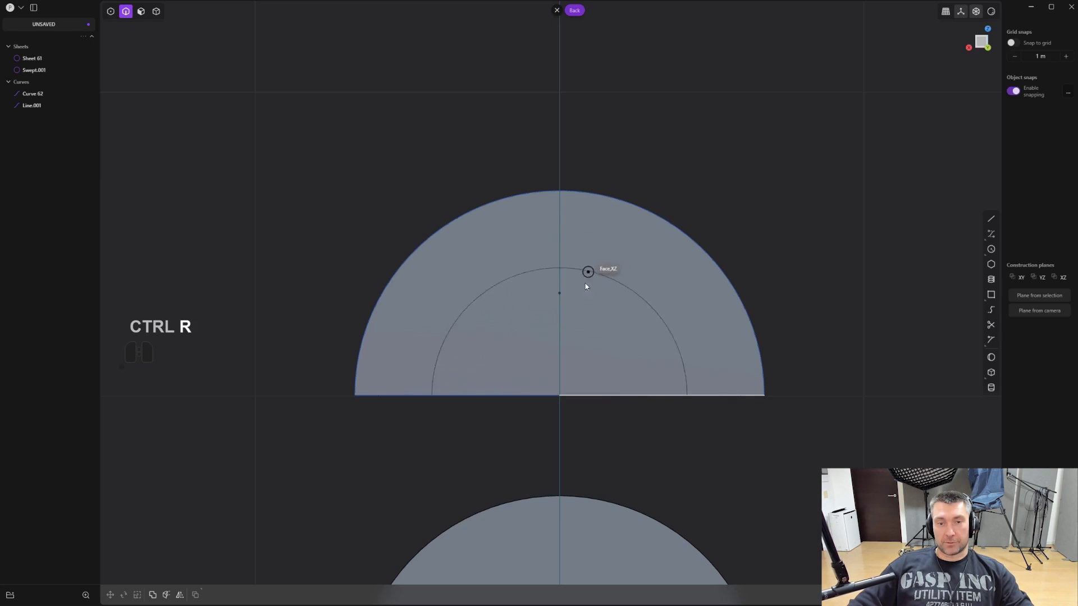
{"action": "key", "text": "Tab"}
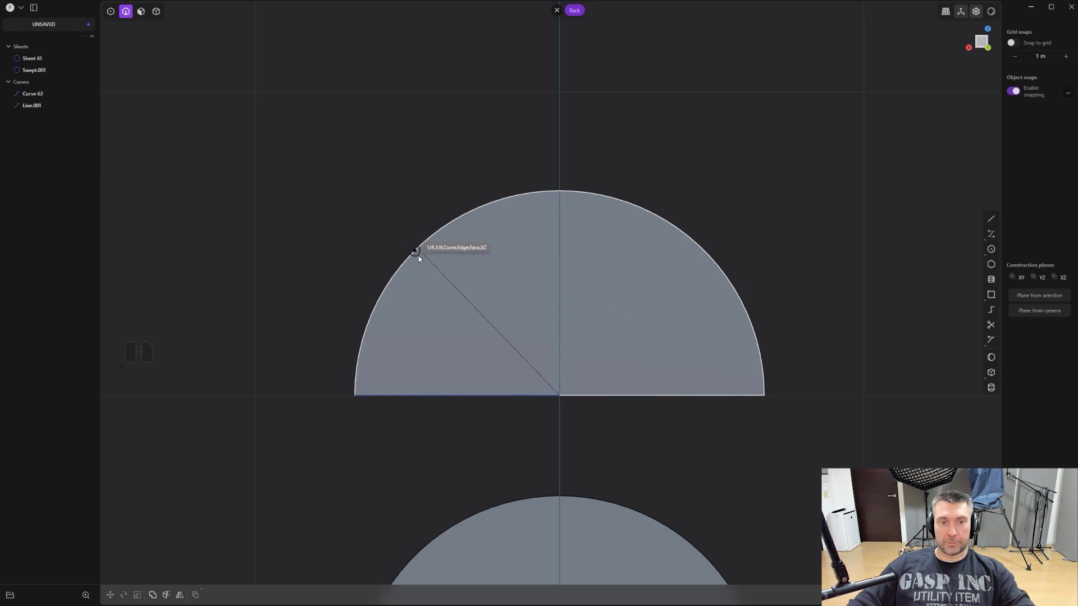
Draw a diagonal radius line and cut the swept face along it
{"action": "left_click", "coordinate": [425, 253]}
{"action": "key", "text": "ctrl+z"}
{"action": "key", "text": "ctrl+r"}
{"action": "key", "text": "Tab"}
{"action": "left_click", "coordinate": [423, 251]}
{"action": "left_click", "coordinate": [472, 359]}
{"action": "key", "text": "3"}
{"action": "left_click", "coordinate": [461, 347]}
Delete the cut-off wedge slice and the helper curves, leaving a wedge-shaped sheet
{"action": "key", "text": "shift+x"}
{"action": "left_click_drag", "start_coordinate": [471, 378], "coordinate": [474, 413]}
{"action": "key", "text": "2"}
{"action": "key", "text": "shift+x"}
{"action": "left_click", "coordinate": [473, 399]}
{"action": "left_click", "coordinate": [402, 315]}
{"action": "key", "text": "x"}
{"action": "middle_click", "coordinate": [467, 397]}
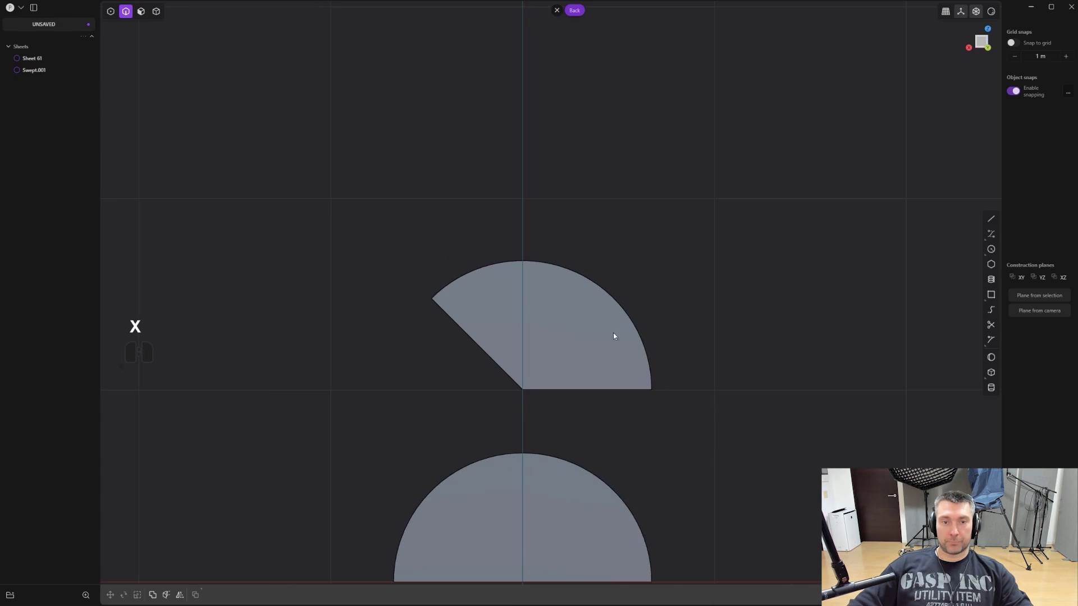
{"action": "middle_click", "coordinate": [498, 299]}
{"action": "left_click_drag", "start_coordinate": [753, 346], "coordinate": [712, 314]}
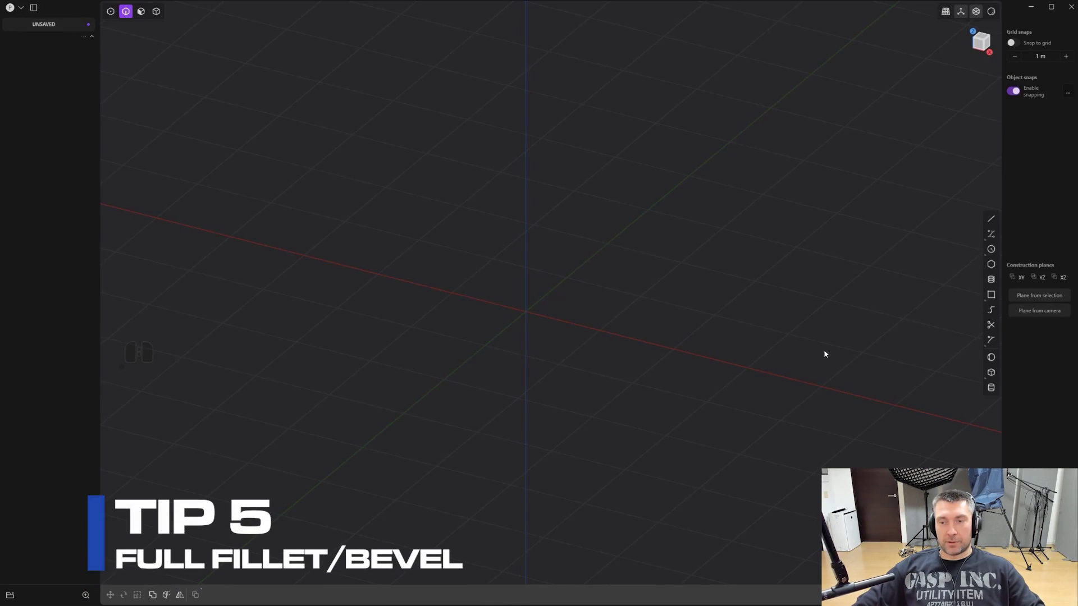
{"action": "left_click", "coordinate": [993, 388]}
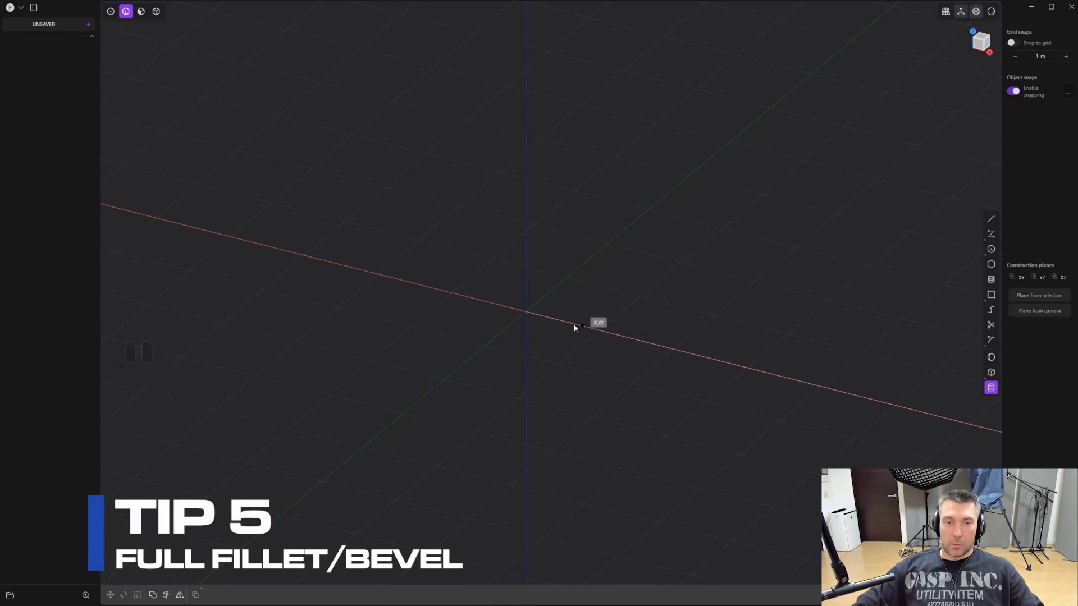
{"action": "left_click", "coordinate": [526, 313]}
{"action": "left_click", "coordinate": [589, 335]}
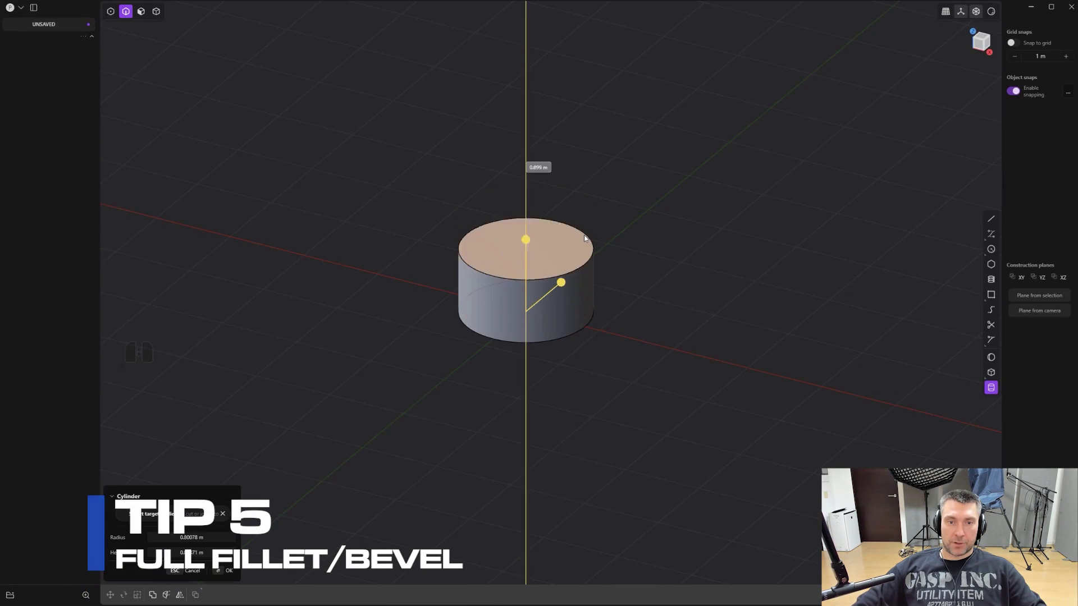
{"action": "left_click", "coordinate": [593, 145]}
{"action": "right_click", "coordinate": [597, 146]}
{"action": "left_click_drag", "start_coordinate": [604, 213], "coordinate": [619, 315]}
{"action": "key", "text": "2"}
{"action": "left_click", "coordinate": [586, 281]}
{"action": "left_click_drag", "start_coordinate": [586, 280], "coordinate": [573, 248]}
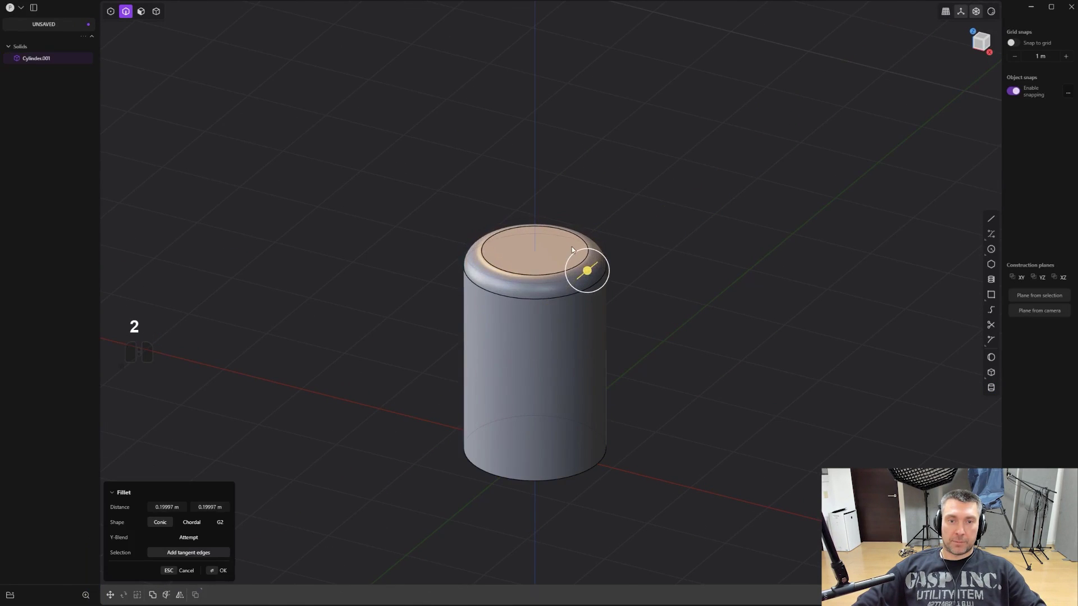
{"action": "left_click", "coordinate": [573, 353]}
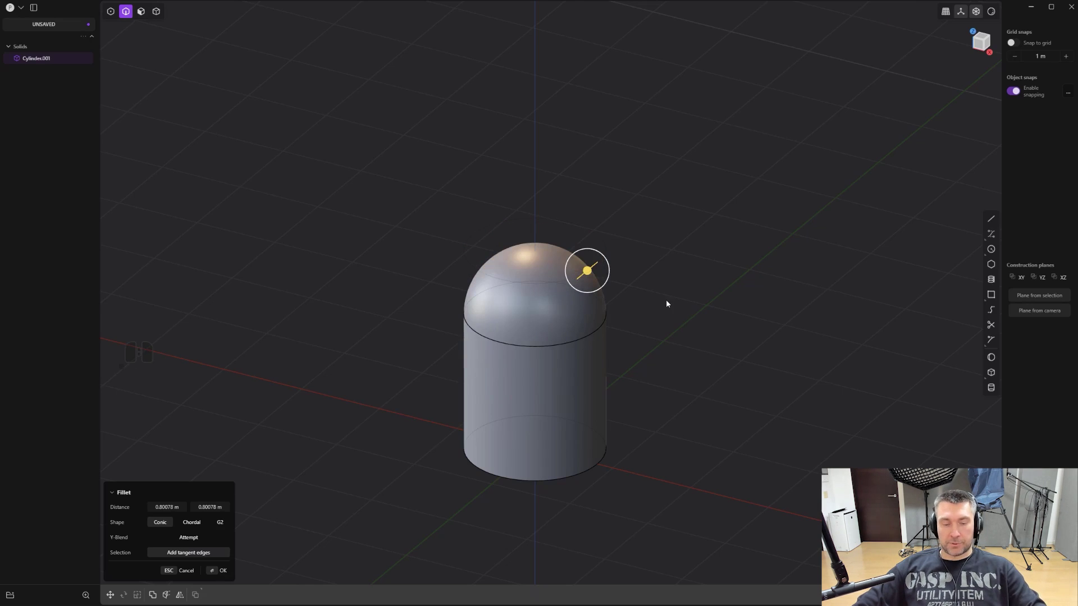
{"action": "key", "text": "d"}
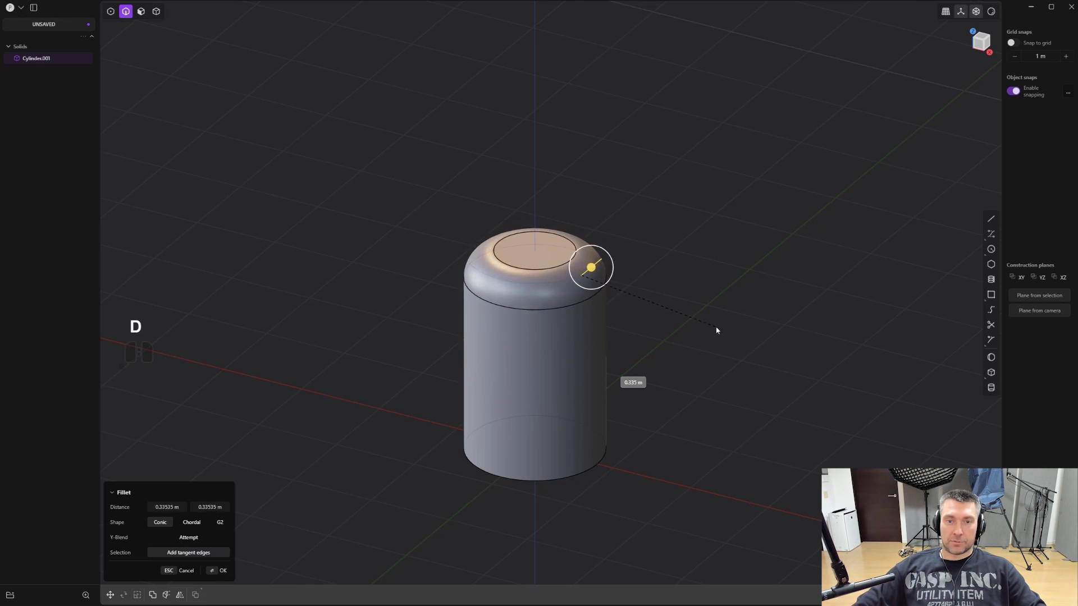
{"action": "left_click", "coordinate": [715, 328]}
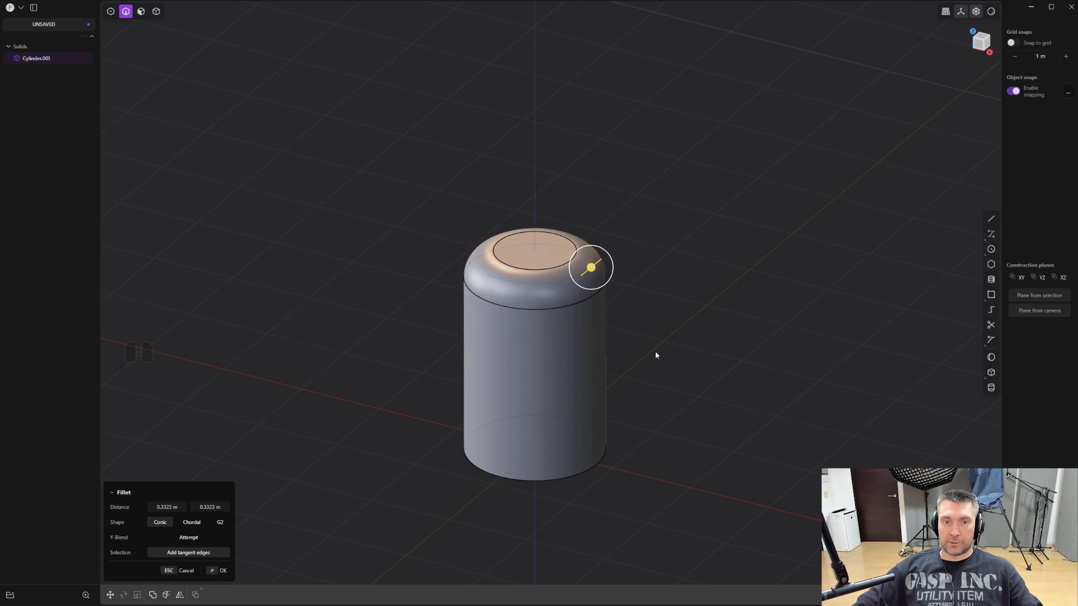
{"action": "left_click", "coordinate": [576, 358]}
{"action": "right_click", "coordinate": [712, 330]}
{"action": "middle_click", "coordinate": [706, 331]}
{"action": "middle_click", "coordinate": [673, 334]}
{"action": "key", "text": "x"}
{"action": "left_click", "coordinate": [645, 317]}
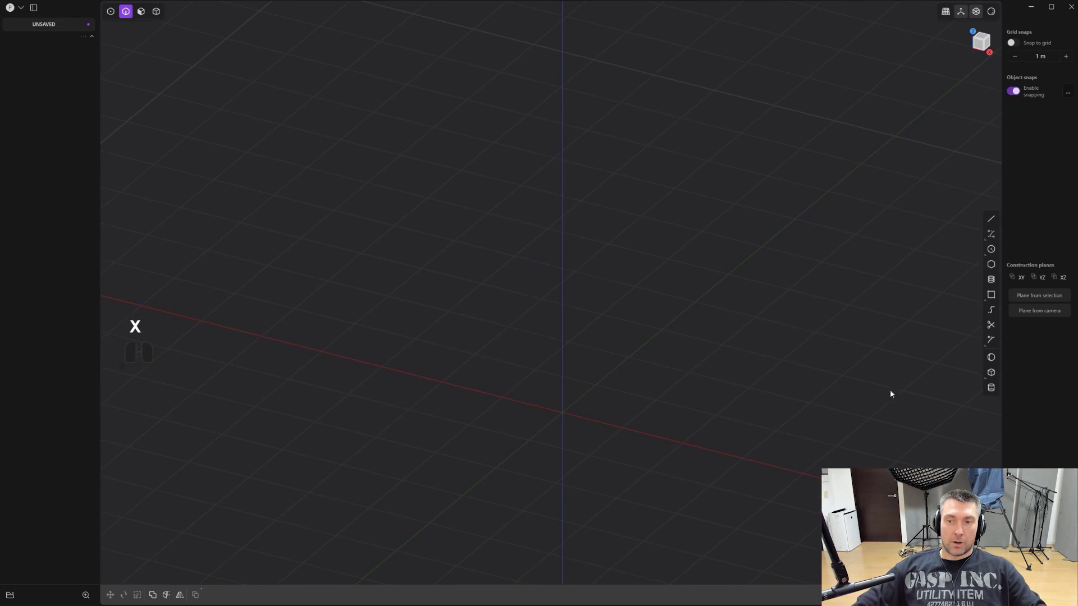
Create a new box and fully round its front vertical edges with a full fillet
{"action": "left_click", "coordinate": [996, 376]}
{"action": "left_click", "coordinate": [565, 414]}
{"action": "left_click", "coordinate": [695, 380]}
{"action": "left_click", "coordinate": [679, 217]}
{"action": "right_click", "coordinate": [679, 217]}
{"action": "key", "text": "2"}
{"action": "left_click", "coordinate": [565, 361]}
{"action": "left_click", "coordinate": [442, 340]}
{"action": "left_click_drag", "start_coordinate": [437, 334], "coordinate": [421, 402]}
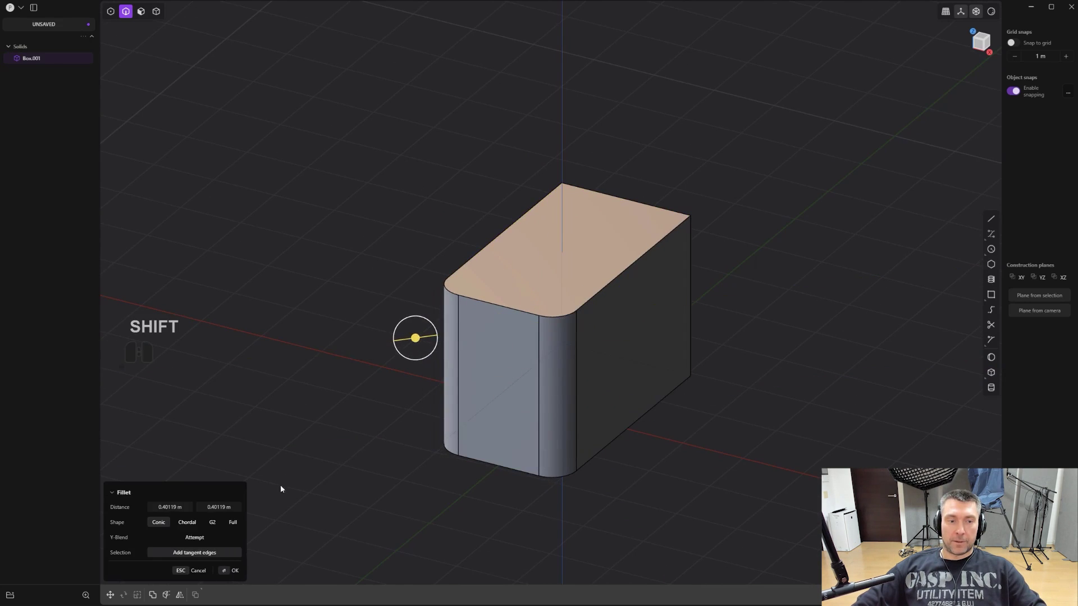
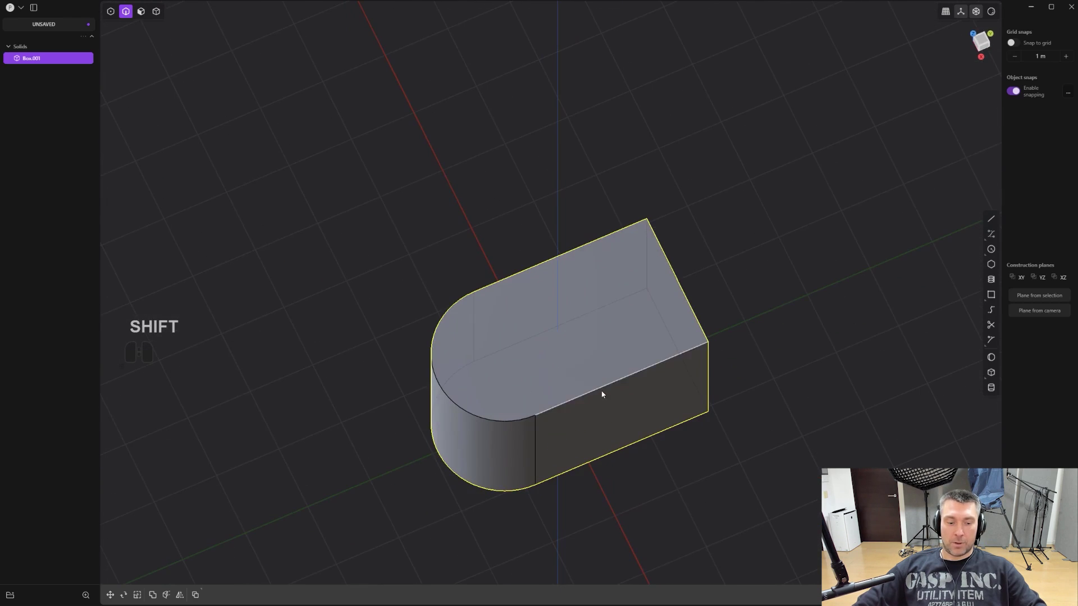
Sketch a circle on the box's top face and cut a round hole into it
{"action": "key", "text": "alt+z"}
{"action": "left_click", "coordinate": [996, 387]}
{"action": "left_click", "coordinate": [503, 357]}
{"action": "left_click", "coordinate": [549, 364]}
{"action": "left_click", "coordinate": [545, 404]}
{"action": "middle_click", "coordinate": [540, 386]}
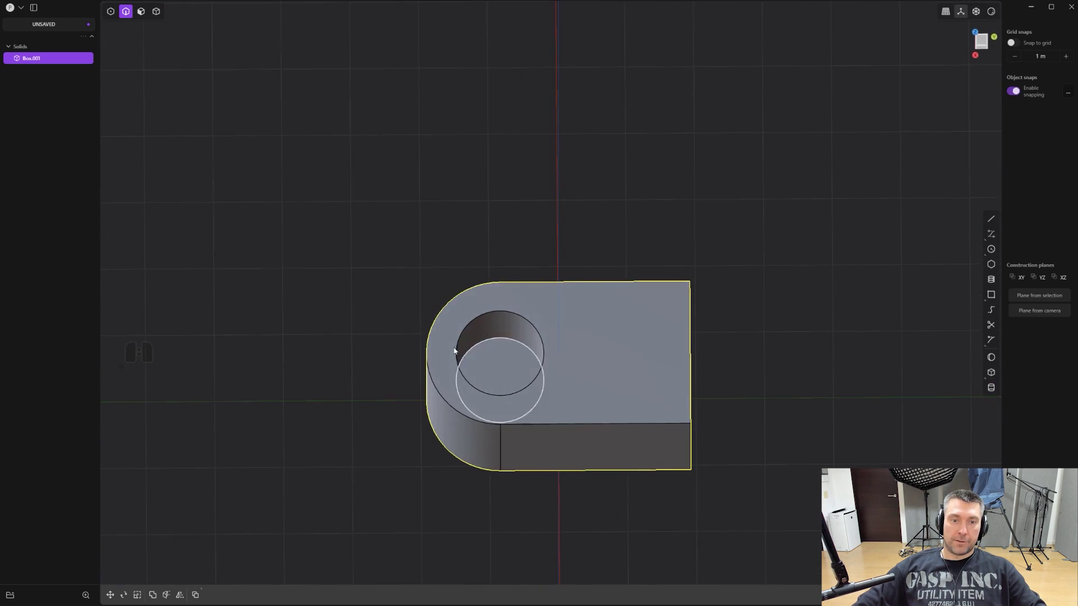
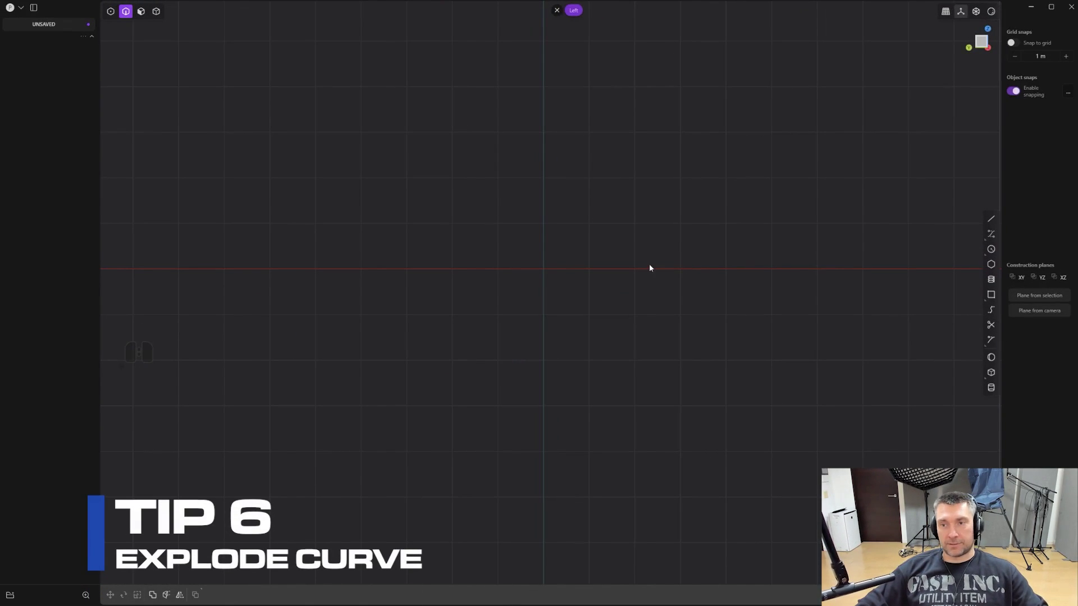
Draw a circle in the Left view by centre and radius
{"action": "middle_click", "coordinate": [732, 304]}
{"action": "left_click", "coordinate": [994, 252]}
{"action": "left_click", "coordinate": [544, 276]}
{"action": "left_click", "coordinate": [673, 309]}
{"action": "right_click", "coordinate": [675, 304]}
{"action": "middle_click", "coordinate": [685, 309]}
{"action": "middle_click", "coordinate": [680, 332]}
Draw a stepped polyline beside the circle
{"action": "left_click", "coordinate": [995, 219]}
{"action": "left_click", "coordinate": [622, 157]}
{"action": "left_click", "coordinate": [616, 418]}
{"action": "left_click", "coordinate": [740, 410]}
{"action": "left_click_drag", "start_coordinate": [731, 347], "coordinate": [737, 344]}
{"action": "left_click", "coordinate": [824, 322]}
{"action": "left_click_drag", "start_coordinate": [823, 322], "coordinate": [1002, 236]}
Draw a freeform S-shaped curve crossing the circle
{"action": "left_click", "coordinate": [1002, 235]}
{"action": "left_click", "coordinate": [554, 108]}
{"action": "left_click_drag", "start_coordinate": [544, 277], "coordinate": [524, 290]}
{"action": "left_click_drag", "start_coordinate": [515, 307], "coordinate": [551, 340]}
{"action": "left_click_drag", "start_coordinate": [562, 385], "coordinate": [537, 413]}
{"action": "left_click", "coordinate": [487, 457]}
{"action": "left_click", "coordinate": [353, 471]}
{"action": "left_click_drag", "start_coordinate": [360, 465], "coordinate": [412, 361]}
{"action": "scroll", "scroll_direction": "down", "scroll_amount": 3}
{"action": "middle_click", "coordinate": [384, 365]}
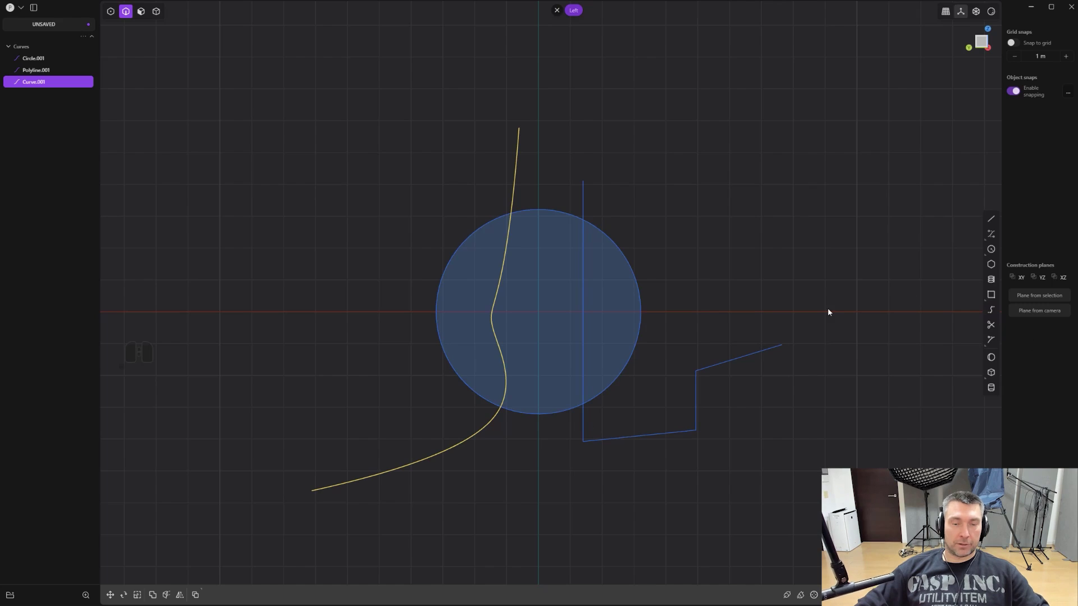
{"action": "middle_click", "coordinate": [742, 278]}
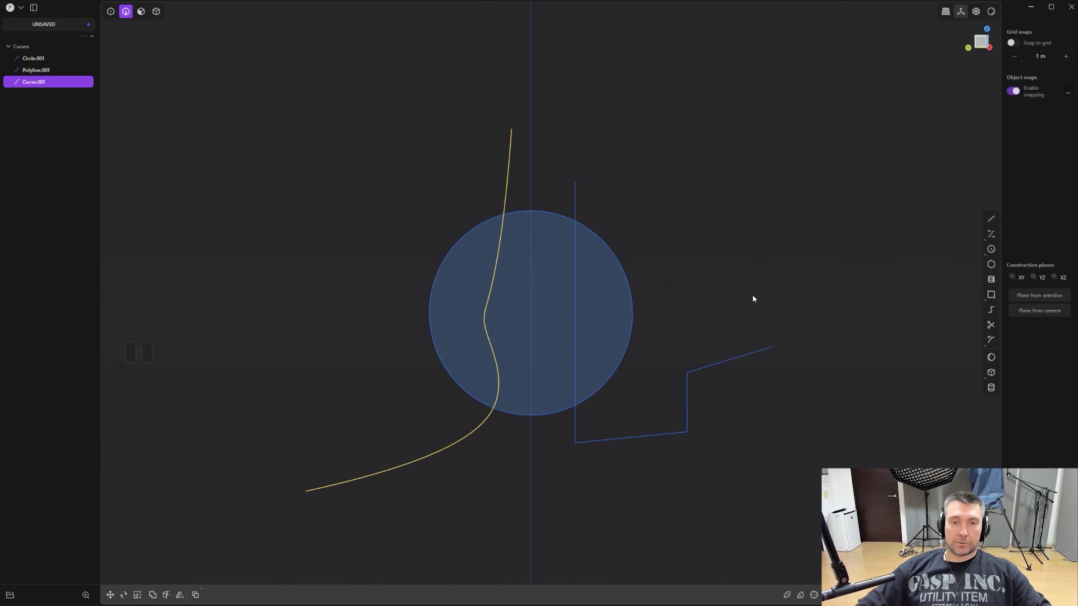
{"action": "middle_click", "coordinate": [716, 289]}
{"action": "middle_click", "coordinate": [677, 277]}
{"action": "middle_click", "coordinate": [653, 321]}
{"action": "left_click_drag", "start_coordinate": [670, 327], "coordinate": [691, 341]}
{"action": "scroll", "scroll_direction": "down", "scroll_amount": 3}
{"action": "left_click", "coordinate": [557, 379]}
{"action": "key", "text": "g"}
{"action": "left_click_drag", "start_coordinate": [592, 322], "coordinate": [712, 296]}
{"action": "right_click", "coordinate": [701, 288]}
{"action": "left_click_drag", "start_coordinate": [769, 269], "coordinate": [751, 272]}
{"action": "key", "text": "a"}
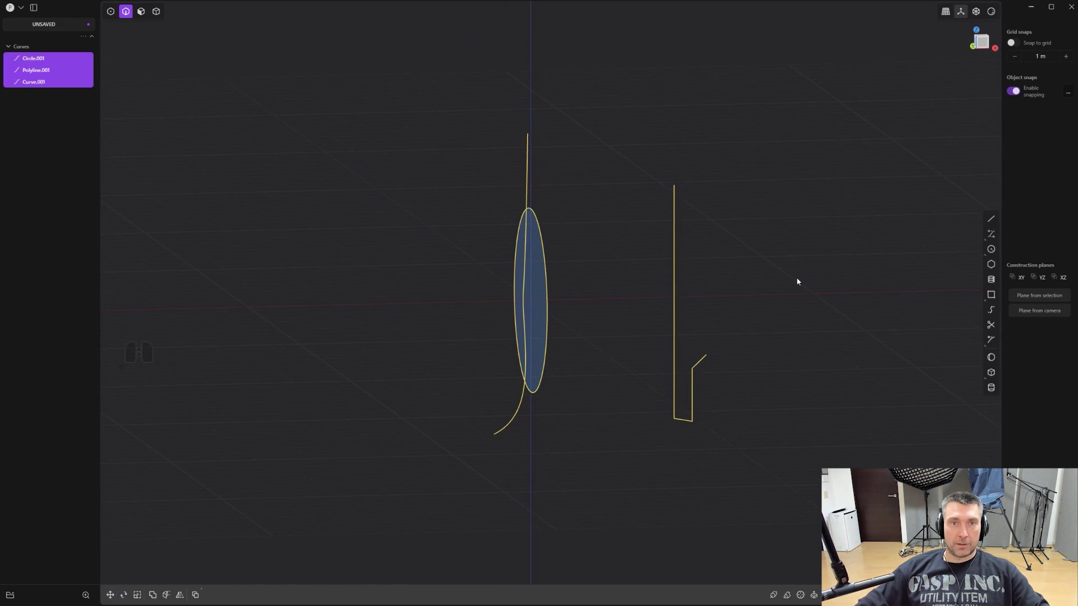
{"action": "key", "text": "a"}
{"action": "key", "text": "s"}
{"action": "key", "text": "s"}
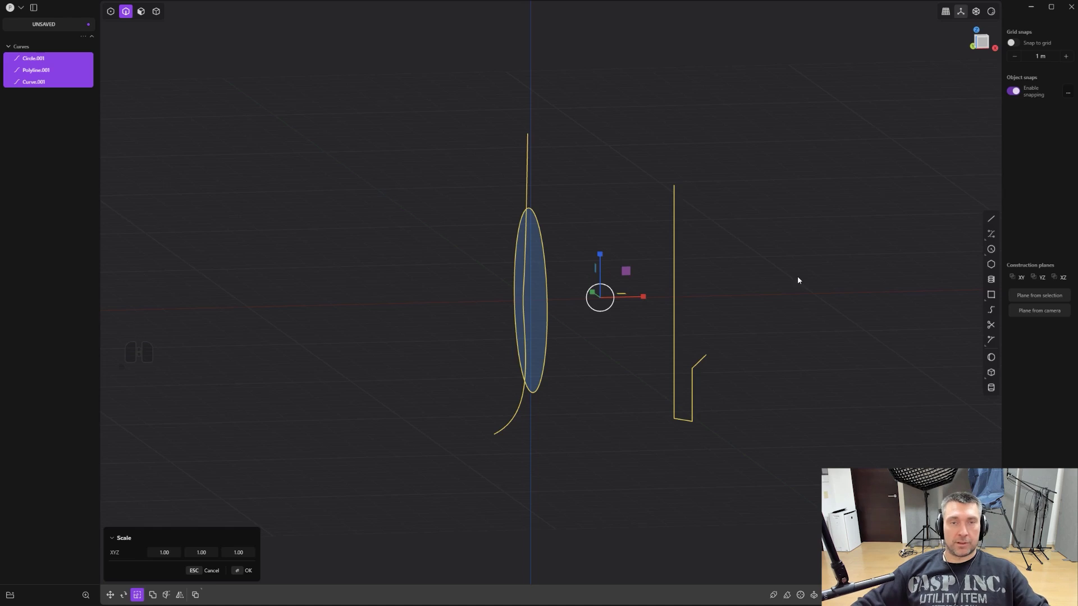
{"action": "left_click_drag", "start_coordinate": [748, 282], "coordinate": [777, 306]}
{"action": "key", "text": "Return"}
{"action": "key", "text": "s"}
{"action": "key", "text": "x"}
{"action": "key", "text": "0"}
{"action": "key", "text": "x"}
{"action": "key", "text": "Return"}
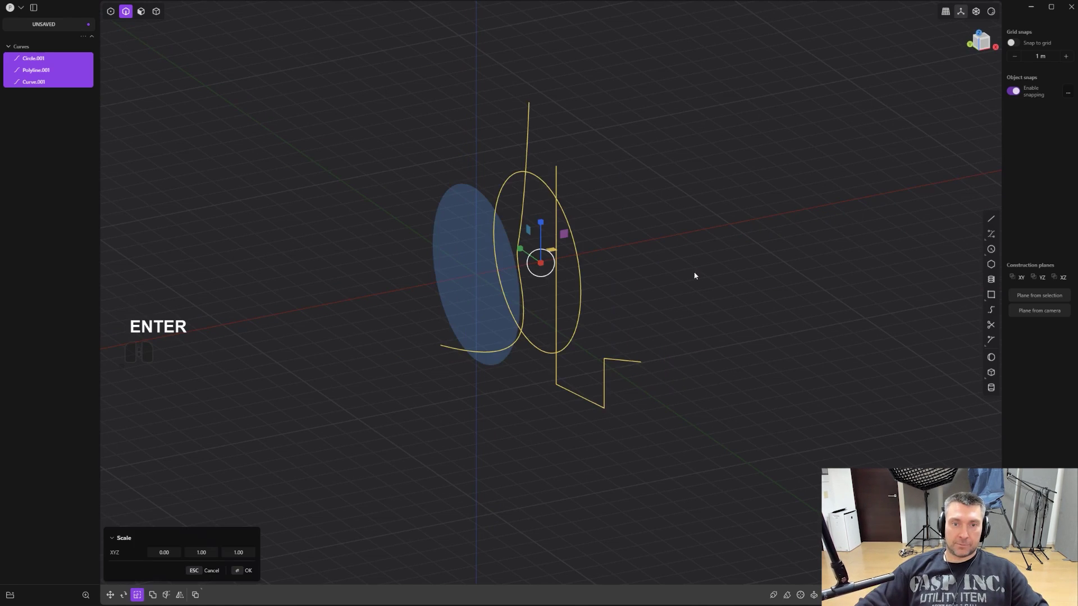
{"action": "right_click", "coordinate": [687, 259]}
{"action": "left_click_drag", "start_coordinate": [675, 255], "coordinate": [723, 242]}
{"action": "middle_click", "coordinate": [670, 255]}
{"action": "middle_click", "coordinate": [659, 254]}
{"action": "middle_click", "coordinate": [567, 248]}
{"action": "left_click_drag", "start_coordinate": [591, 219], "coordinate": [720, 192]}
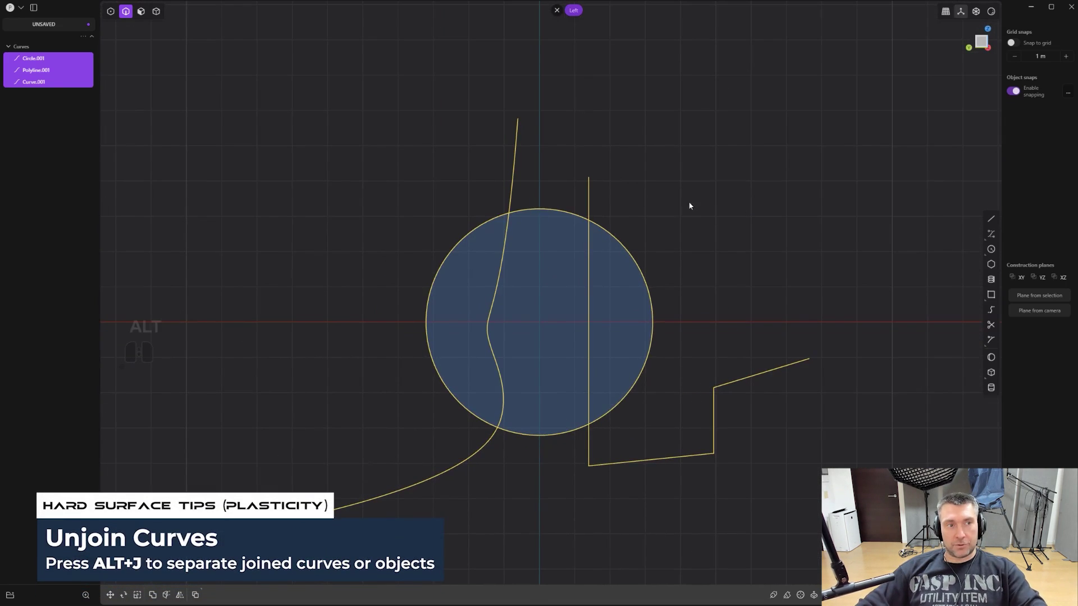
Unjoin the selected curves into separate pieces with Alt+J, then clear the scene
{"action": "key", "text": "alt+j"}
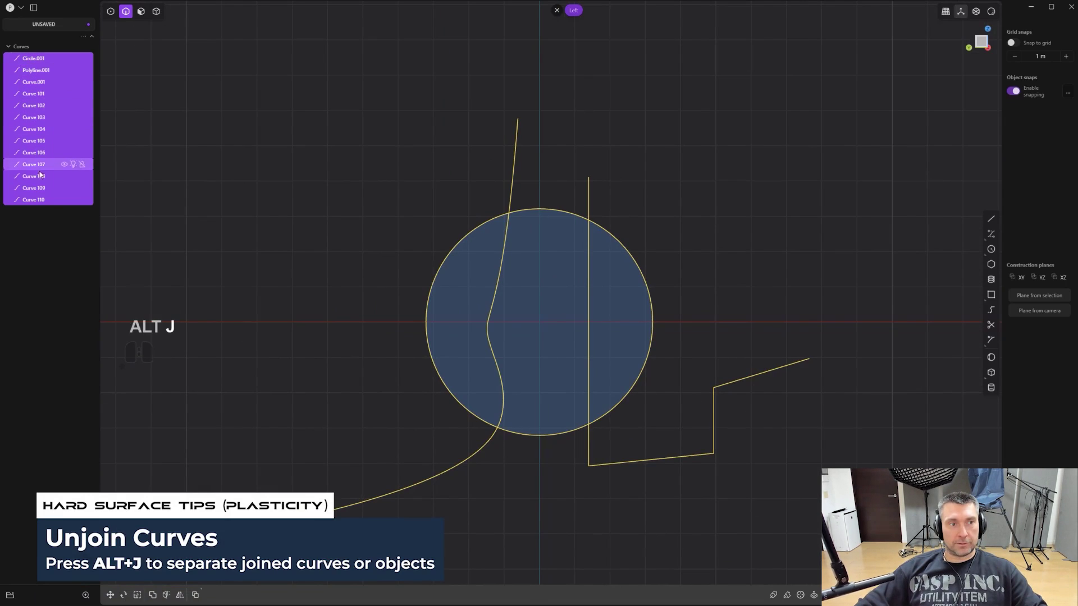
{"action": "left_click", "coordinate": [350, 208]}
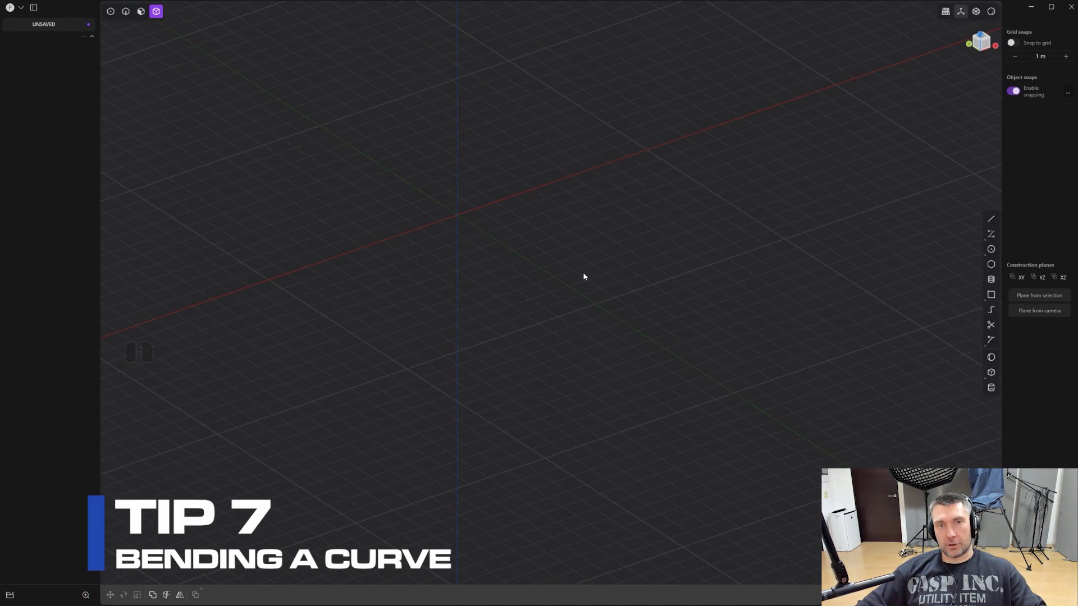
Switch to the side view looking straight at the empty grid
{"action": "middle_click", "coordinate": [634, 299]}
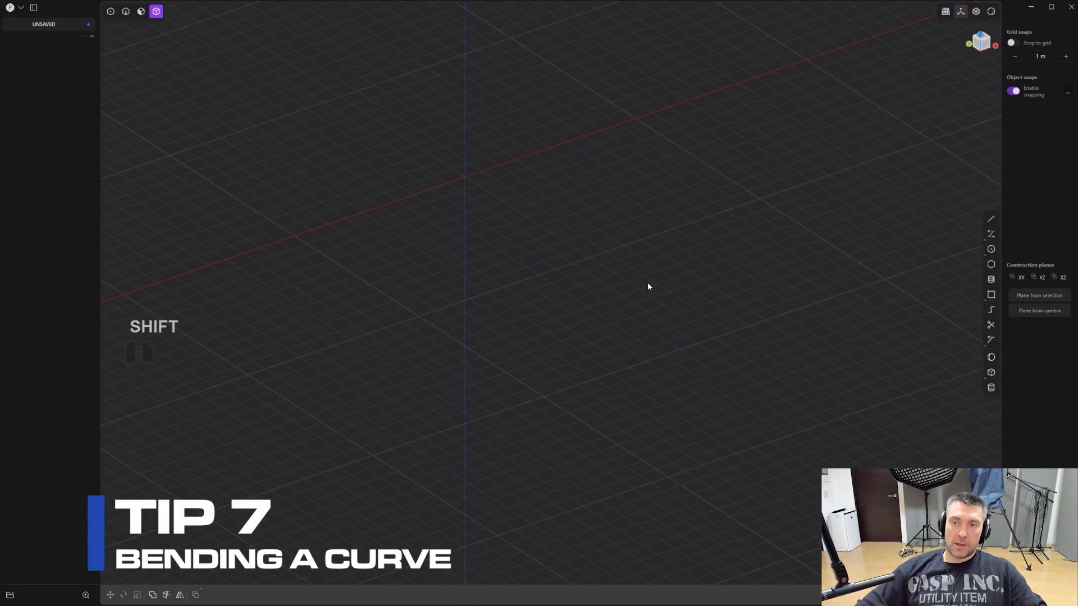
{"action": "middle_click", "coordinate": [602, 277]}
{"action": "left_click_drag", "start_coordinate": [614, 307], "coordinate": [631, 386]}
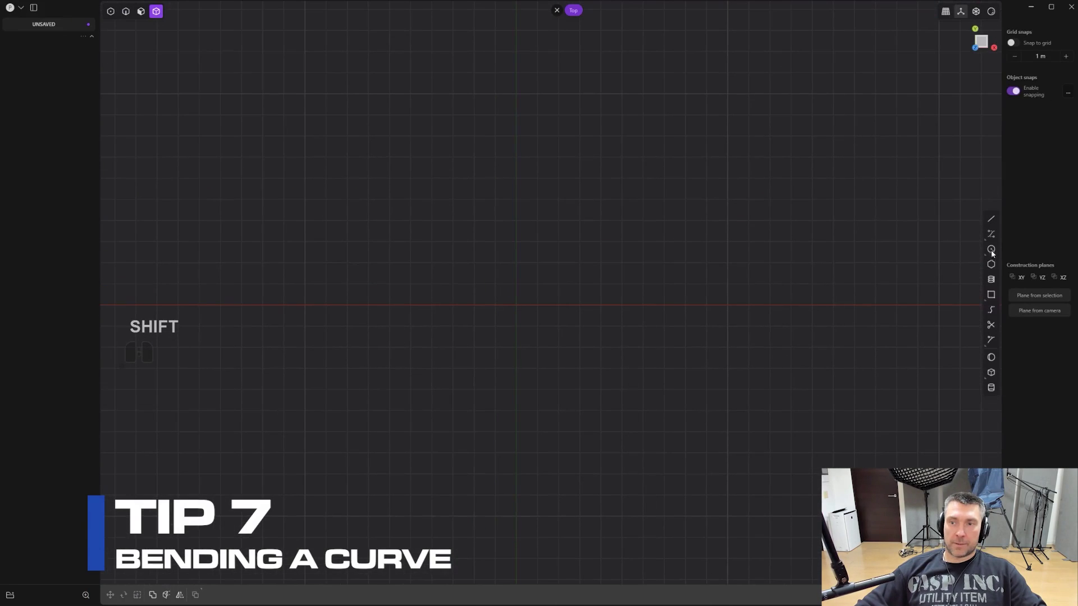
Draw a freeform S-shaped curve with the Curve tool
{"action": "left_click", "coordinate": [997, 238]}
{"action": "left_click_drag", "start_coordinate": [552, 151], "coordinate": [536, 161]}
{"action": "left_click", "coordinate": [510, 265]}
{"action": "left_click_drag", "start_coordinate": [563, 333], "coordinate": [524, 382]}
{"action": "left_click", "coordinate": [479, 426]}
{"action": "left_click", "coordinate": [461, 480]}
{"action": "right_click", "coordinate": [479, 483]}
{"action": "middle_click", "coordinate": [593, 394]}
{"action": "middle_click", "coordinate": [579, 305]}
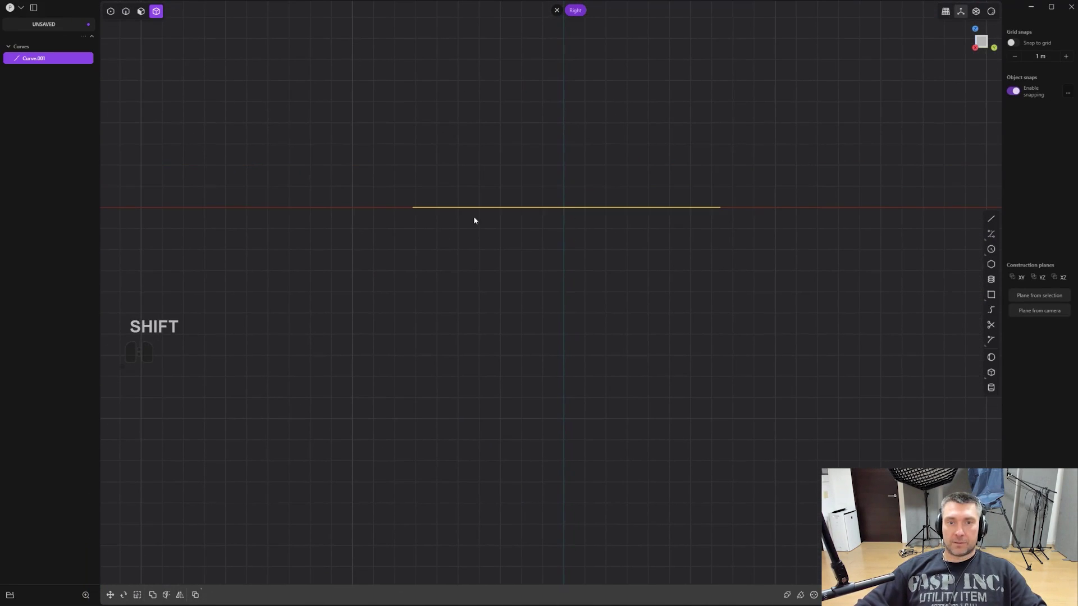
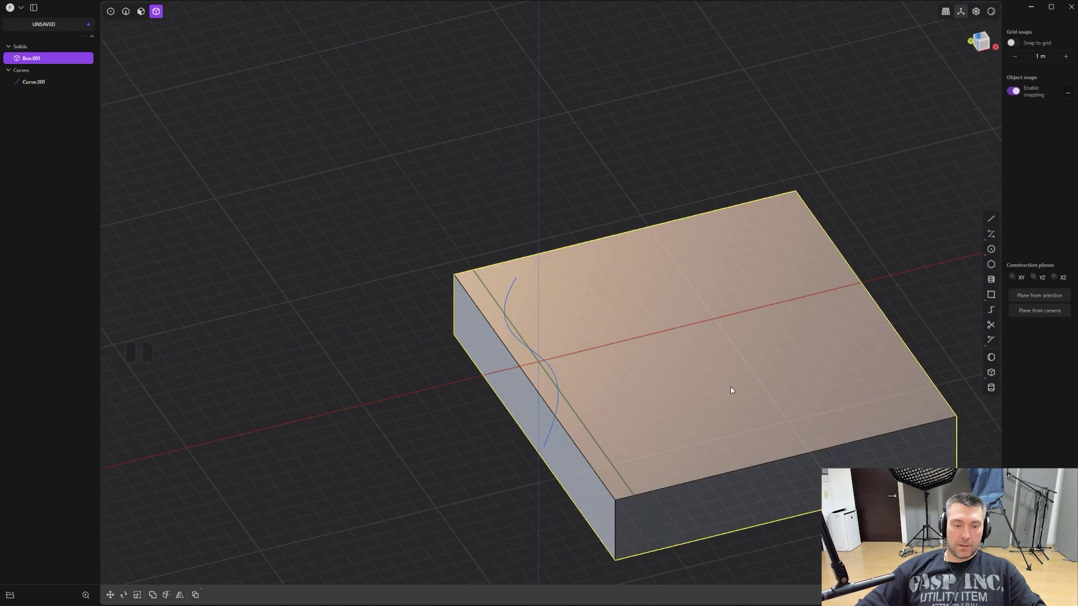
Frame the flat box in the view and select it as the solid to bend
{"action": "key", "text": "f"}
{"action": "key", "text": "g"}
{"action": "right_click", "coordinate": [762, 366]}
{"action": "left_click_drag", "start_coordinate": [741, 367], "coordinate": [615, 413]}
{"action": "left_click_drag", "start_coordinate": [659, 361], "coordinate": [548, 394]}
{"action": "right_click", "coordinate": [552, 373]}
{"action": "left_click_drag", "start_coordinate": [560, 361], "coordinate": [577, 315]}
{"action": "key", "text": "KP_5"}
{"action": "middle_click", "coordinate": [580, 355]}
{"action": "key", "text": "3"}
{"action": "left_click", "coordinate": [599, 366]}
{"action": "middle_click", "coordinate": [599, 346]}
Bend the box with Shift+S so its top surface arches upward, adjusting the bend strength, and confirm
{"action": "key", "text": "shift+s"}
{"action": "key", "text": "shift+s"}
{"action": "right_click", "coordinate": [767, 246]}
{"action": "middle_click", "coordinate": [646, 292]}
{"action": "left_click_drag", "start_coordinate": [696, 295], "coordinate": [760, 298]}
{"action": "right_click", "coordinate": [636, 308]}
{"action": "left_click", "coordinate": [449, 331]}
{"action": "left_click_drag", "start_coordinate": [664, 308], "coordinate": [582, 358]}
{"action": "middle_click", "coordinate": [620, 348]}
{"action": "key", "text": "g"}
{"action": "left_click_drag", "start_coordinate": [581, 260], "coordinate": [589, 215]}
{"action": "left_click_drag", "start_coordinate": [581, 215], "coordinate": [584, 226]}
{"action": "key", "text": "g"}
Look over the arched box and select the S-curve floating above it
{"action": "right_click", "coordinate": [865, 124]}
{"action": "key", "text": "2"}
{"action": "middle_click", "coordinate": [529, 294]}
{"action": "middle_click", "coordinate": [535, 303]}
{"action": "left_click_drag", "start_coordinate": [534, 327], "coordinate": [522, 366]}
{"action": "left_click_drag", "start_coordinate": [584, 259], "coordinate": [521, 230]}
{"action": "left_click_drag", "start_coordinate": [532, 247], "coordinate": [595, 280]}
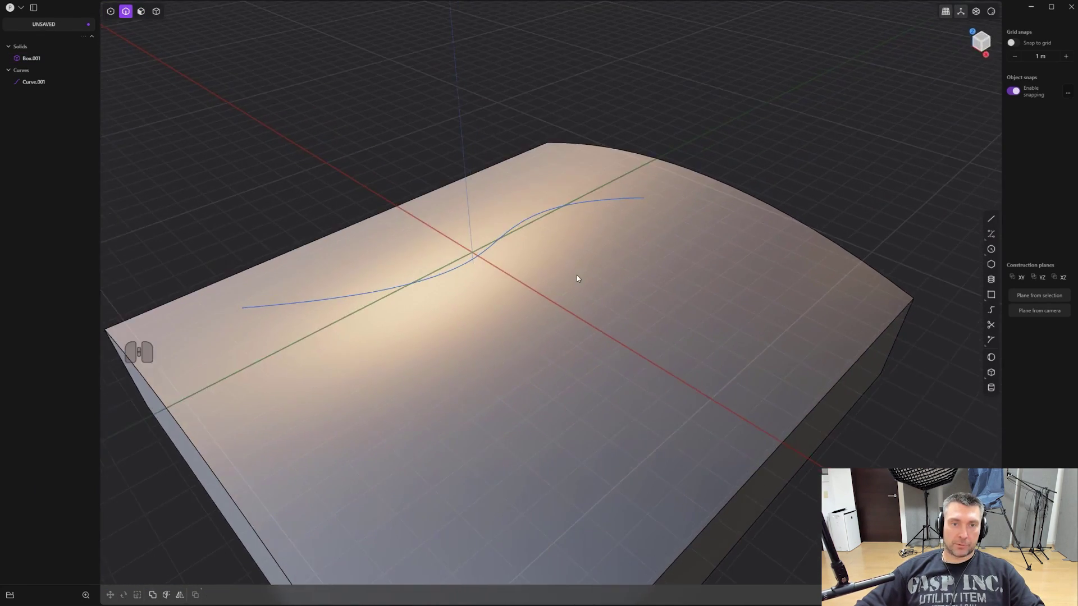
{"action": "middle_click", "coordinate": [593, 298]}
{"action": "key", "text": "2"}
{"action": "left_click", "coordinate": [512, 272]}
{"action": "middle_click", "coordinate": [584, 350]}
Bring up the quick command menu on the selected curve to duplicate it
{"action": "middle_click", "coordinate": [589, 332]}
{"action": "left_click_drag", "start_coordinate": [595, 330], "coordinate": [613, 320]}
{"action": "left_click_drag", "start_coordinate": [609, 309], "coordinate": [600, 291]}
{"action": "middle_click", "coordinate": [571, 302]}
{"action": "key", "text": "shift+q"}
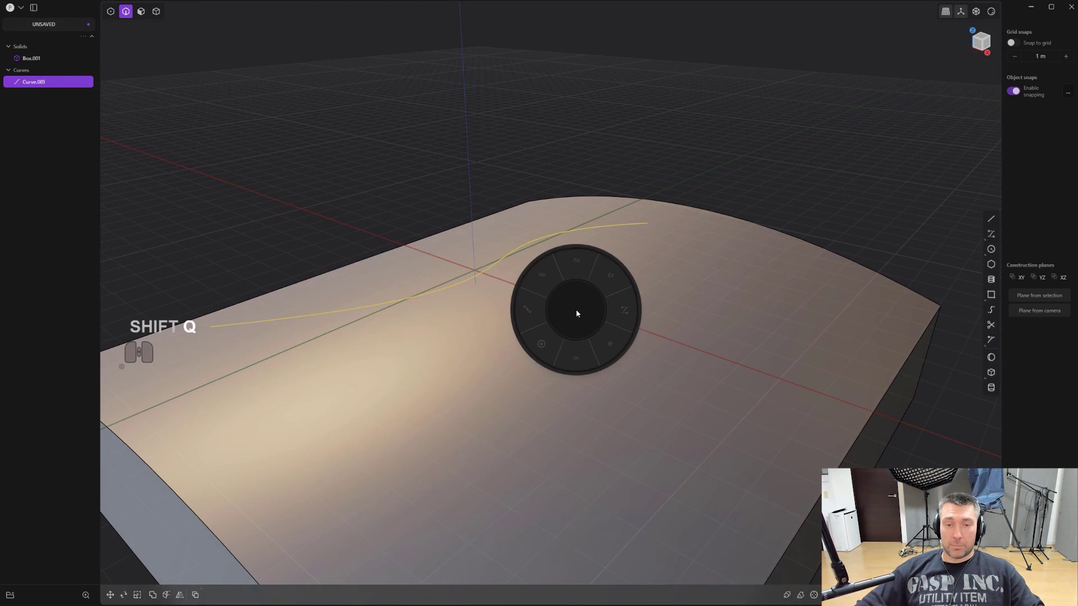
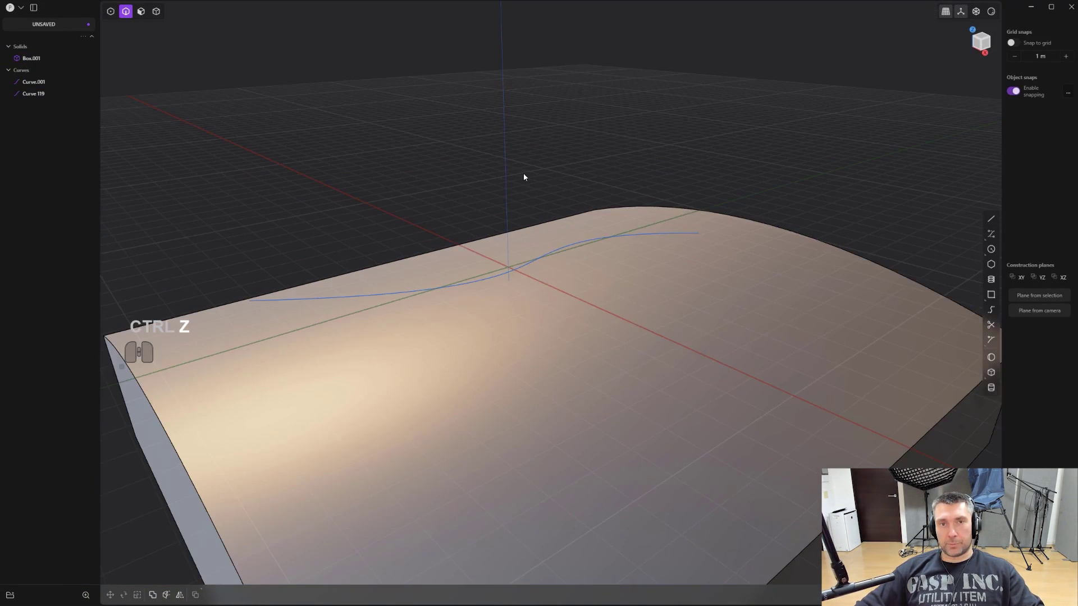
Run Project Curve Body from command search, with the arched box as target and the S-curve projected onto it
{"action": "key", "text": "e"}
{"action": "key", "text": "f"}
{"action": "key", "text": "p"}
{"action": "key", "text": "r"}
{"action": "key", "text": "o"}
{"action": "key", "text": "j"}
{"action": "key", "text": "e"}
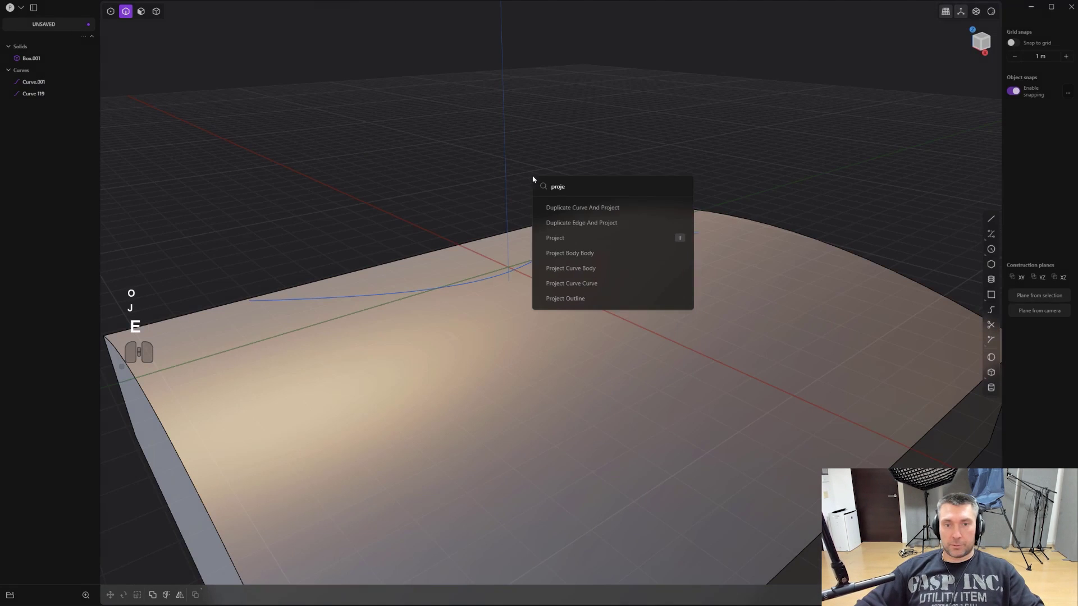
{"action": "left_click", "coordinate": [589, 276]}
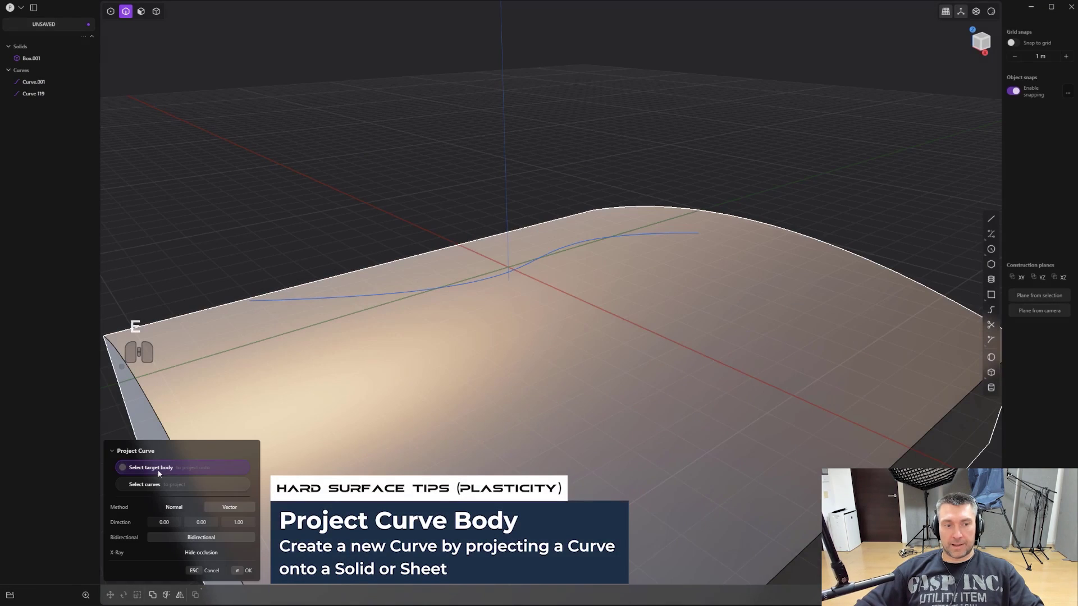
{"action": "left_click", "coordinate": [641, 375]}
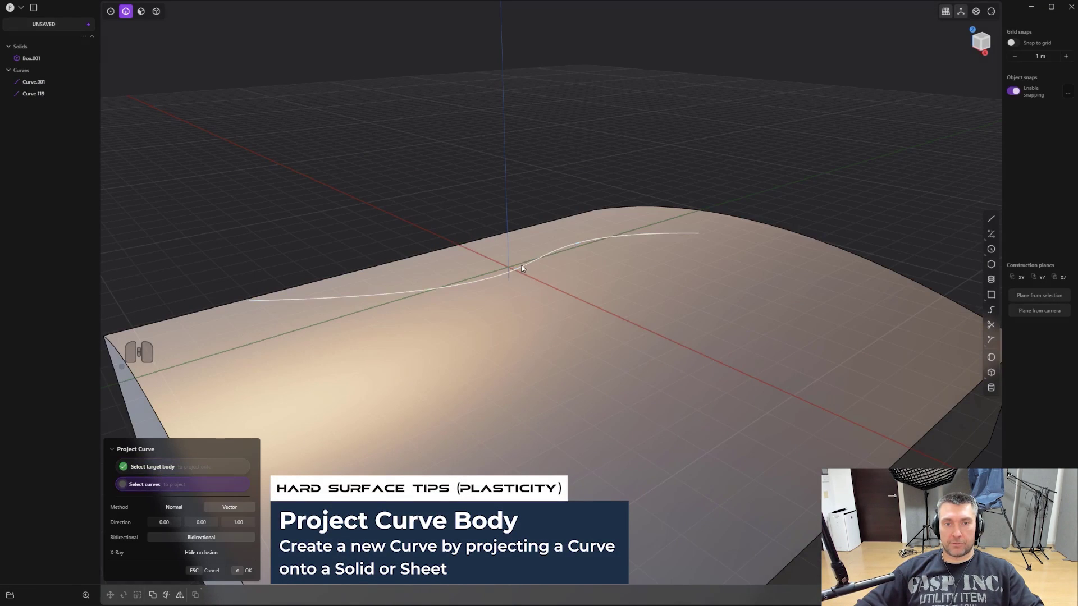
{"action": "left_click", "coordinate": [526, 269]}
{"action": "right_click", "coordinate": [599, 326]}
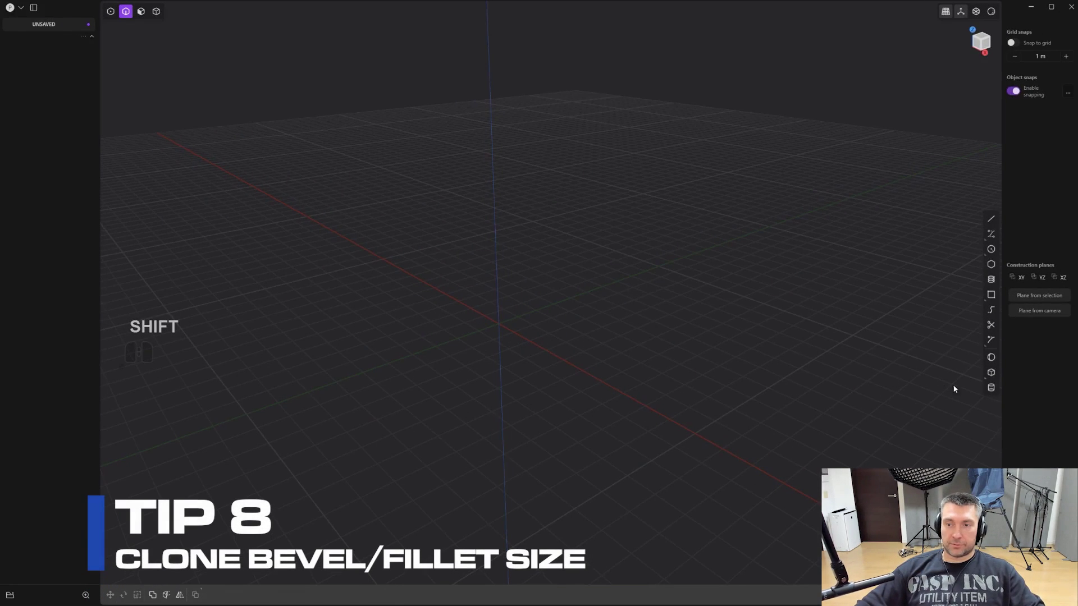
Create a new rectangular box from a corner footprint and raise it to height
{"action": "left_click", "coordinate": [992, 376]}
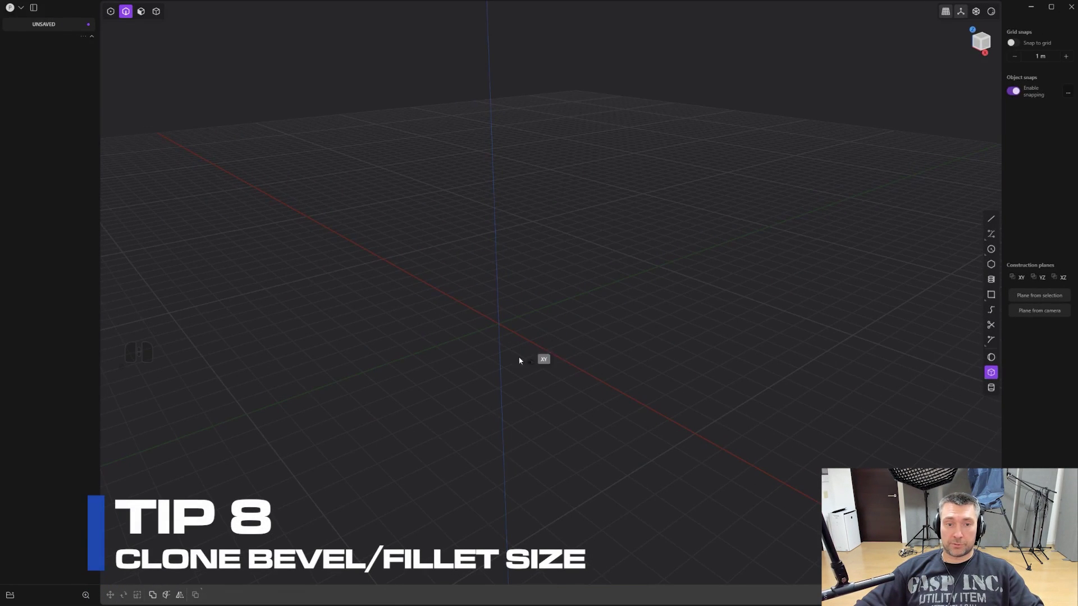
{"action": "left_click", "coordinate": [503, 324]}
{"action": "key", "text": "c"}
{"action": "left_click", "coordinate": [658, 315]}
{"action": "left_click", "coordinate": [657, 124]}
{"action": "right_click", "coordinate": [658, 123]}
{"action": "left_click_drag", "start_coordinate": [513, 218], "coordinate": [601, 357]}
Round the box's top front edge with a fillet of dragged size
{"action": "key", "text": "2"}
{"action": "left_click", "coordinate": [603, 314]}
{"action": "left_click_drag", "start_coordinate": [606, 314], "coordinate": [593, 277]}
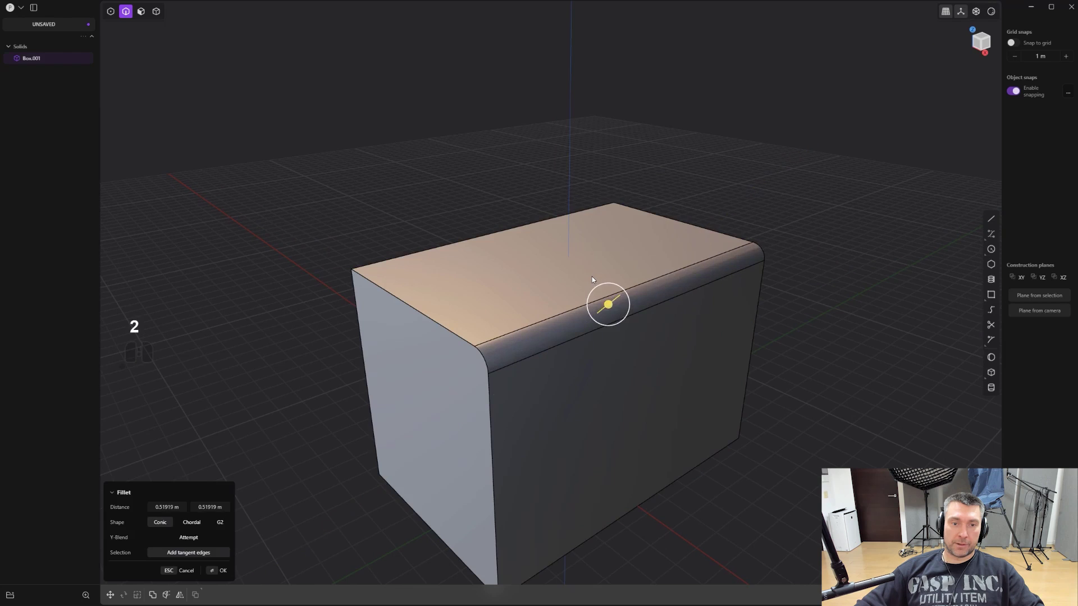
{"action": "right_click", "coordinate": [593, 279]}
{"action": "left_click_drag", "start_coordinate": [481, 316], "coordinate": [504, 322]}
Try a matching fillet on a second edge, then cancel so the box keeps sharp edges
{"action": "left_click", "coordinate": [330, 333]}
{"action": "left_click_drag", "start_coordinate": [362, 341], "coordinate": [439, 331]}
{"action": "left_click", "coordinate": [315, 343]}
{"action": "left_click_drag", "start_coordinate": [318, 344], "coordinate": [223, 349]}
{"action": "left_click_drag", "start_coordinate": [269, 368], "coordinate": [275, 356]}
{"action": "left_click_drag", "start_coordinate": [539, 262], "coordinate": [523, 257]}
{"action": "left_click", "coordinate": [564, 246]}
{"action": "left_click_drag", "start_coordinate": [461, 276], "coordinate": [548, 253]}
{"action": "right_click", "coordinate": [597, 241]}
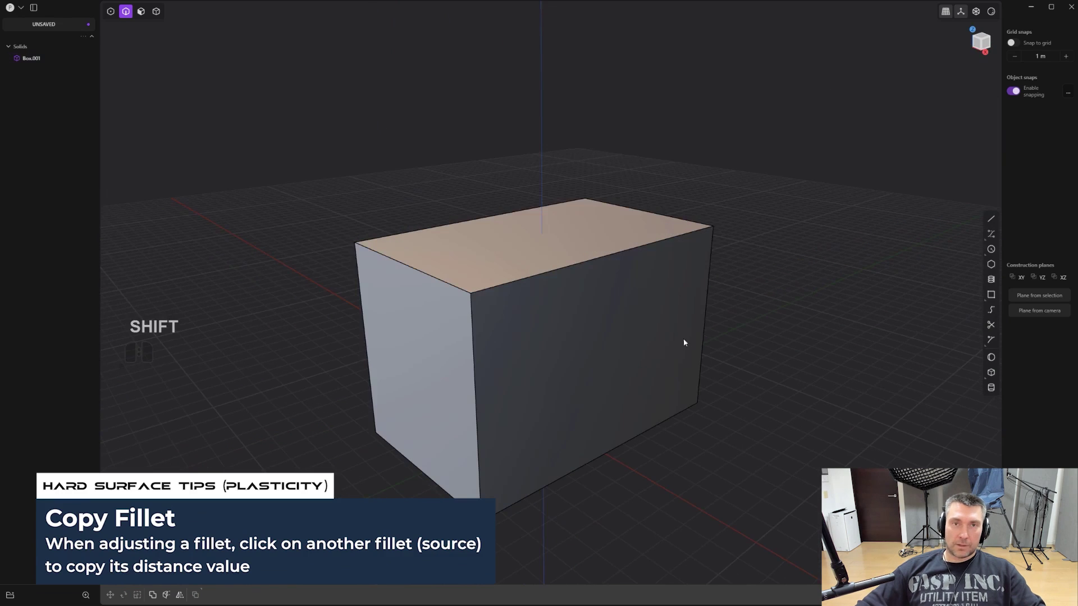
Fillet the box's top edge with a dragged size and confirm it
{"action": "left_click", "coordinate": [626, 265]}
{"action": "left_click_drag", "start_coordinate": [622, 258], "coordinate": [596, 206]}
{"action": "middle_click", "coordinate": [575, 310]}
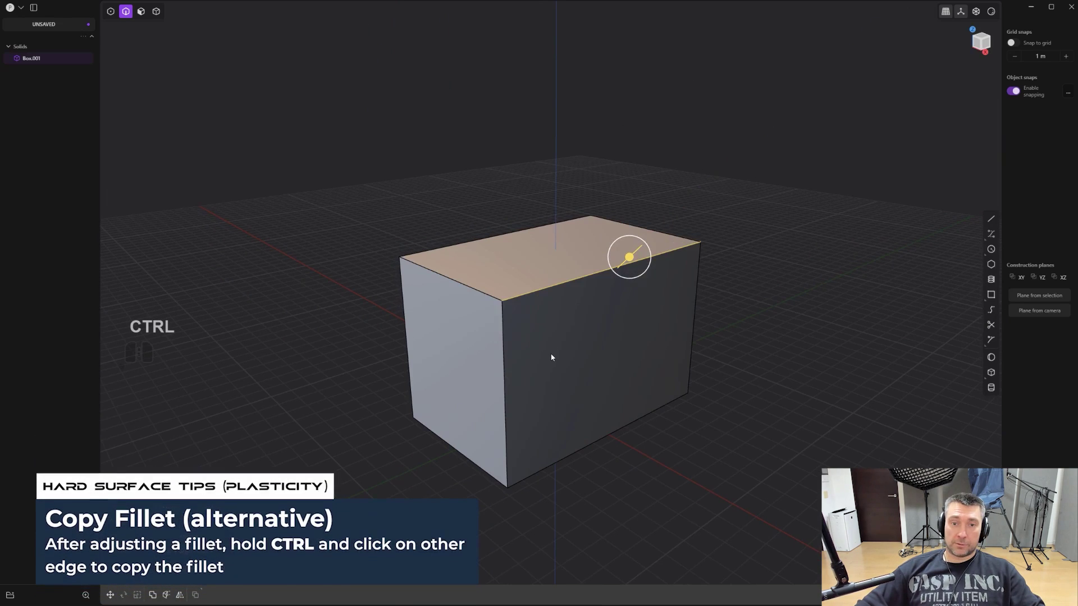
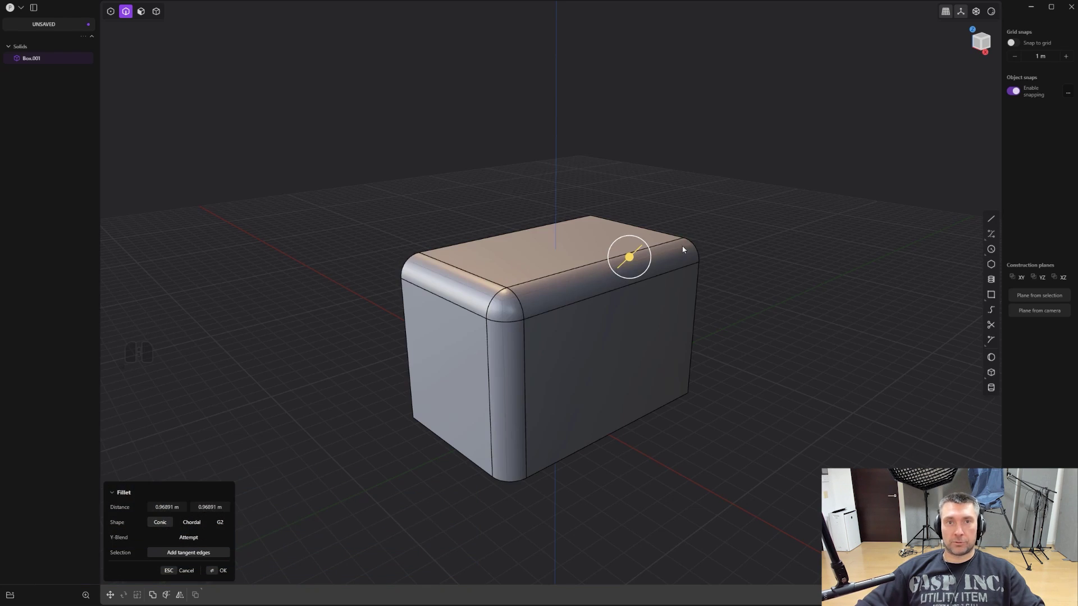
{"action": "left_click_drag", "start_coordinate": [567, 247], "coordinate": [623, 243]}
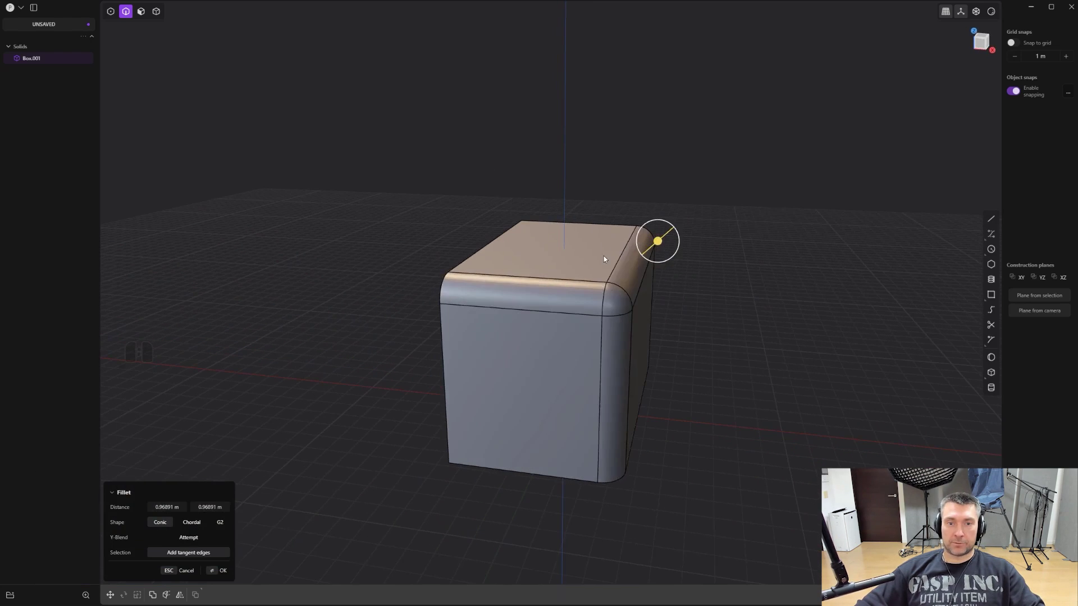
{"action": "left_click", "coordinate": [441, 328]}
Set up a round-ended block and draw a small circle curve in front of it
{"action": "left_click", "coordinate": [470, 260]}
{"action": "left_click", "coordinate": [475, 258]}
{"action": "left_click", "coordinate": [561, 225]}
{"action": "middle_click", "coordinate": [705, 286]}
{"action": "middle_click", "coordinate": [558, 296]}
{"action": "middle_click", "coordinate": [461, 295]}
{"action": "left_click_drag", "start_coordinate": [616, 327], "coordinate": [620, 329]}
{"action": "left_click", "coordinate": [758, 340]}
{"action": "left_click_drag", "start_coordinate": [567, 363], "coordinate": [759, 370]}
{"action": "right_click", "coordinate": [697, 301]}
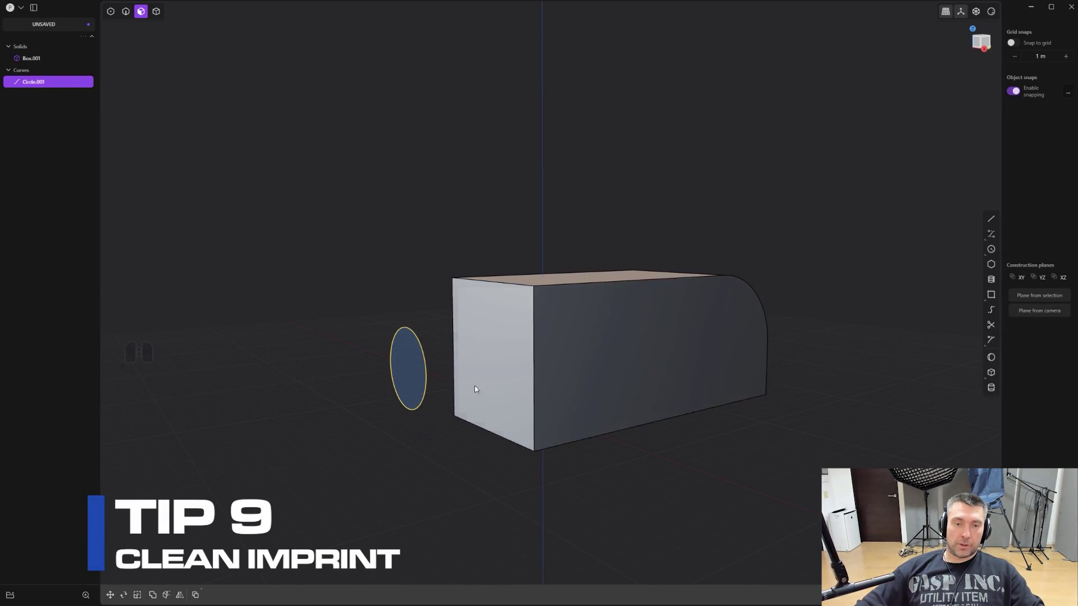
Orbit around the block and circle curve, then bring up the quick command menu
{"action": "middle_click", "coordinate": [629, 324]}
{"action": "middle_click", "coordinate": [583, 310]}
{"action": "left_click_drag", "start_coordinate": [598, 312], "coordinate": [636, 338]}
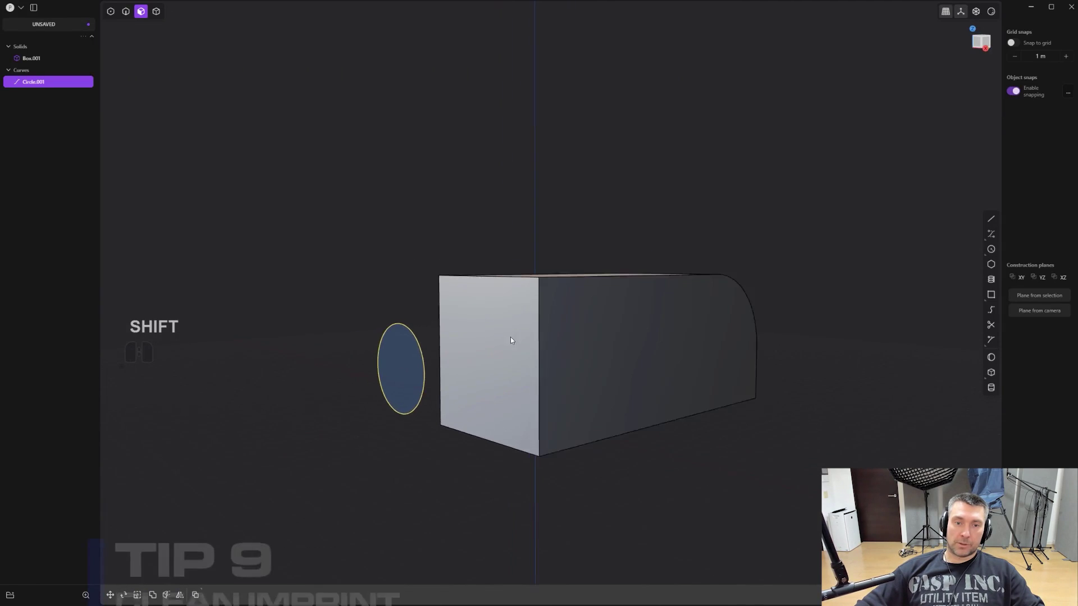
{"action": "scroll", "scroll_direction": "up", "scroll_amount": 3}
{"action": "middle_click", "coordinate": [507, 343]}
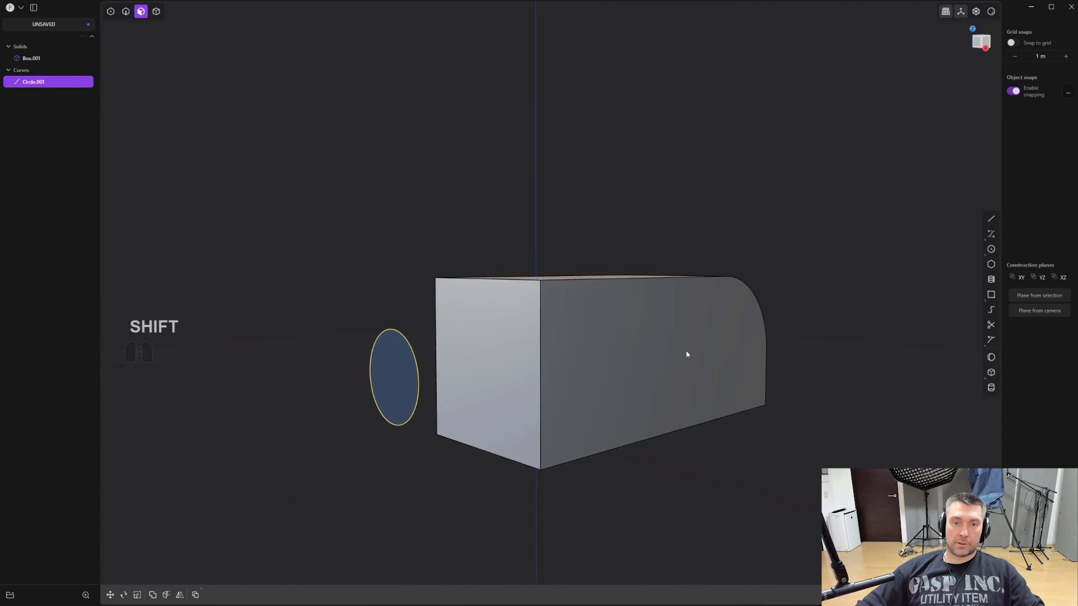
{"action": "scroll", "scroll_direction": "down", "scroll_amount": 3}
{"action": "left_click_drag", "start_coordinate": [671, 354], "coordinate": [680, 356]}
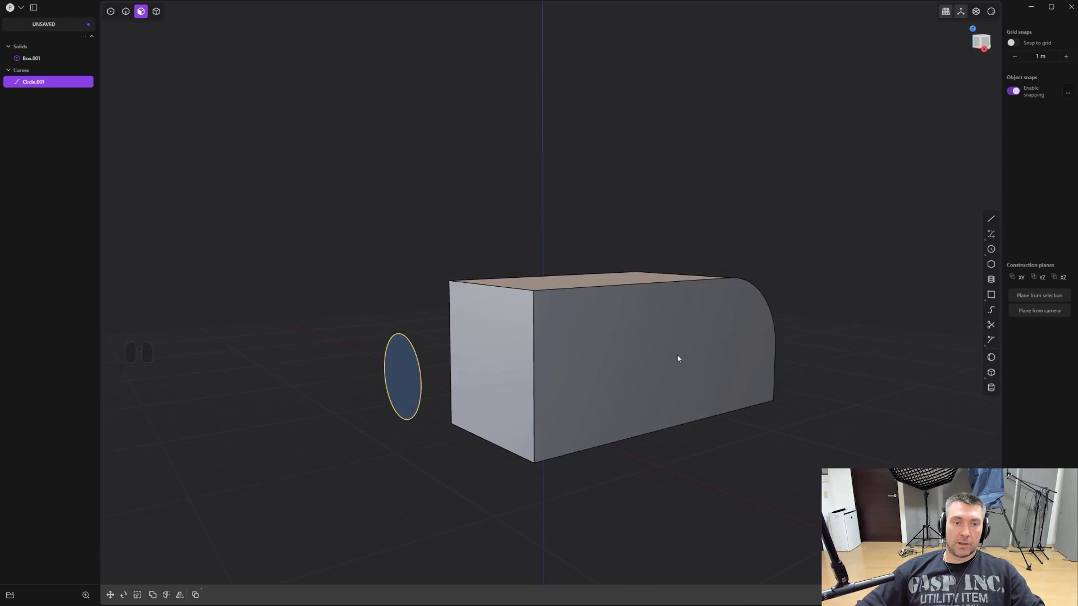
{"action": "left_click_drag", "start_coordinate": [560, 385], "coordinate": [573, 379]}
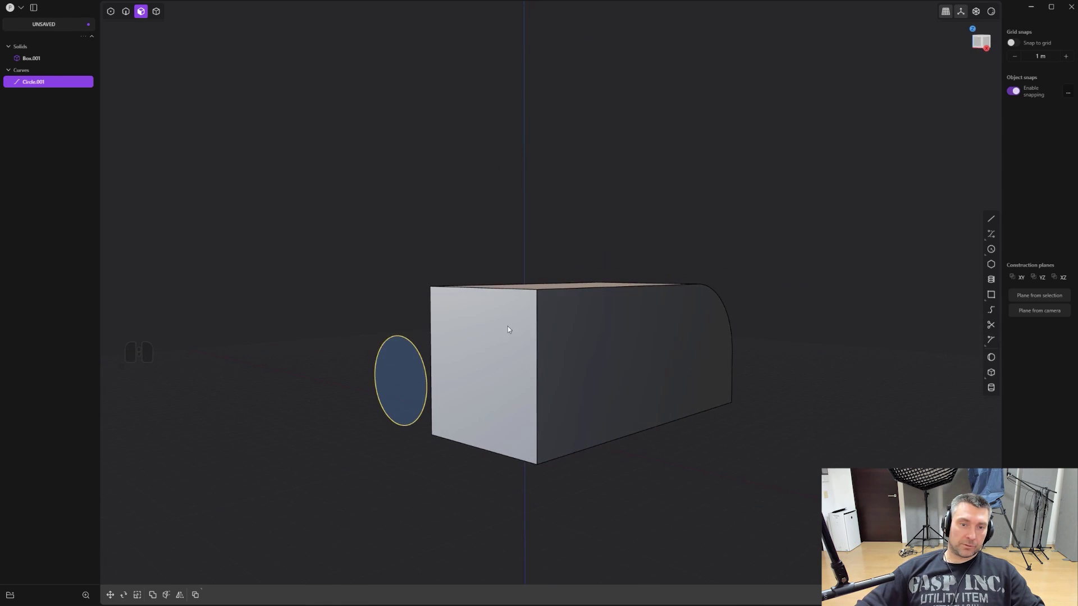
{"action": "left_click_drag", "start_coordinate": [755, 315], "coordinate": [628, 336]}
{"action": "middle_click", "coordinate": [723, 336]}
{"action": "left_click_drag", "start_coordinate": [696, 359], "coordinate": [736, 378]}
{"action": "left_click_drag", "start_coordinate": [538, 399], "coordinate": [644, 363]}
{"action": "left_click_drag", "start_coordinate": [570, 381], "coordinate": [567, 364]}
{"action": "key", "text": "shift+q"}
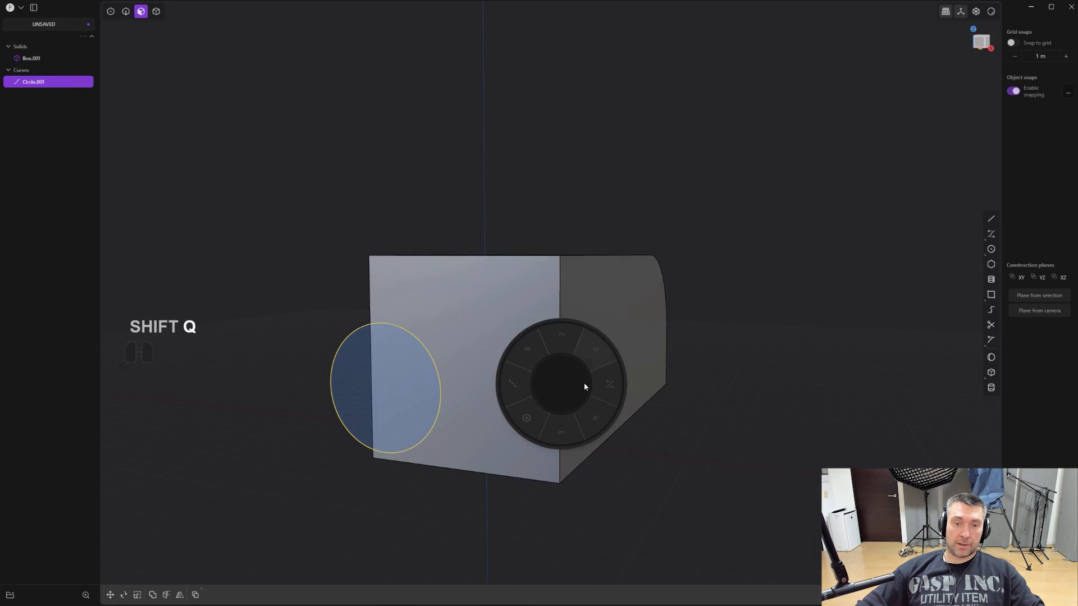
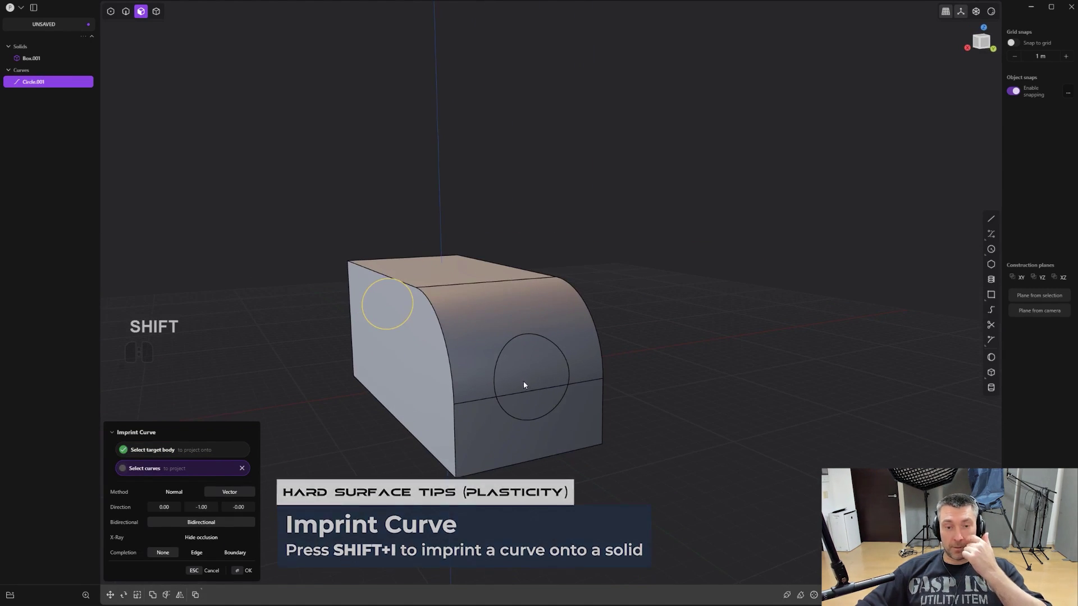
Orbit to inspect the circle imprinted on the block's rounded end
{"action": "left_click_drag", "start_coordinate": [476, 376], "coordinate": [508, 370]}
{"action": "left_click_drag", "start_coordinate": [530, 361], "coordinate": [643, 343]}
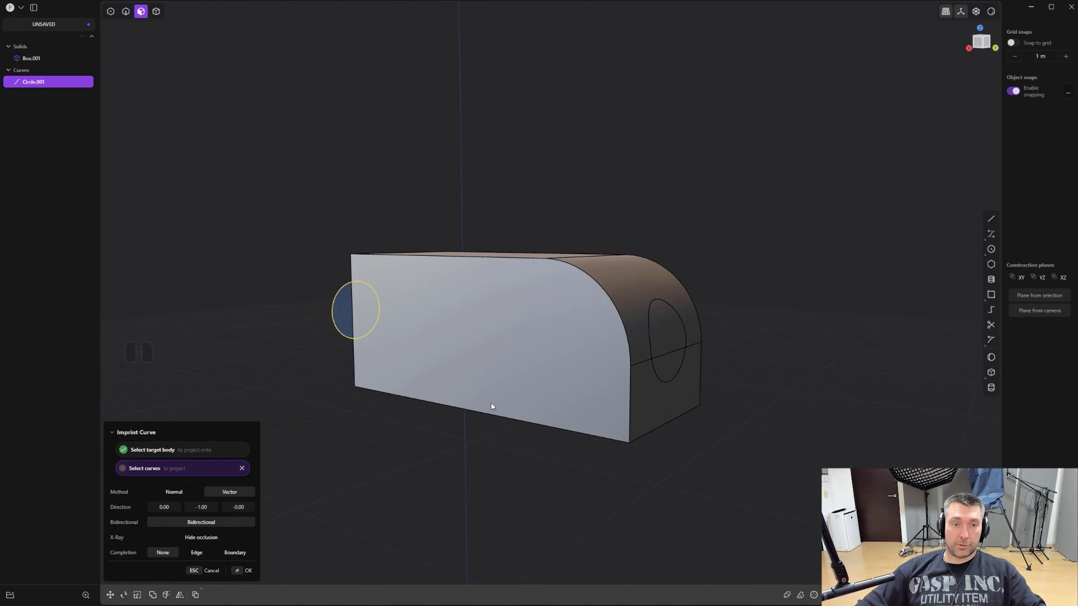
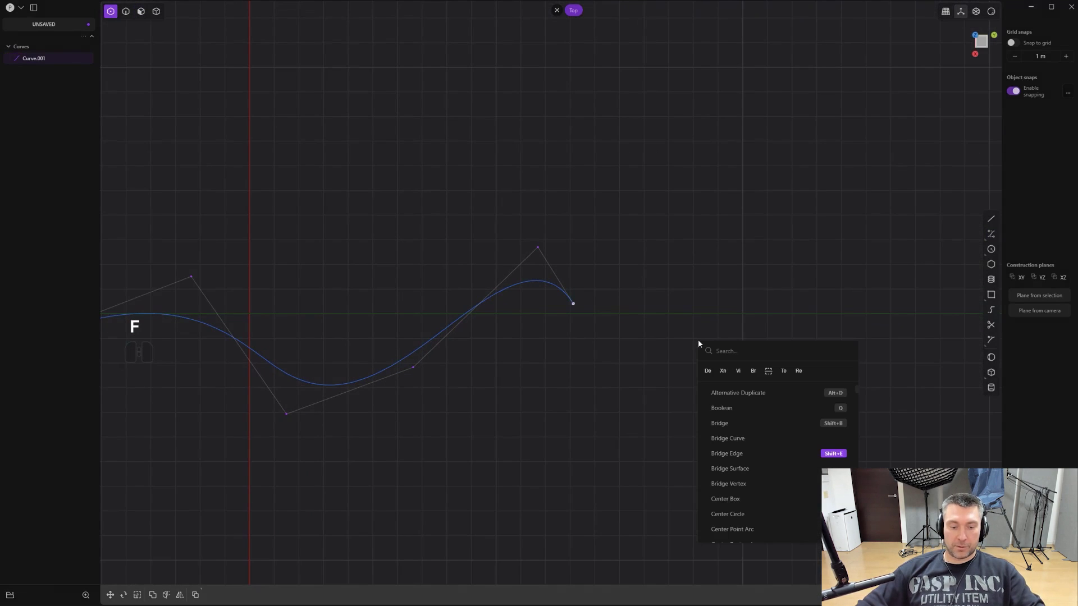
Find Extend Curve in command search and start extending the freeform curve
{"action": "key", "text": "e"}
{"action": "key", "text": "x"}
{"action": "key", "text": "t"}
{"action": "key", "text": "e"}
{"action": "left_click", "coordinate": [750, 394]}
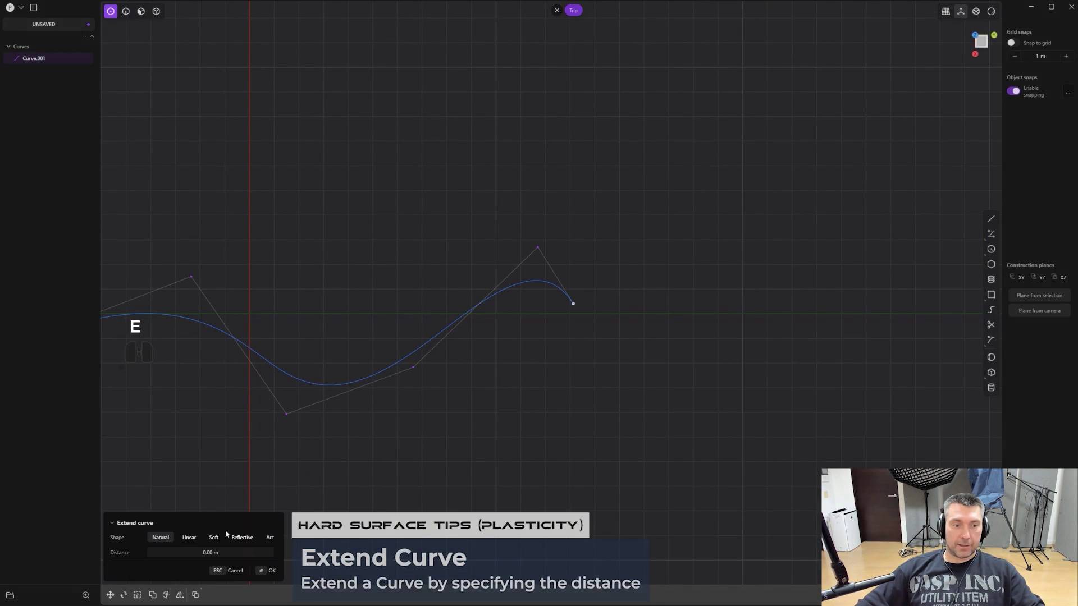
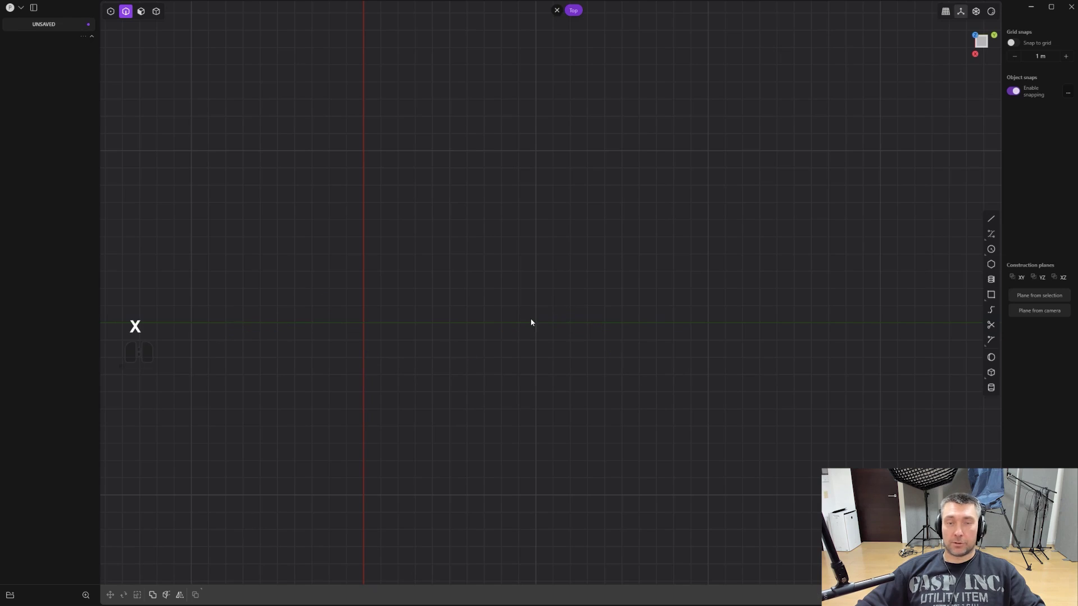
Create a cylinder about 3.1 m radius and 8.5 m tall in the empty scene
{"action": "left_click_drag", "start_coordinate": [501, 318], "coordinate": [583, 227]}
{"action": "middle_click", "coordinate": [535, 363]}
{"action": "left_click_drag", "start_coordinate": [612, 255], "coordinate": [574, 357]}
{"action": "left_click_drag", "start_coordinate": [610, 320], "coordinate": [610, 287]}
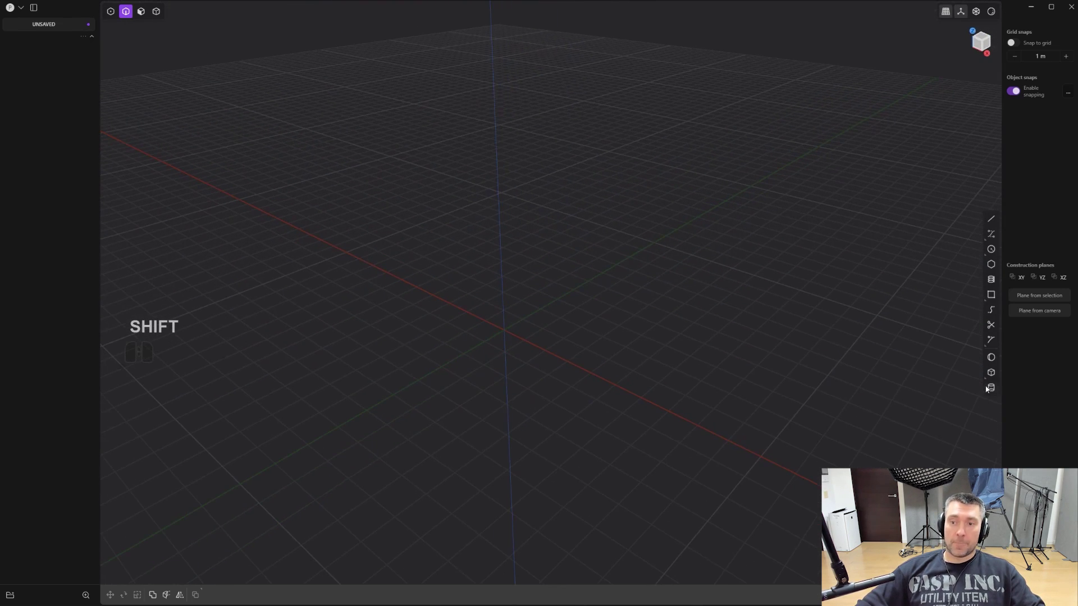
{"action": "left_click", "coordinate": [993, 385]}
{"action": "left_click", "coordinate": [503, 332]}
{"action": "left_click", "coordinate": [546, 297]}
{"action": "right_click", "coordinate": [563, 34]}
{"action": "right_click", "coordinate": [567, 35]}
{"action": "left_click", "coordinate": [567, 35]}
{"action": "right_click", "coordinate": [571, 34]}
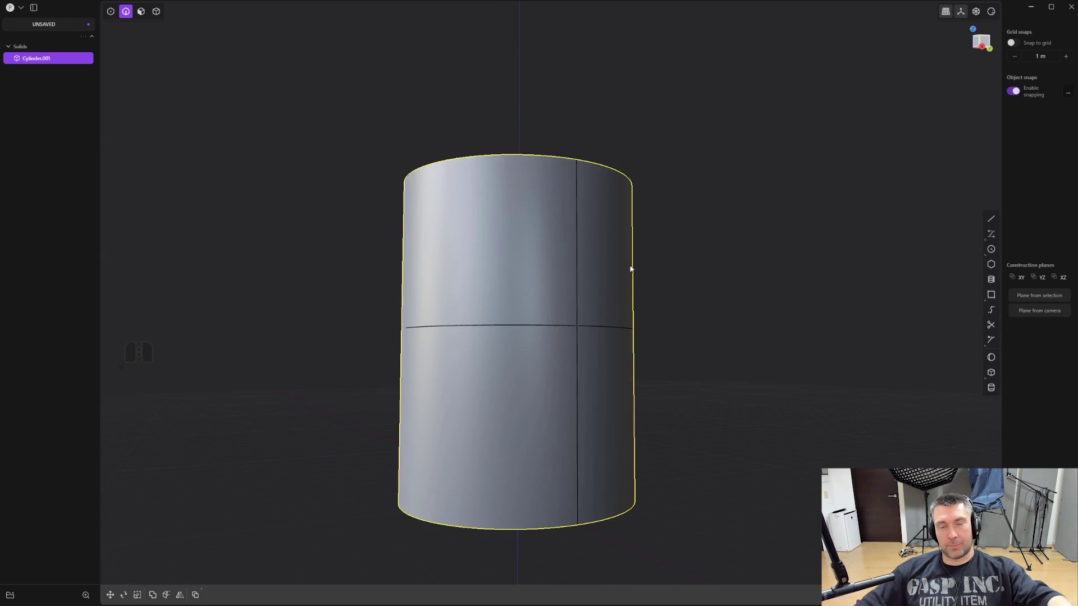
View the cylinder straight from the front to see its seam edges
{"action": "middle_click", "coordinate": [636, 290]}
{"action": "left_click_drag", "start_coordinate": [631, 294], "coordinate": [523, 269]}
{"action": "middle_click", "coordinate": [622, 292]}
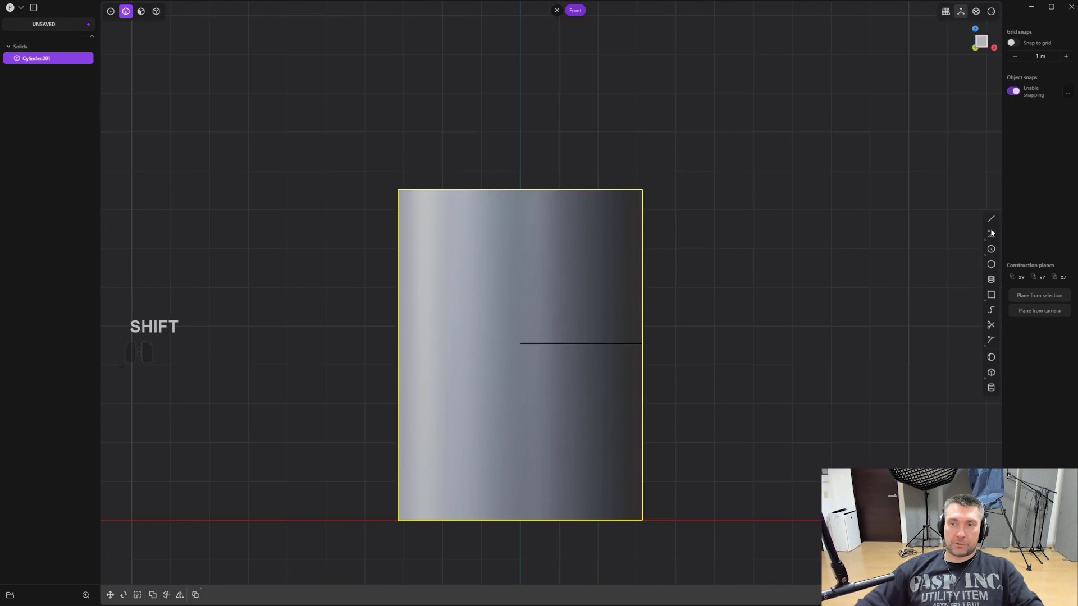
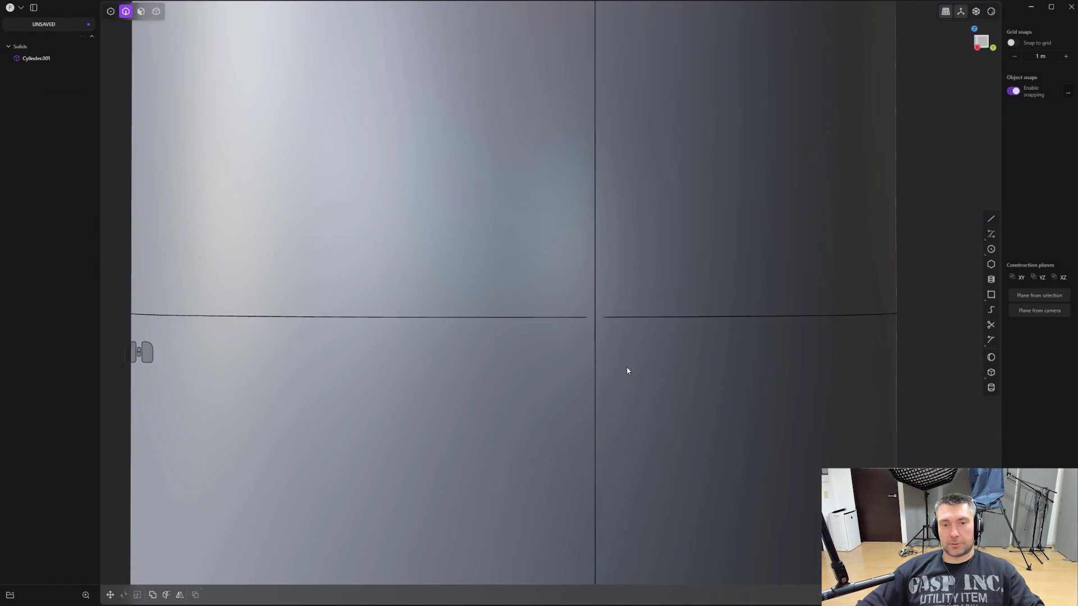
Zoom in where the seams cross and select the left part of the horizontal seam edge
{"action": "middle_click", "coordinate": [616, 366]}
{"action": "left_click_drag", "start_coordinate": [589, 366], "coordinate": [589, 342]}
{"action": "middle_click", "coordinate": [581, 311]}
{"action": "middle_click", "coordinate": [573, 313]}
{"action": "left_click_drag", "start_coordinate": [548, 324], "coordinate": [548, 324]}
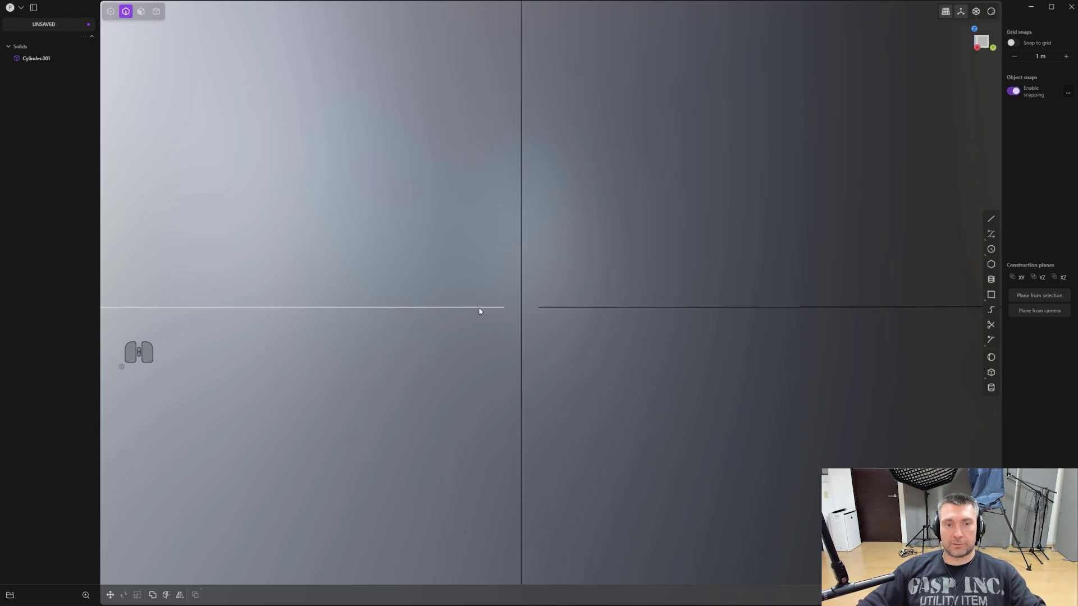
{"action": "left_click", "coordinate": [481, 309]}
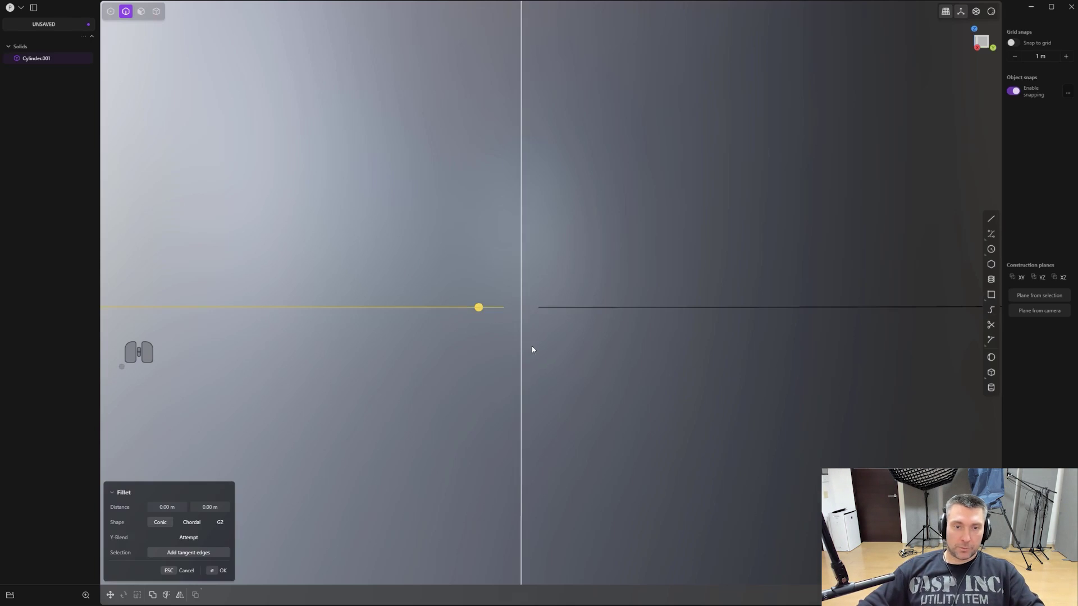
Fillet the left seam segment and confirm, then select the right segment to repeat it
{"action": "key", "text": "e"}
{"action": "key", "text": "x"}
{"action": "key", "text": "t"}
{"action": "key", "text": "e"}
{"action": "left_click", "coordinate": [564, 407]}
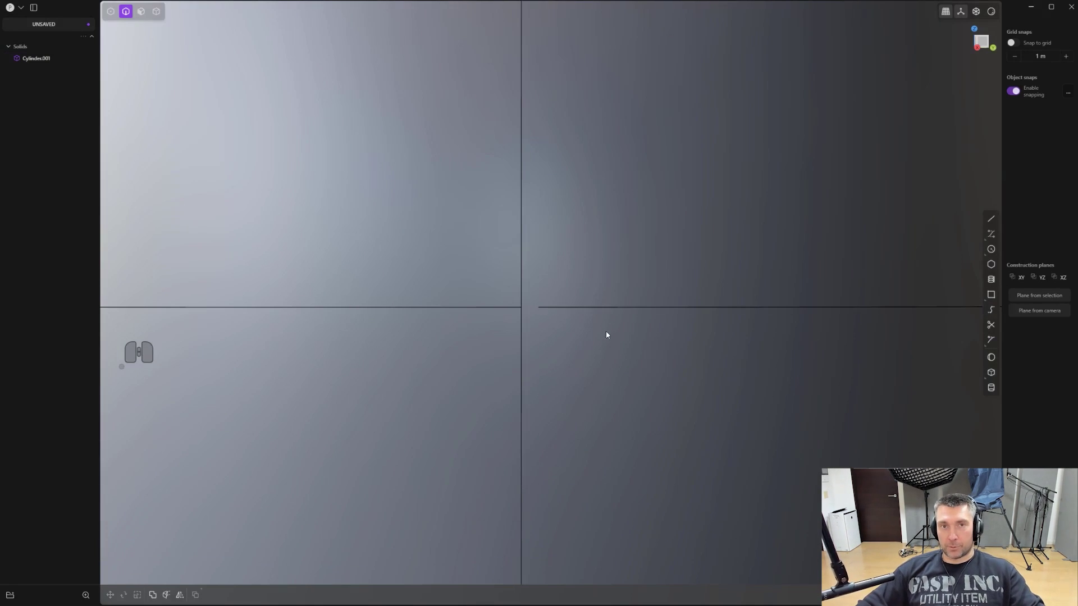
{"action": "left_click", "coordinate": [580, 309]}
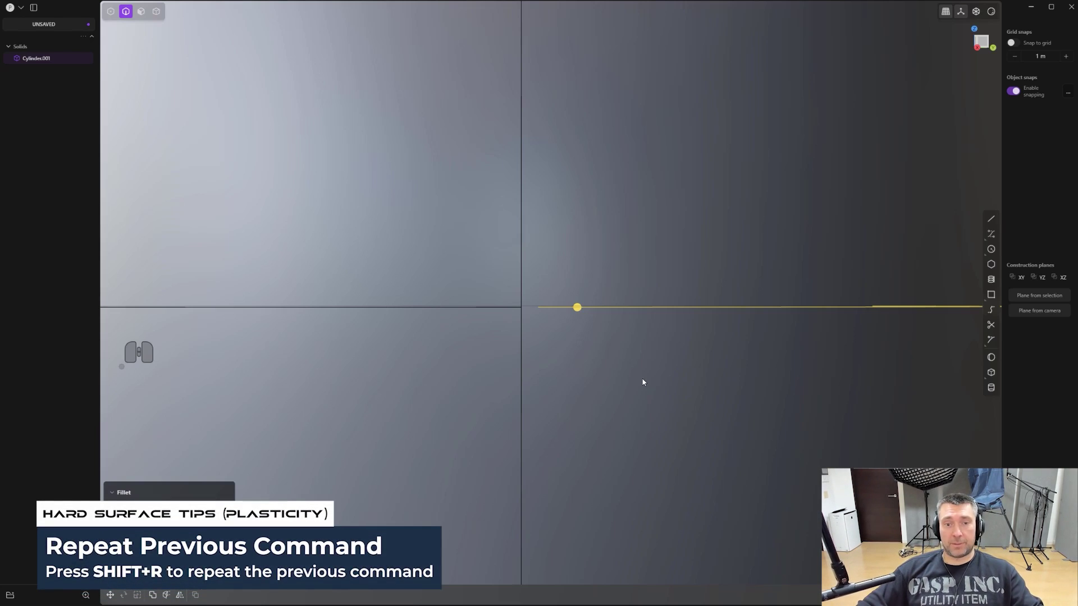
Repeat the previous Fillet with Shift+R and select edges along the horizontal seam
{"action": "key", "text": "shift+r"}
{"action": "left_click", "coordinate": [617, 377]}
{"action": "middle_click", "coordinate": [587, 383]}
{"action": "middle_click", "coordinate": [574, 363]}
{"action": "left_click", "coordinate": [508, 288]}
{"action": "left_click", "coordinate": [579, 287]}
{"action": "left_click", "coordinate": [517, 285]}
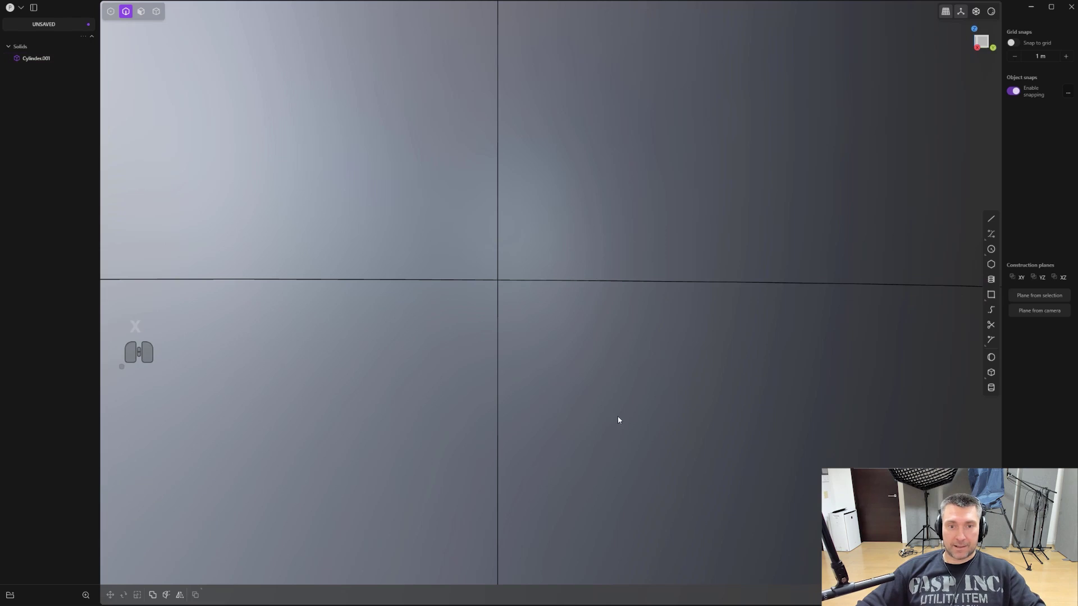
Fillet the horizontal seam edges so a rounded band with two ring edges wraps the cylinder
{"action": "key", "text": "x"}
{"action": "left_click", "coordinate": [488, 284]}
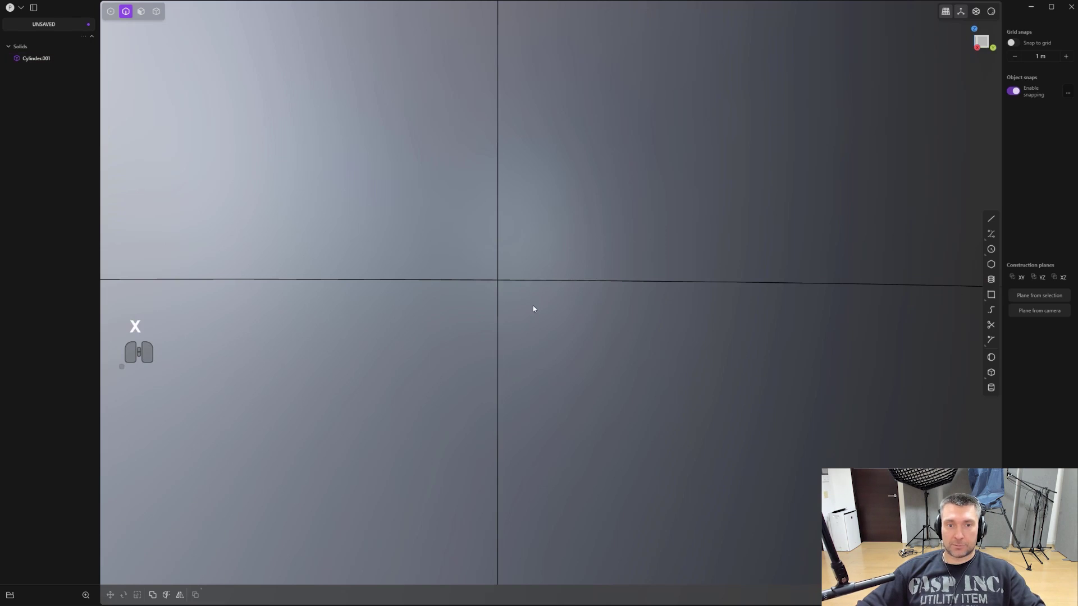
{"action": "left_click", "coordinate": [539, 284]}
{"action": "left_click", "coordinate": [482, 279]}
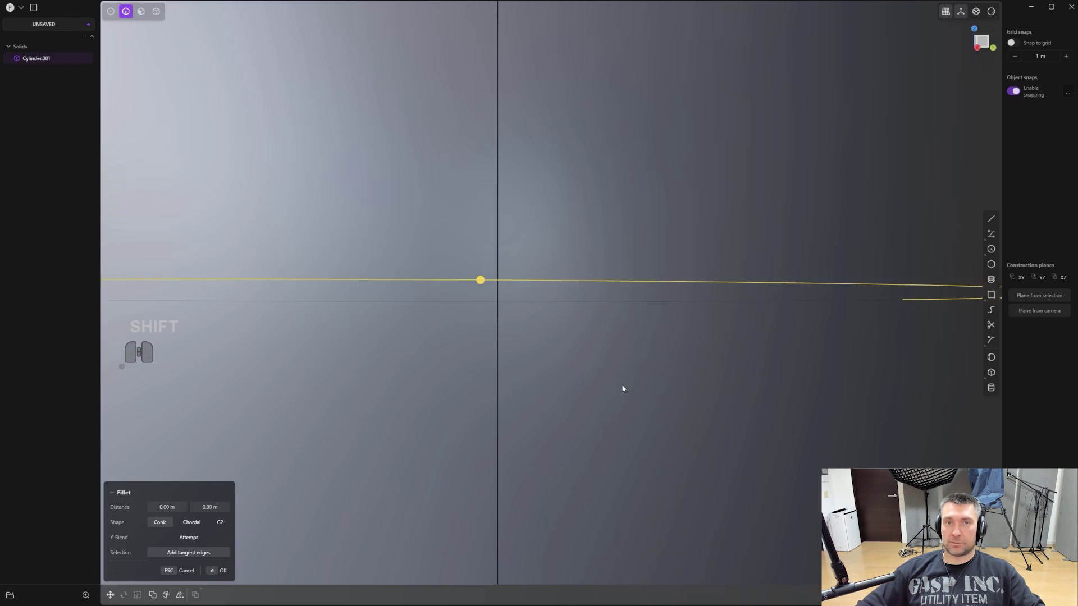
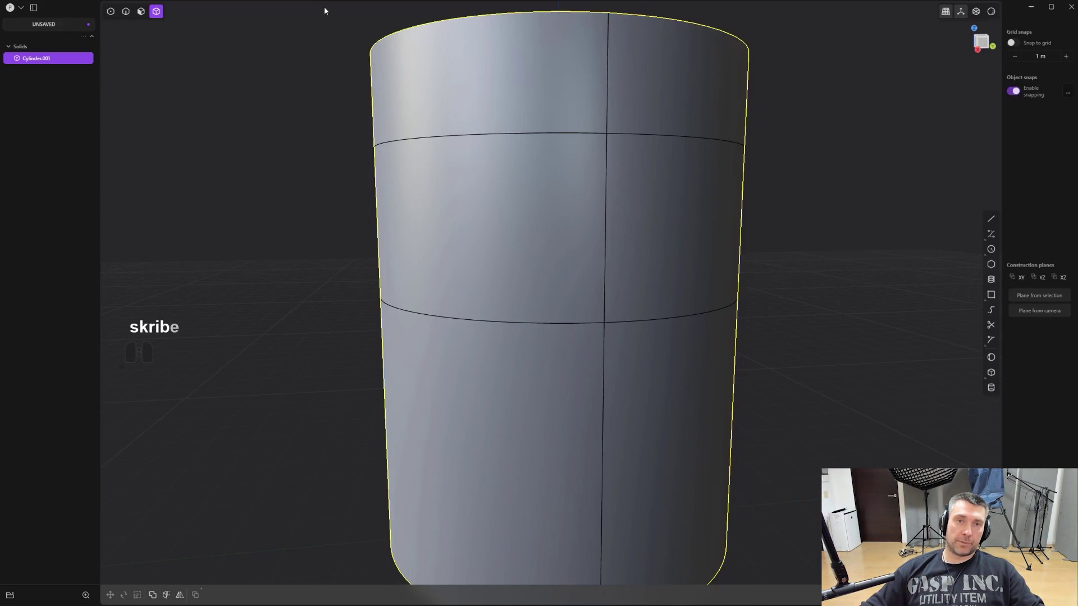